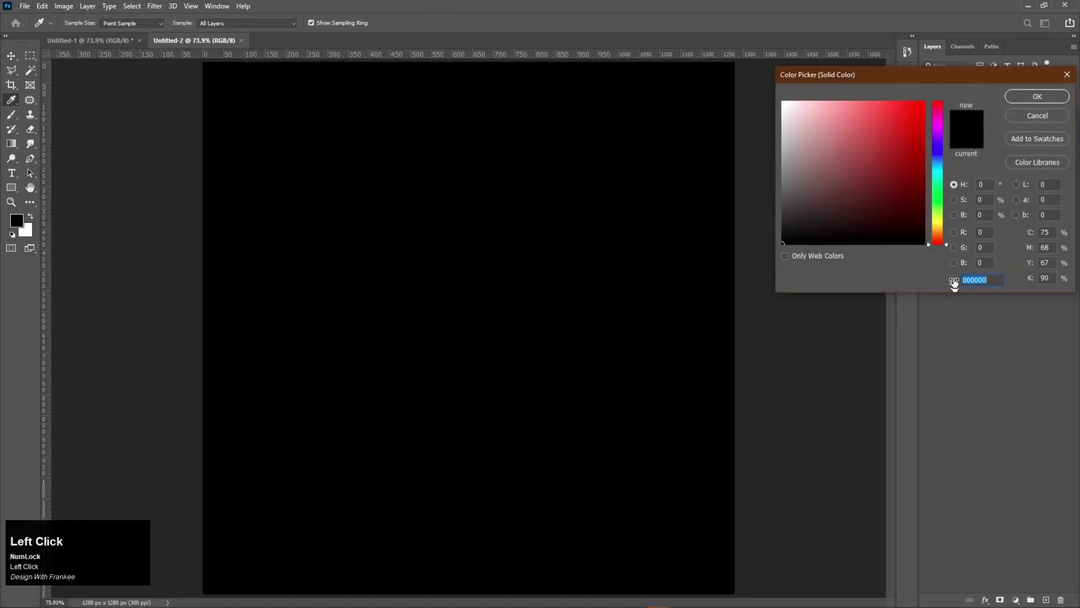
Step: Set the Solid Color fill layer to hex 241D1D and confirm it as the poster background
key("2")
type("41")
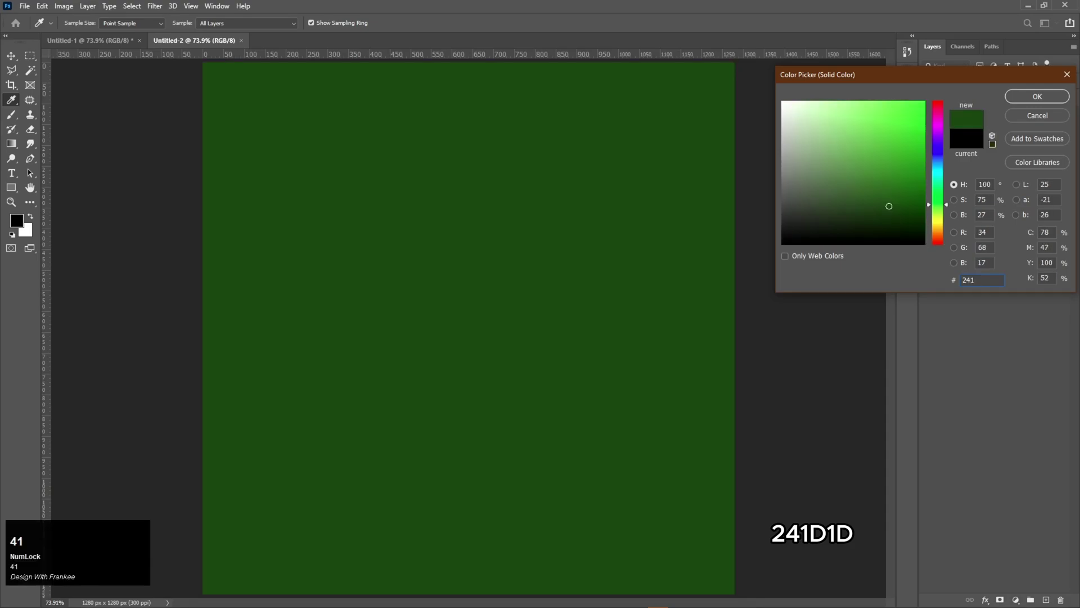
type("1d")
key("Return")
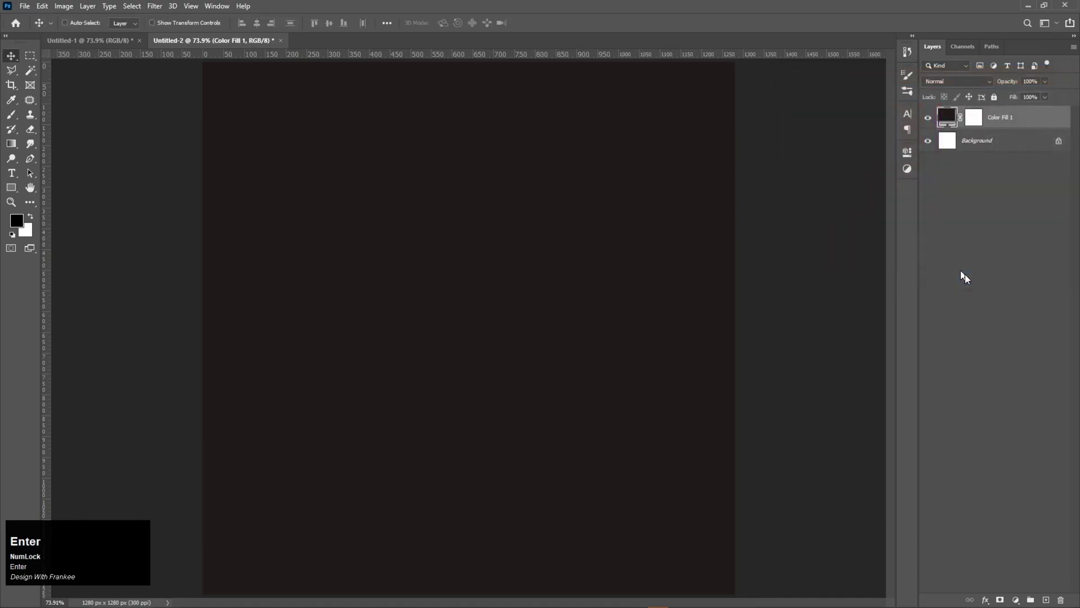
Step: Add white 'Mega' script text and bold 'FASHION' beneath it, then begin resizing Mega
left_click(17, 236)
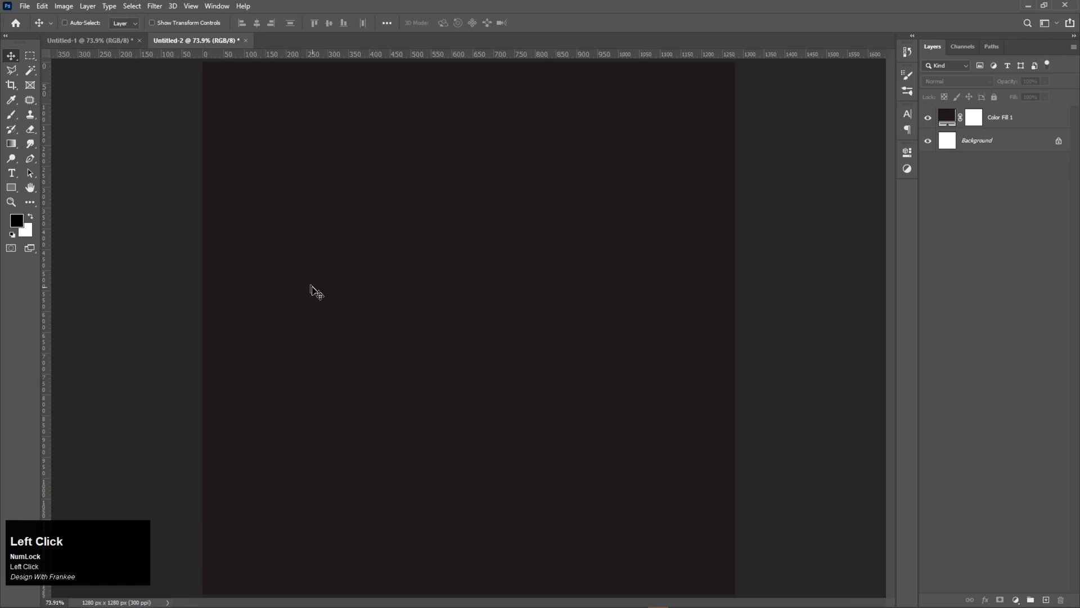
right_click(18, 173)
left_click(44, 176)
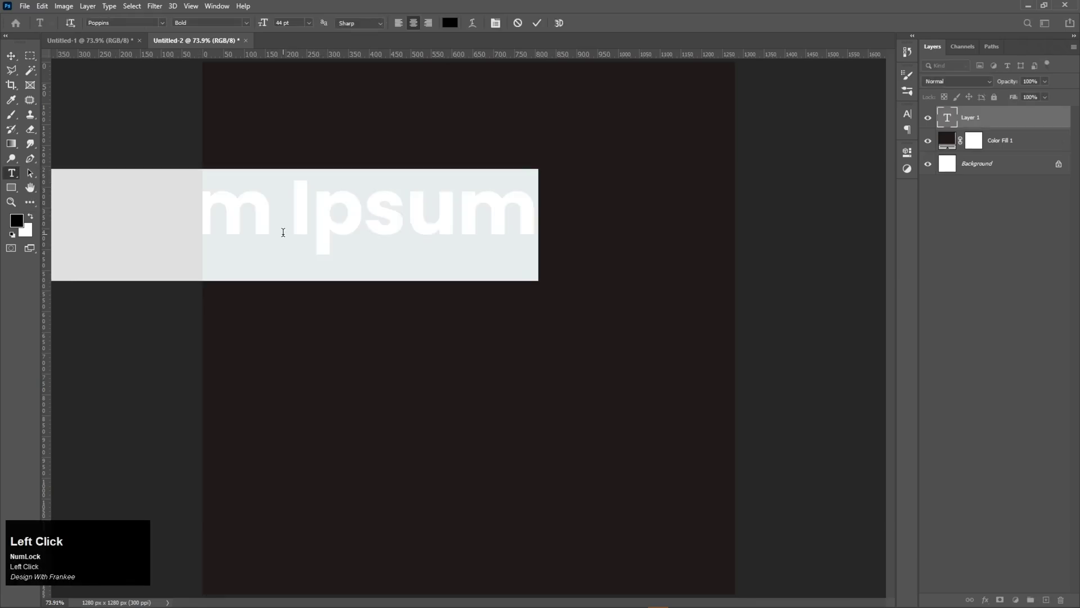
type("ega")
key("ctrl+a")
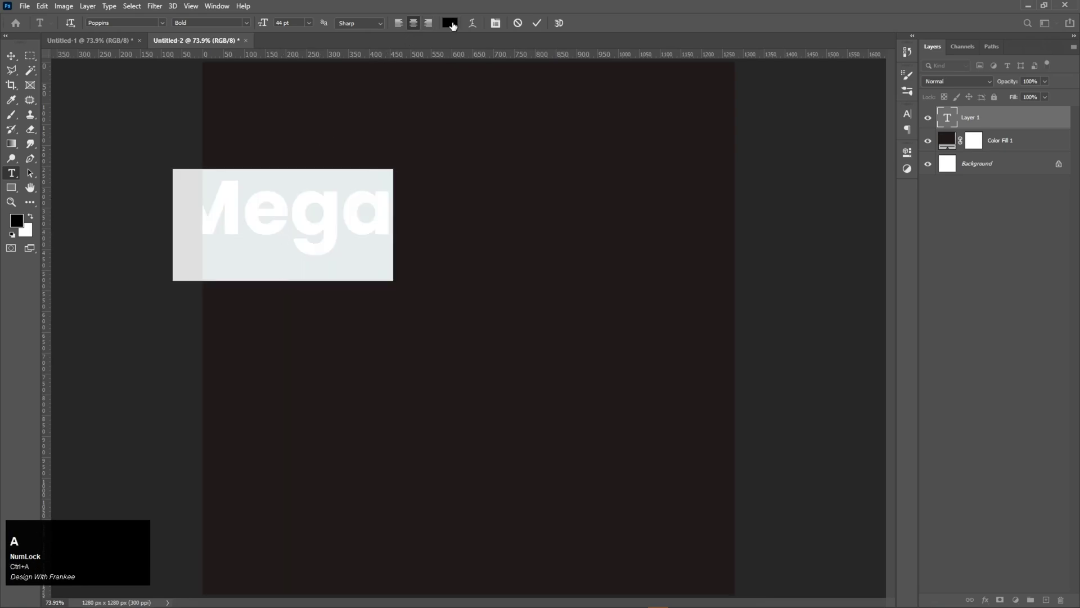
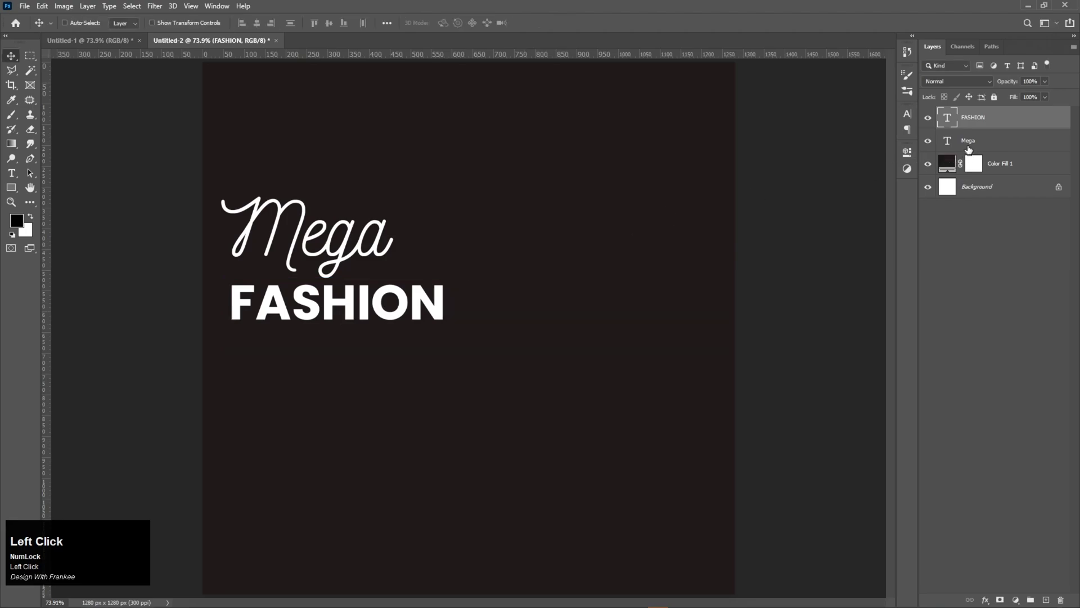
key("ctrl+t")
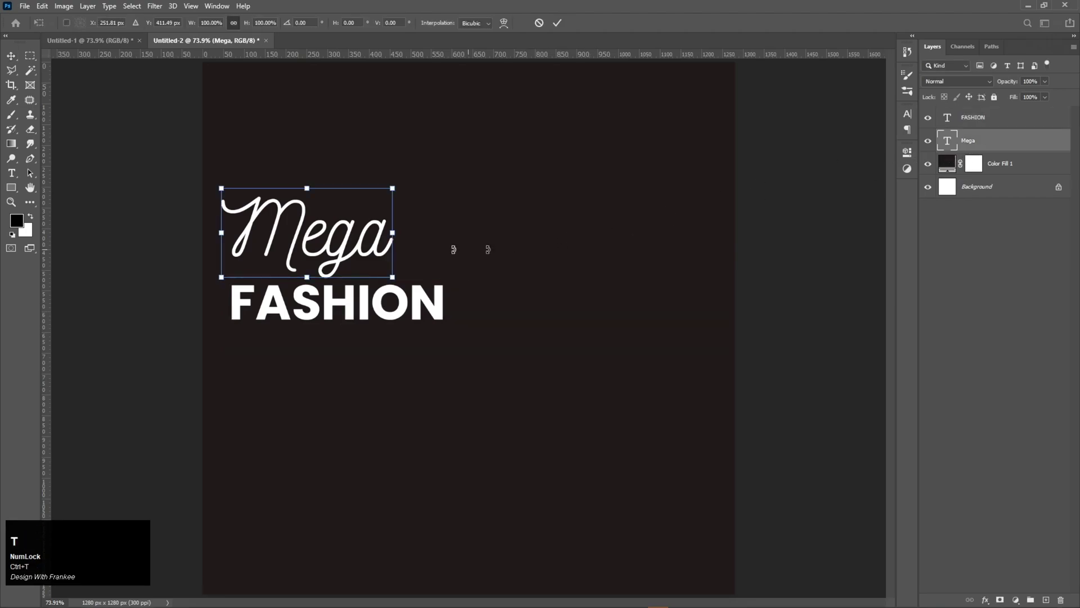
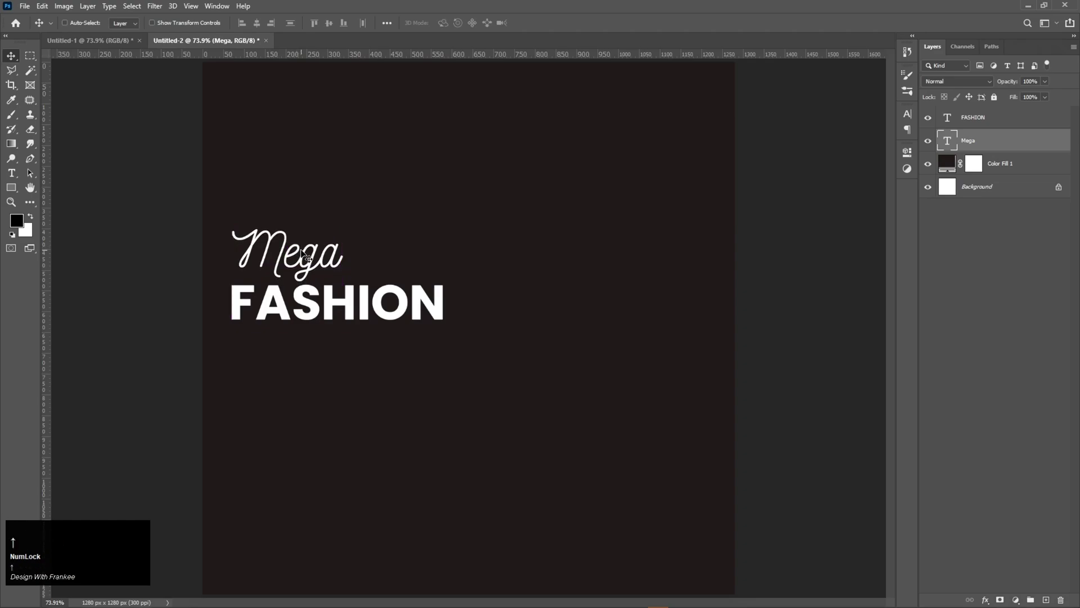
Step: Select the FASHION text layer so it can be duplicated
left_click(989, 122)
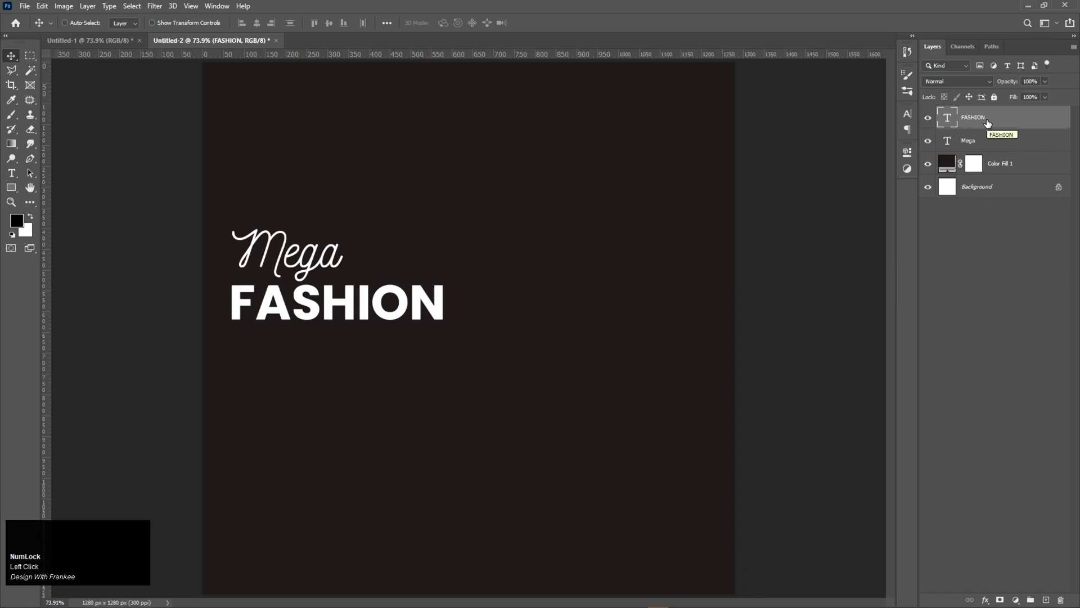
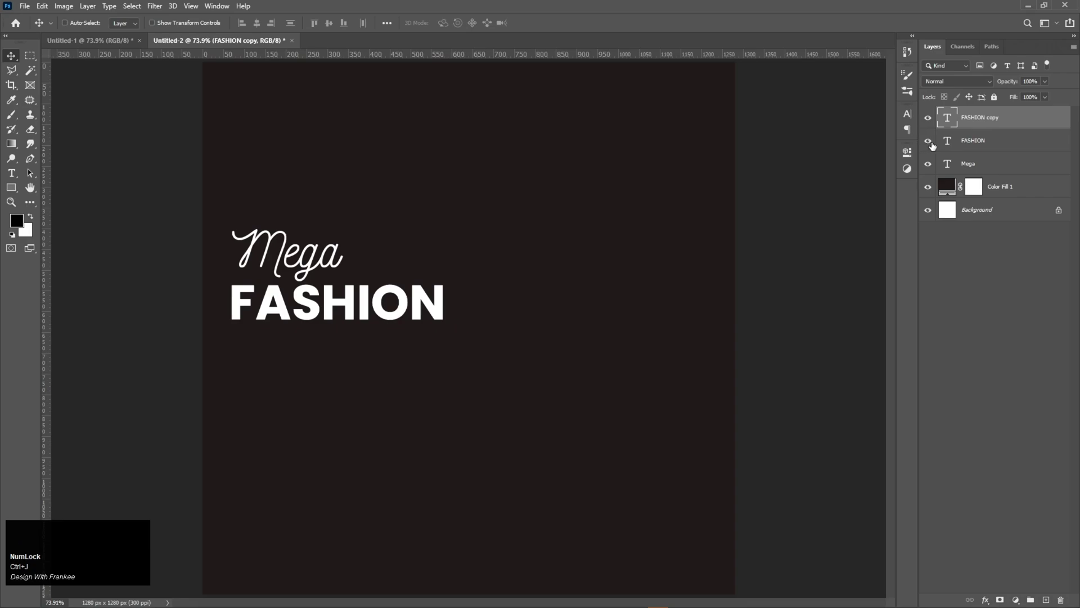
Step: Reduce the FASHION copy's fill to 0% and set a 5 px outside stroke in Layer Style
left_click_drag(1049, 103, 975, 125)
right_click(975, 125)
left_click(934, 119)
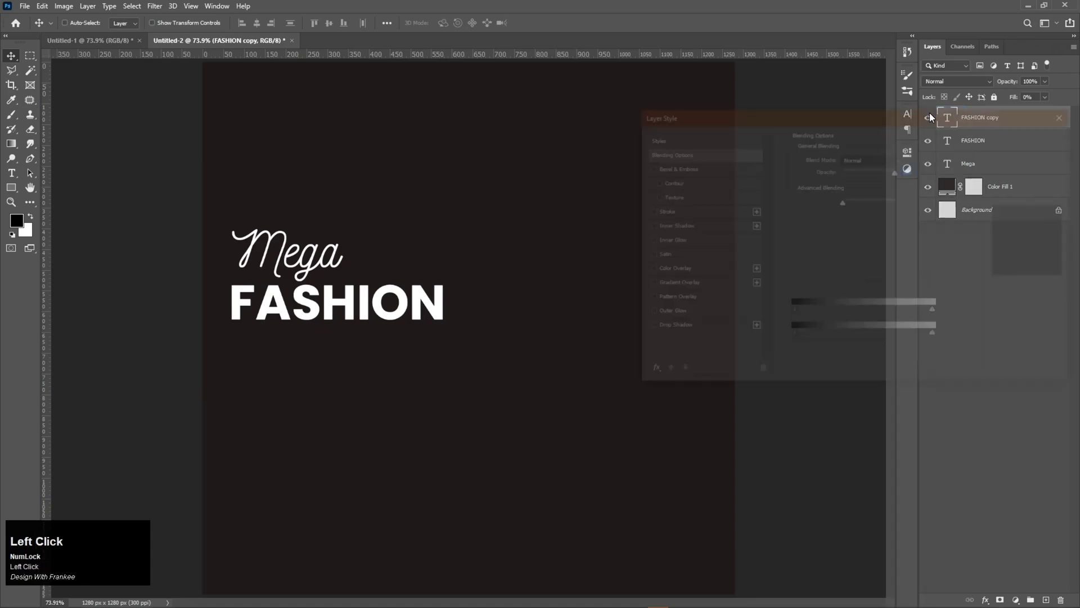
left_click_drag(669, 215, 1047, 99)
key("ctrl+c")
key("Return")
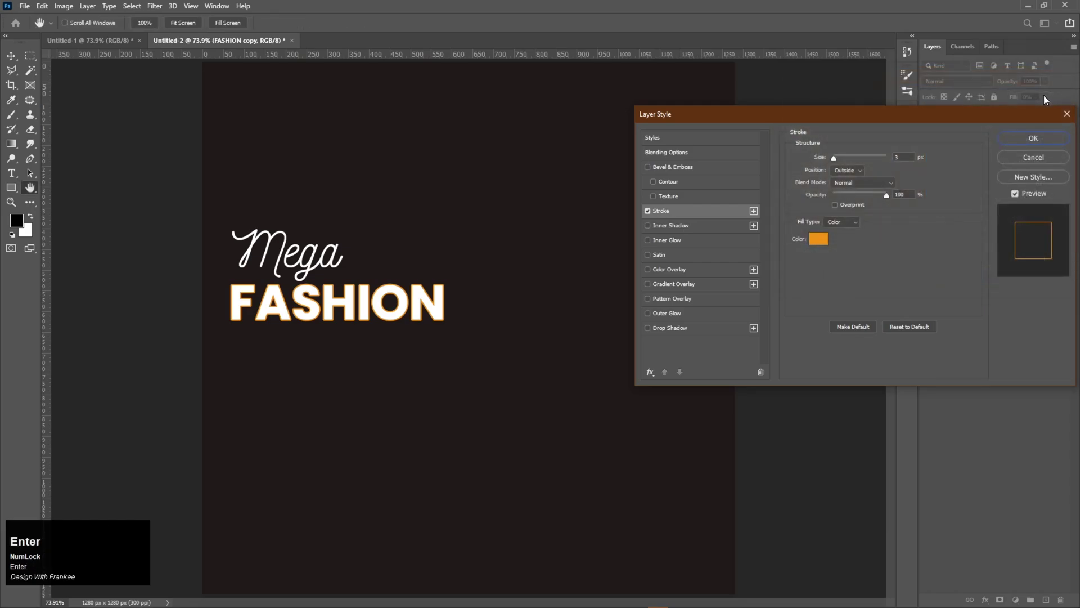
Step: Apply the orange outline style to the FASHION copy and add a layer mask to it
left_click(41, 23)
scroll("up", 3)
left_click(1030, 144)
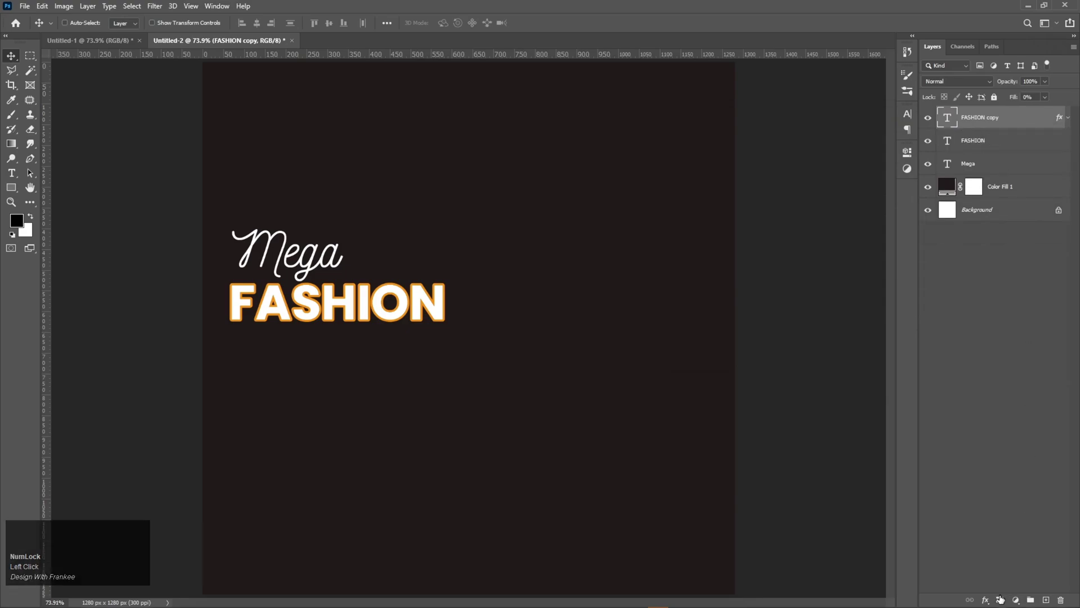
left_click(1005, 599)
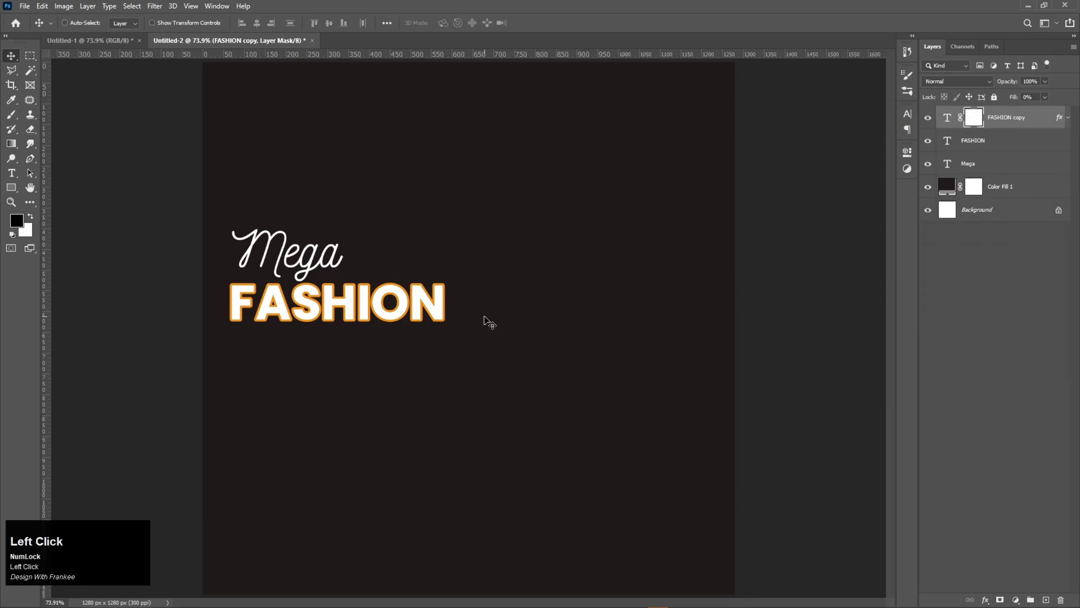
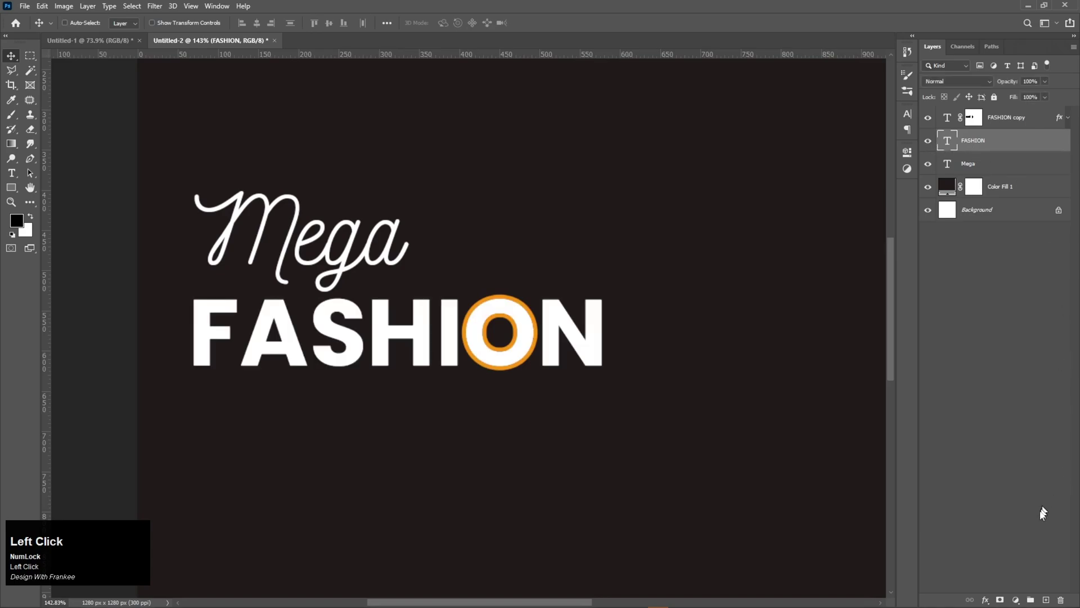
Step: Mask the FASHION layer and brush out the O's white fill so only its orange outline shows
left_click(1002, 601)
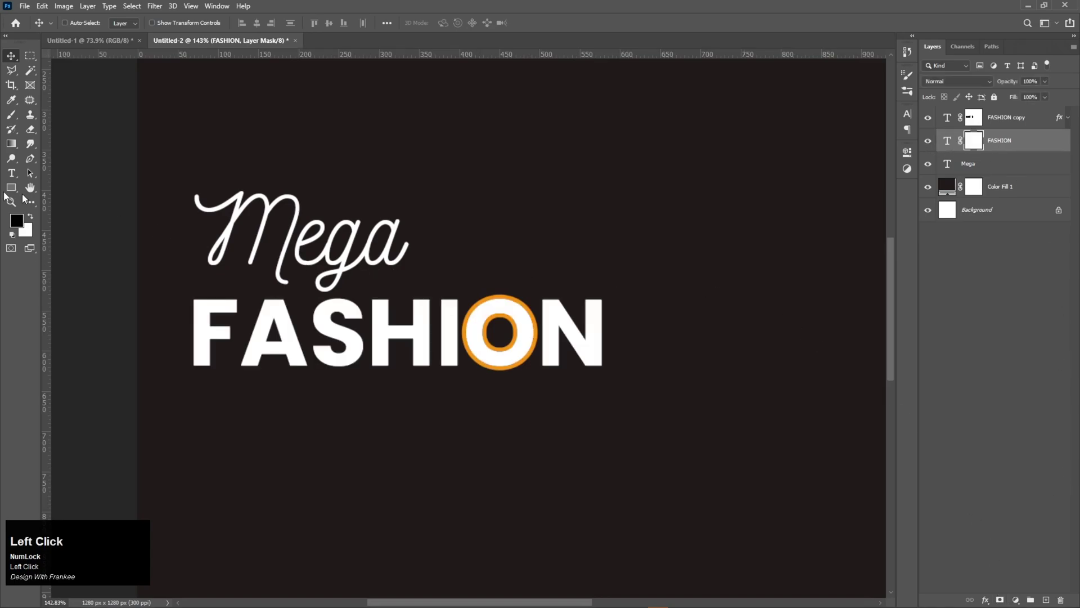
right_click(17, 122)
left_click(38, 120)
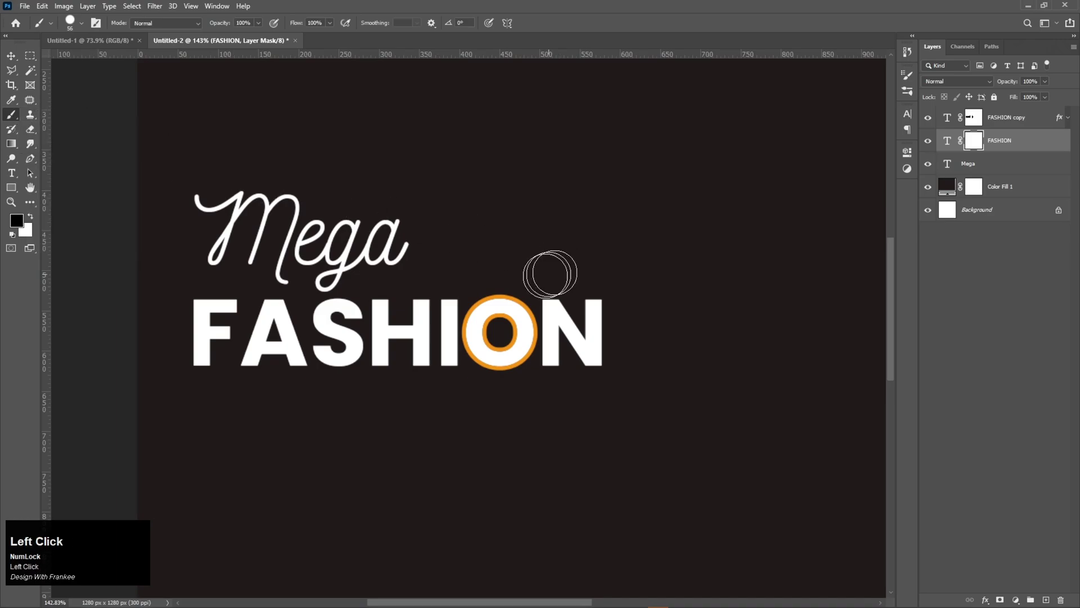
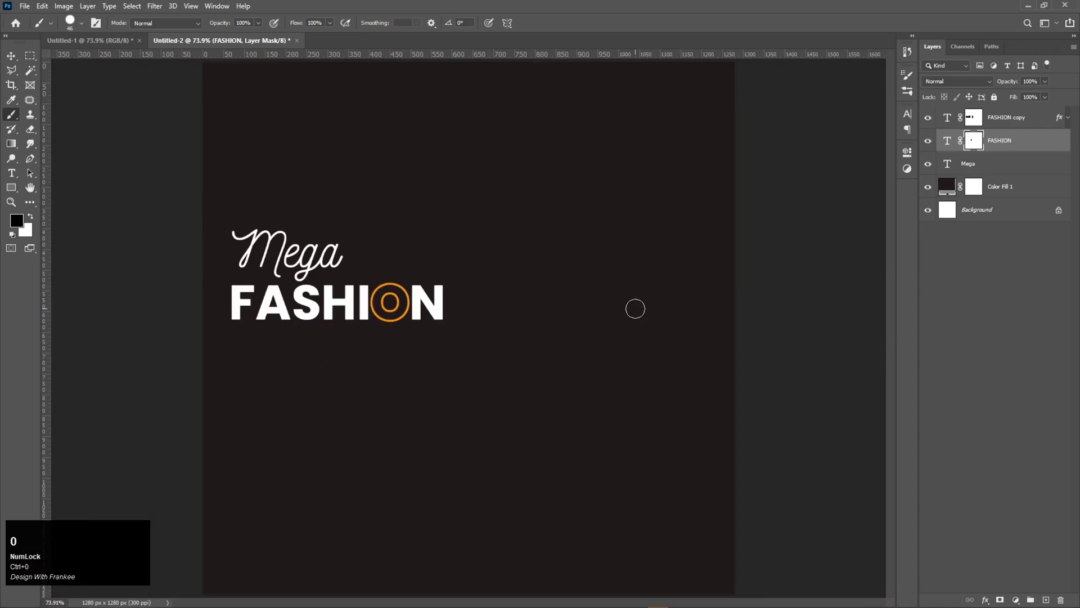
key("v")
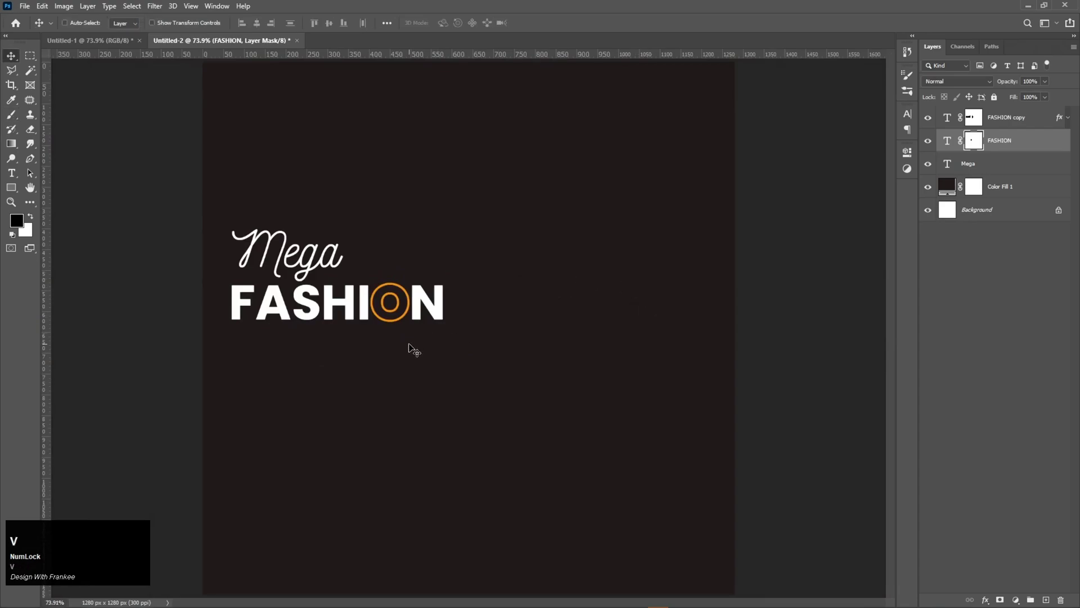
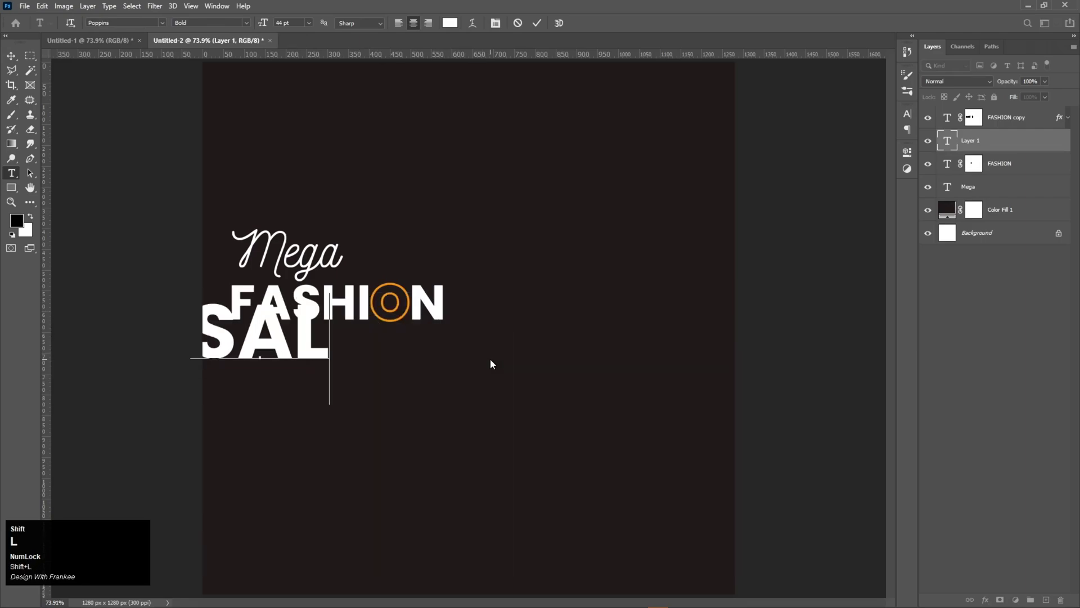
Step: Colour the bold SALE text orange and place it just beneath FASHION, ready to resize
key("shift+e")
key("ctrl+a")
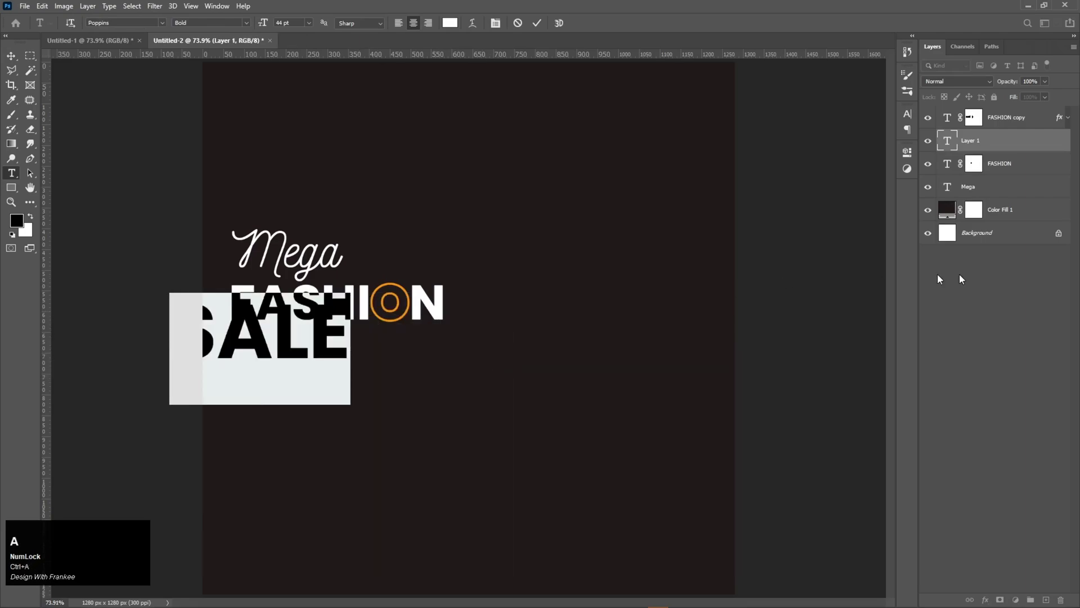
left_click(453, 29)
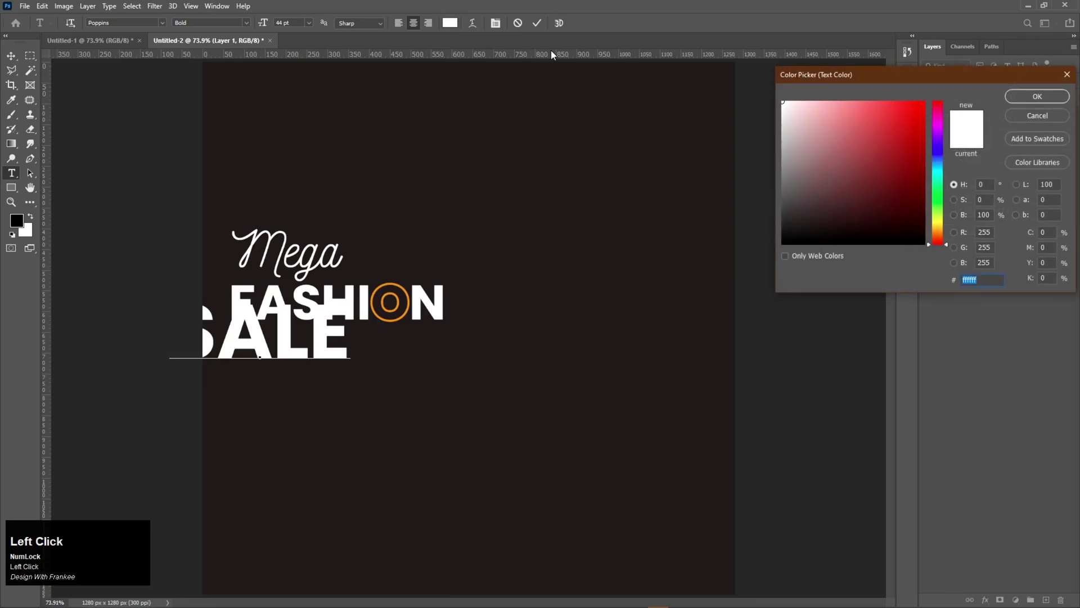
key("ctrl+v")
key("Return")
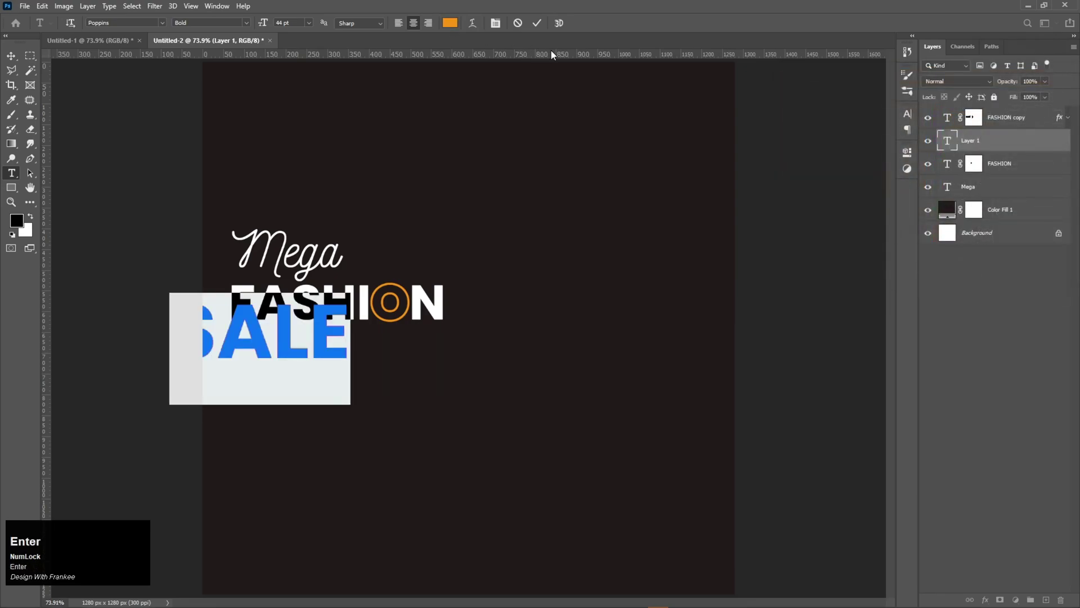
left_click_drag(543, 35, 445, 325)
key("ctrl+t")
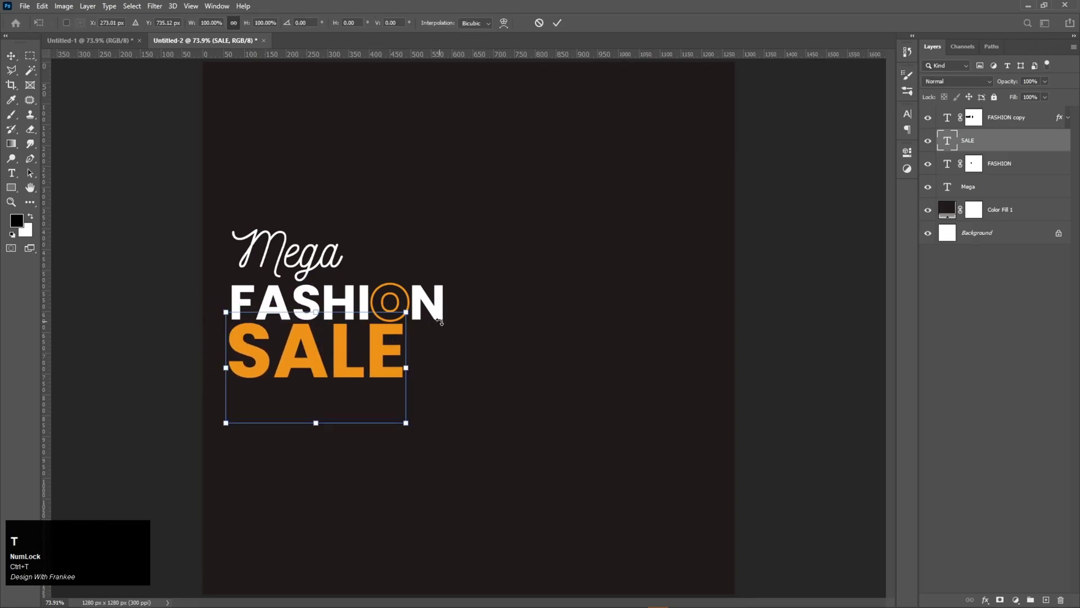
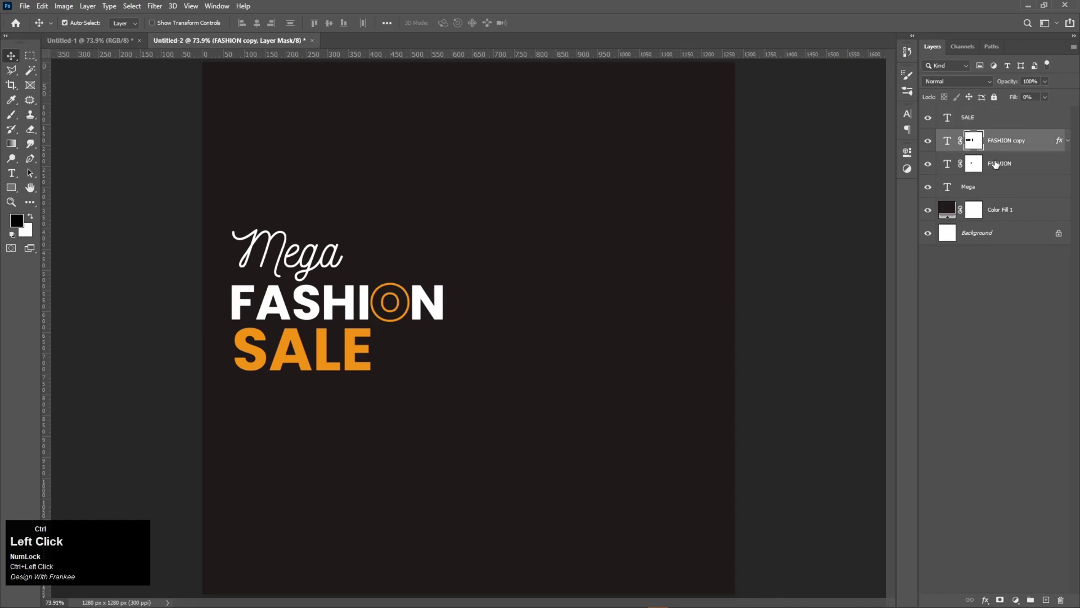
Step: Group the FASHION layers, align Mega, Group 1 and SALE to their left edges, then select SALE
key("ctrl+g")
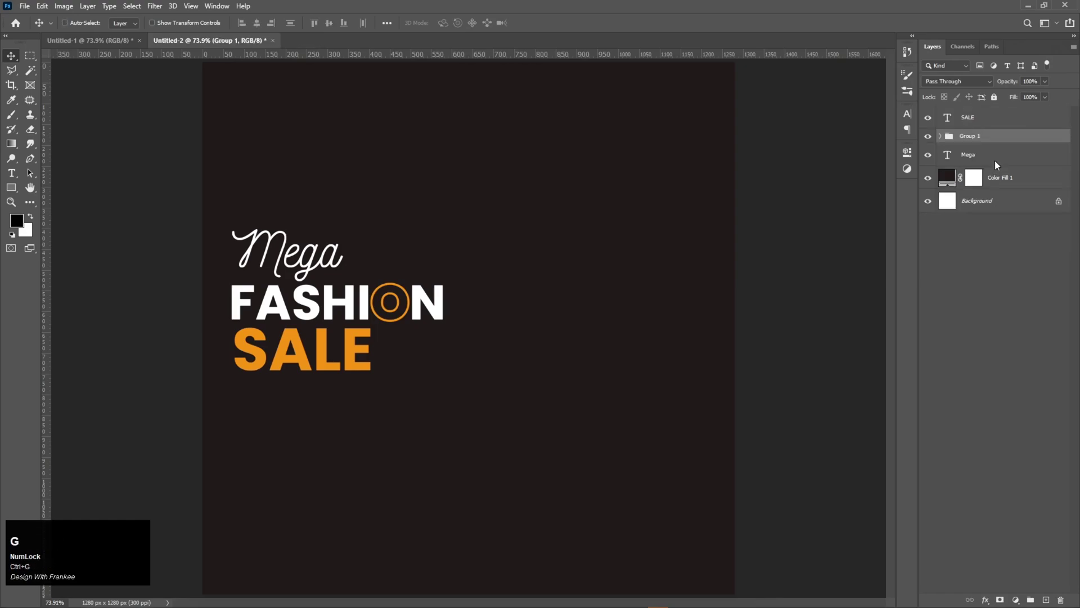
left_click(992, 121)
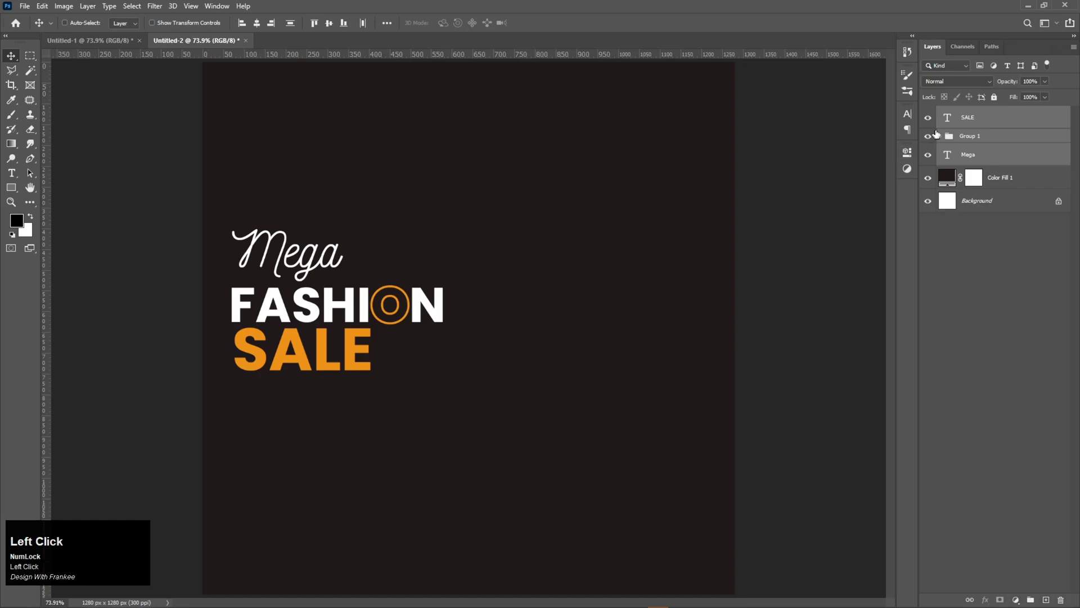
left_click(978, 243)
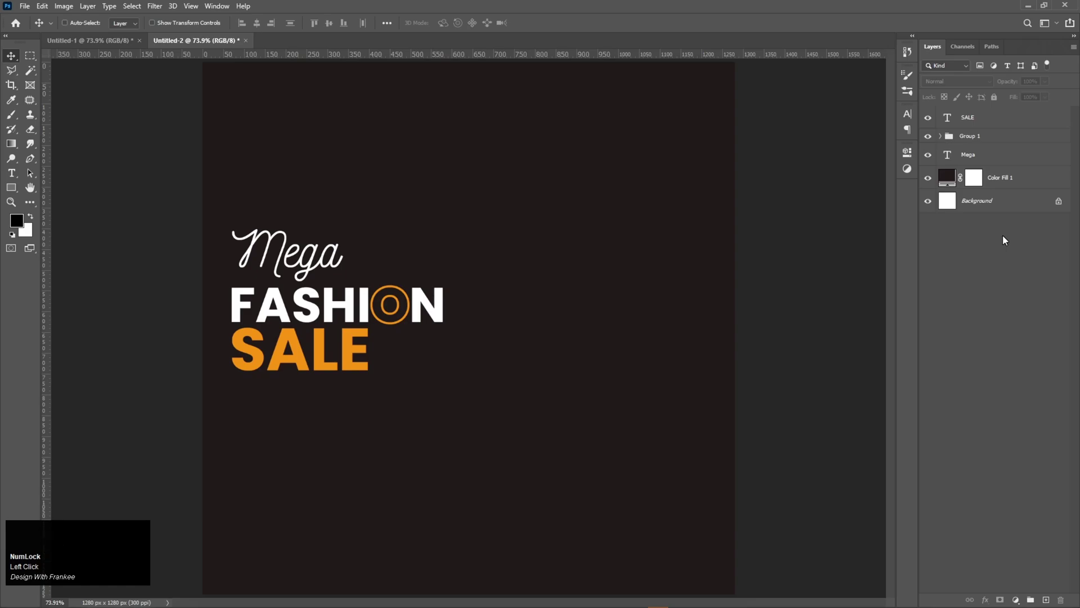
left_click(992, 125)
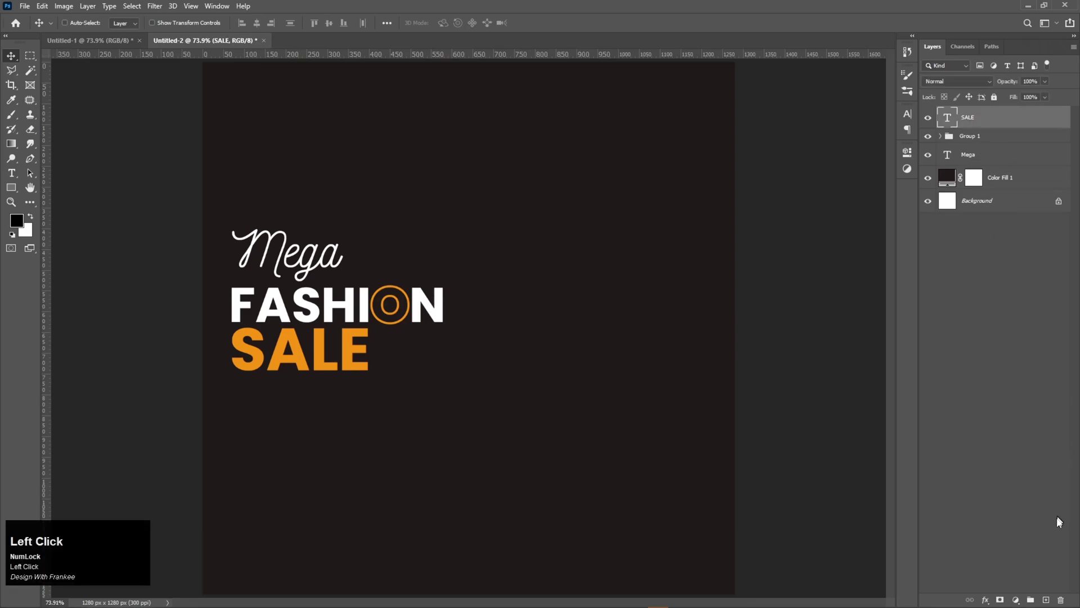
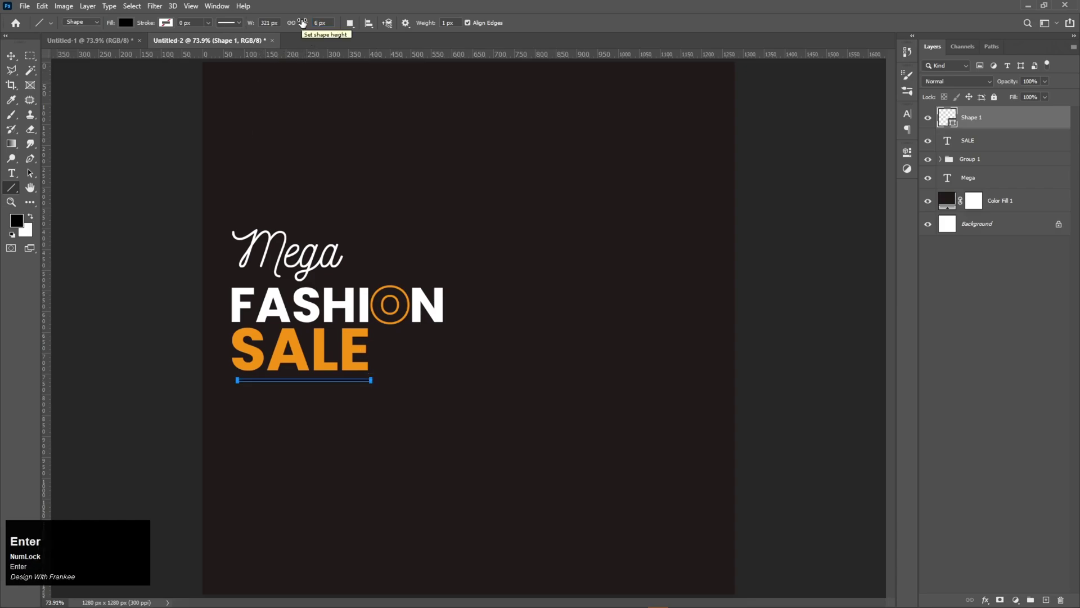
Step: Fill the underline bar beneath SALE with orange #ec8a01
left_click(125, 25)
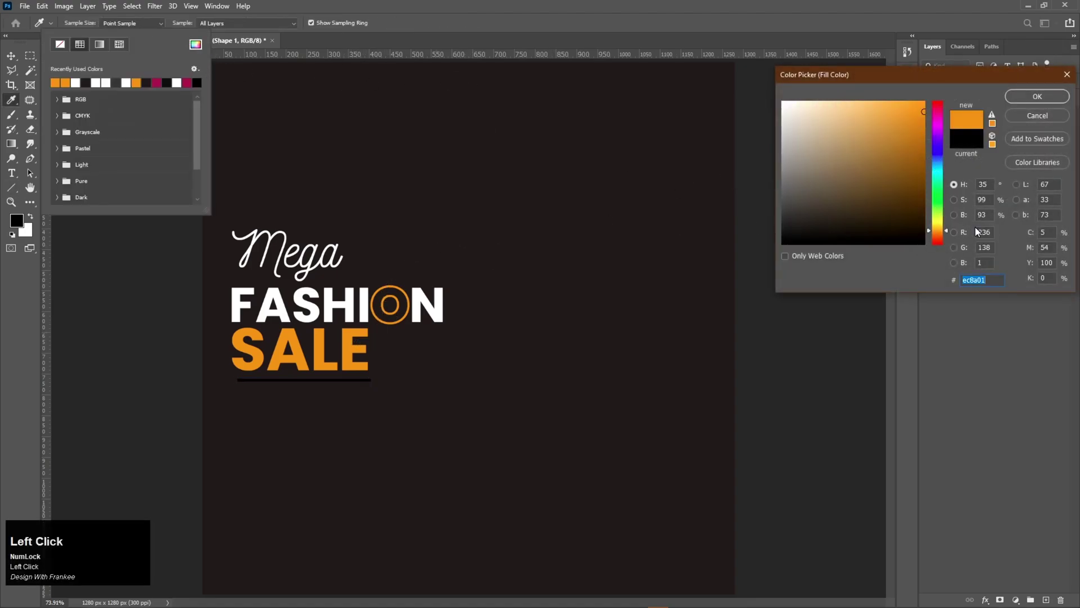
key("ctrl+v")
key("Return")
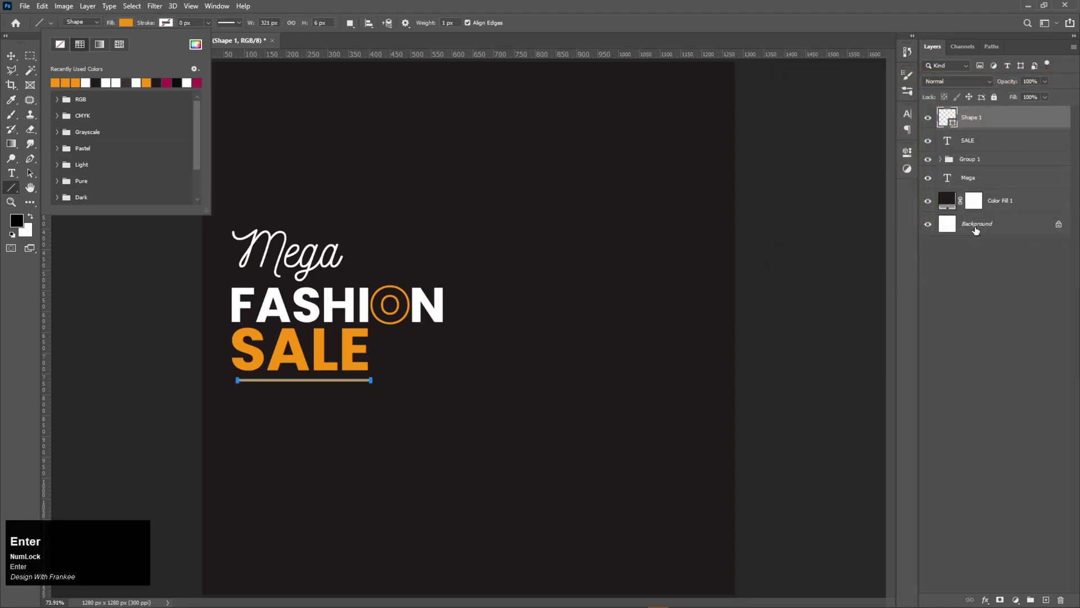
left_click(18, 62)
scroll("up", 3)
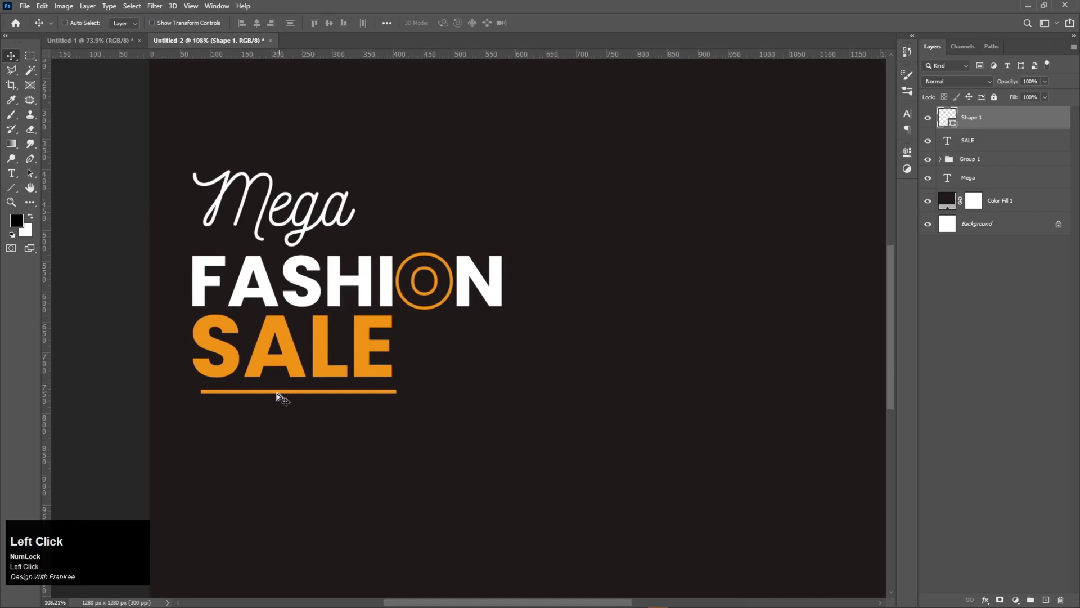
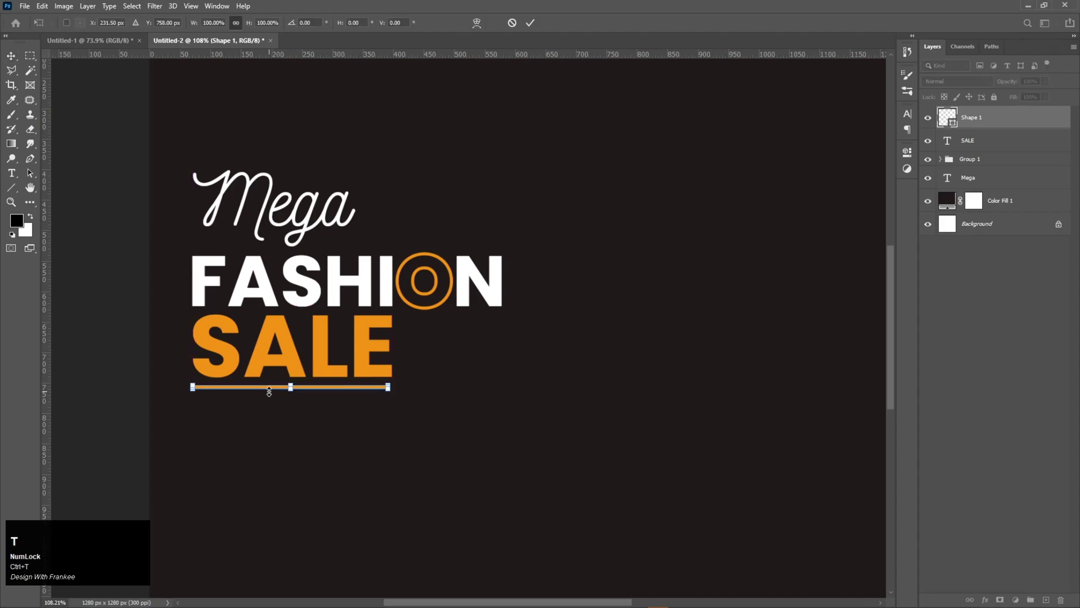
Step: Stretch the orange underline to match SALE's width and commit the transform
scroll("up", 3)
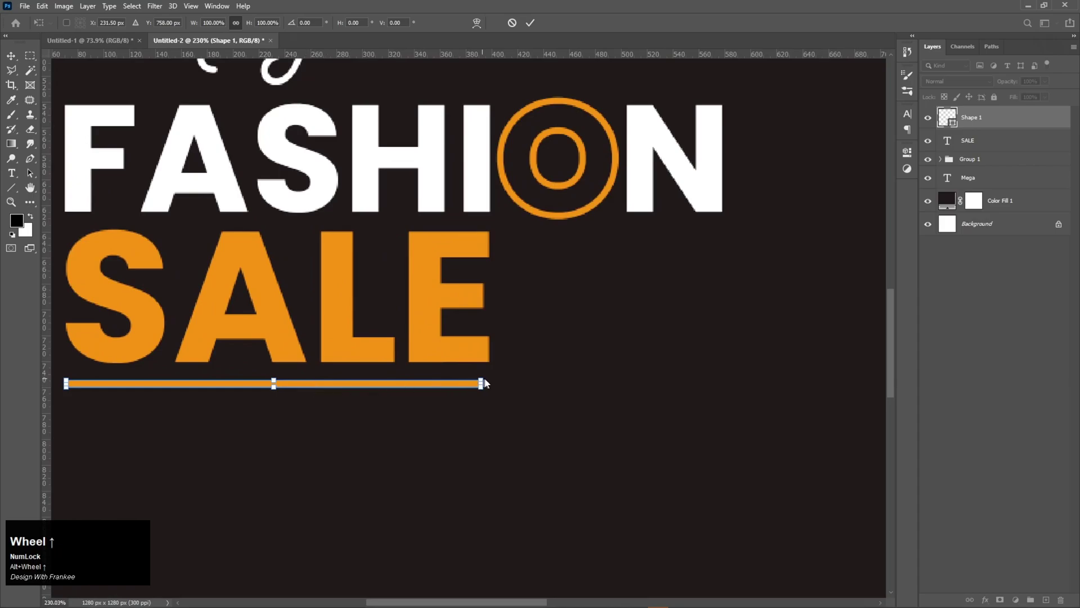
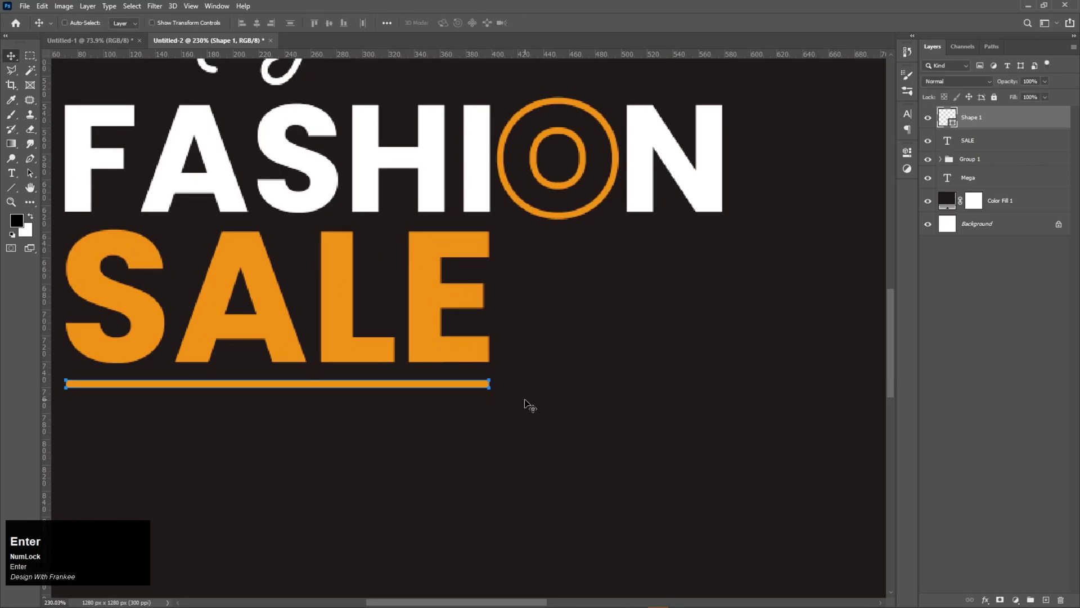
key("ctrl+0")
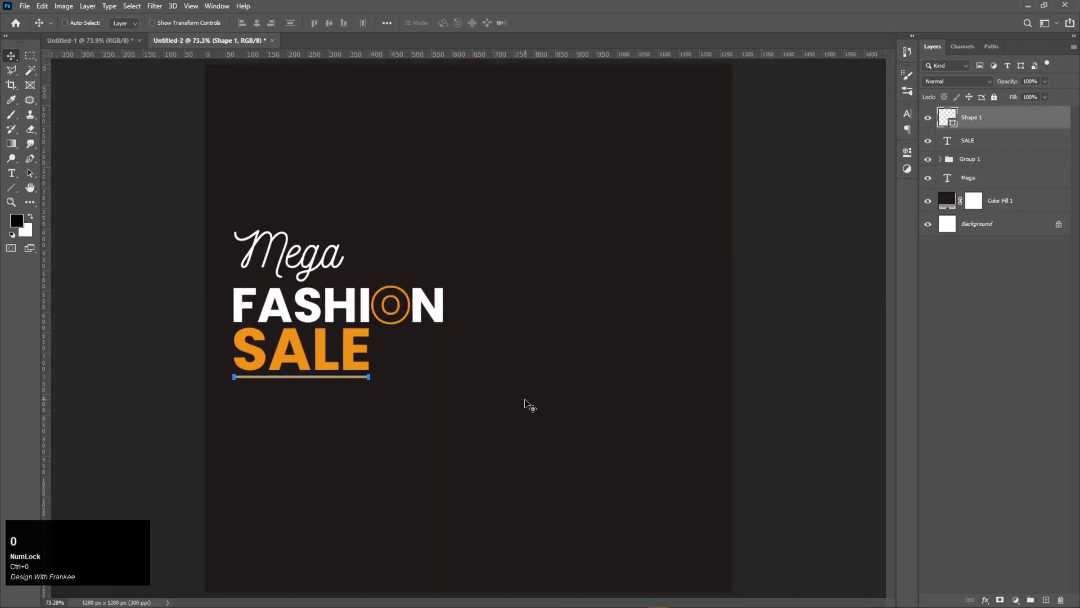
key("Return")
left_click(664, 350)
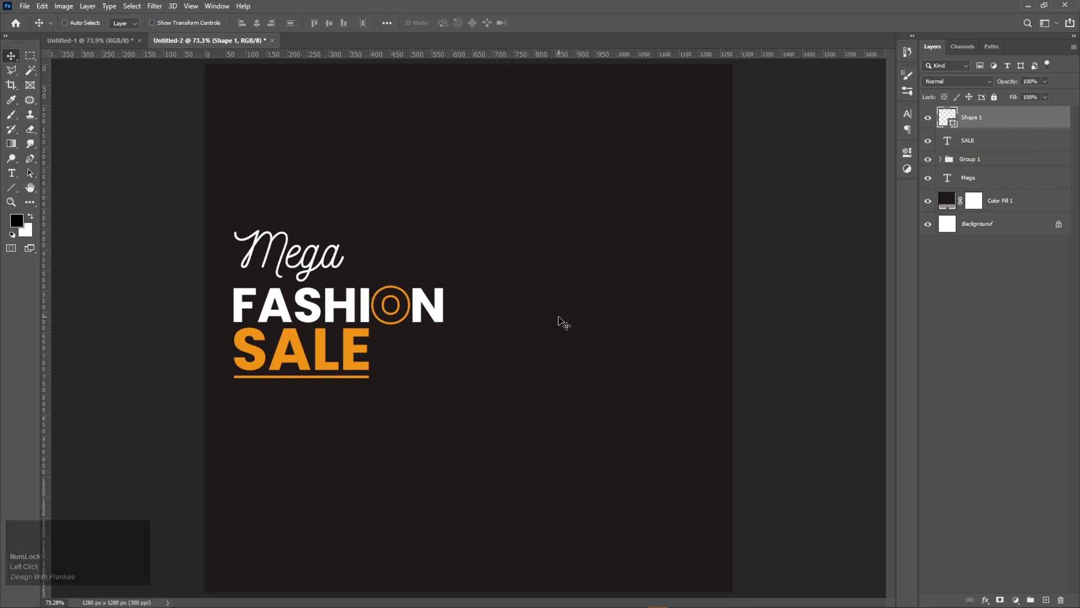
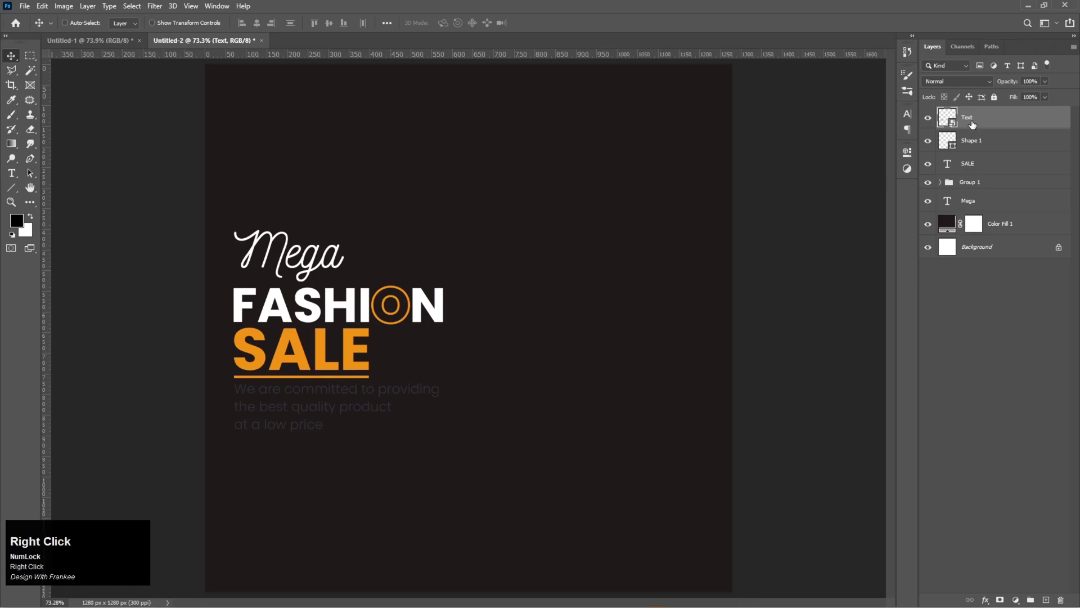
Step: Give the tagline Text layer a white Color Overlay
left_click(976, 133)
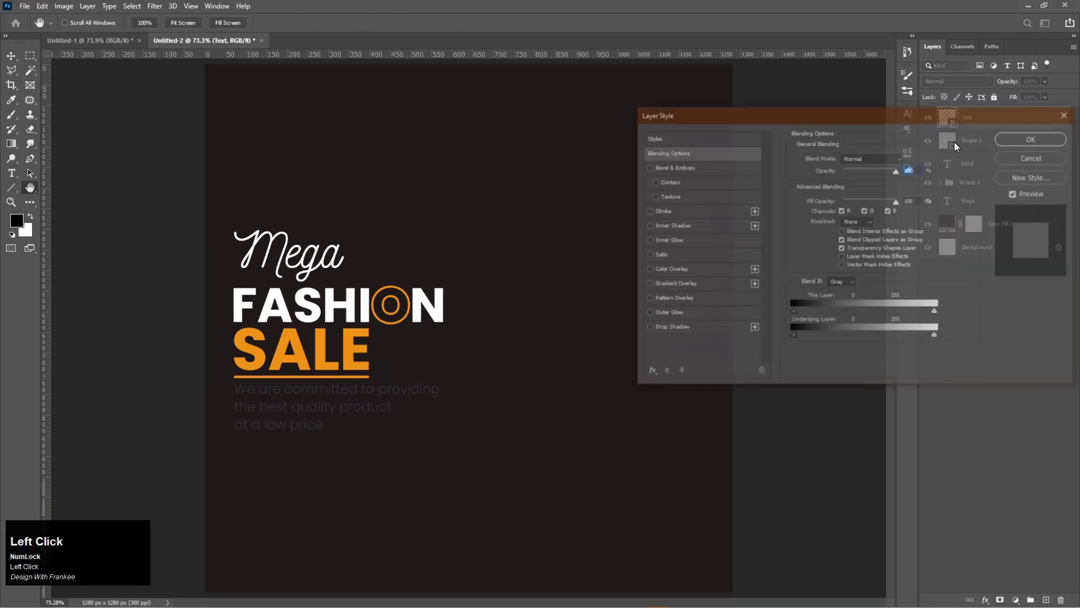
left_click(675, 277)
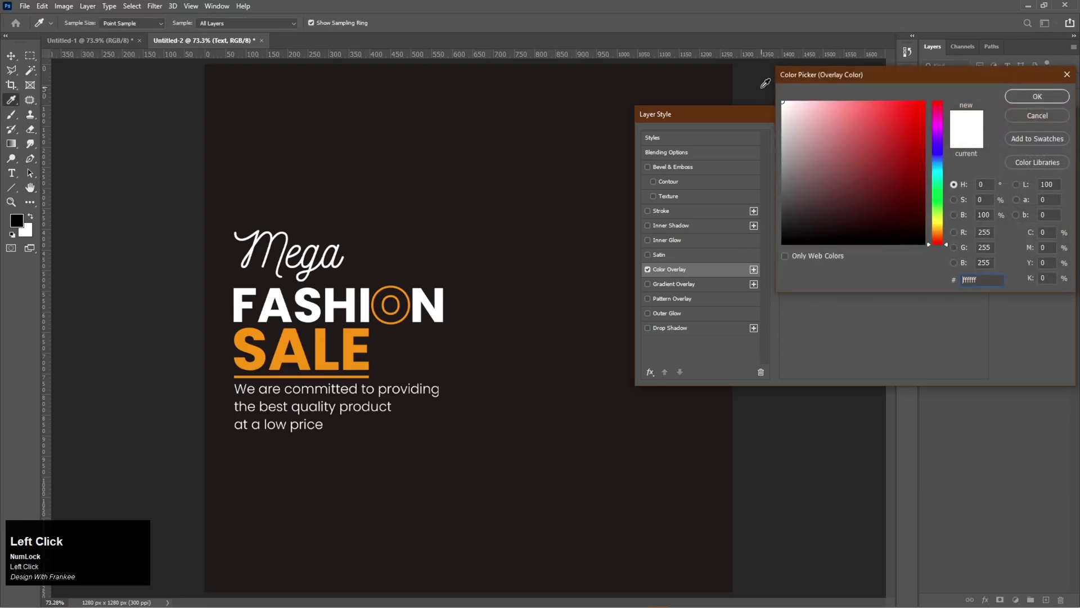
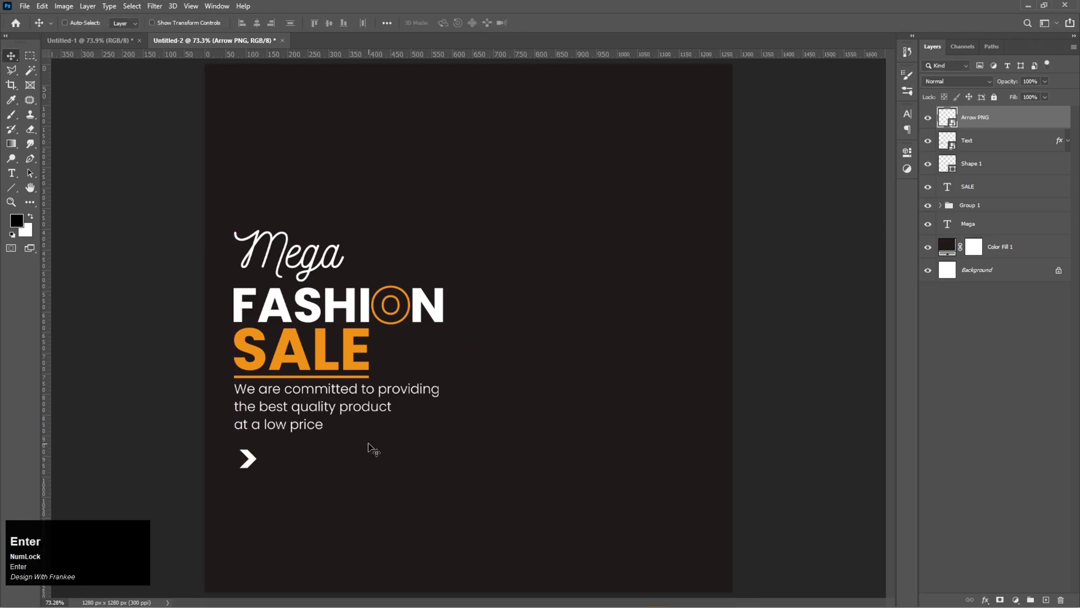
scroll("up", 3)
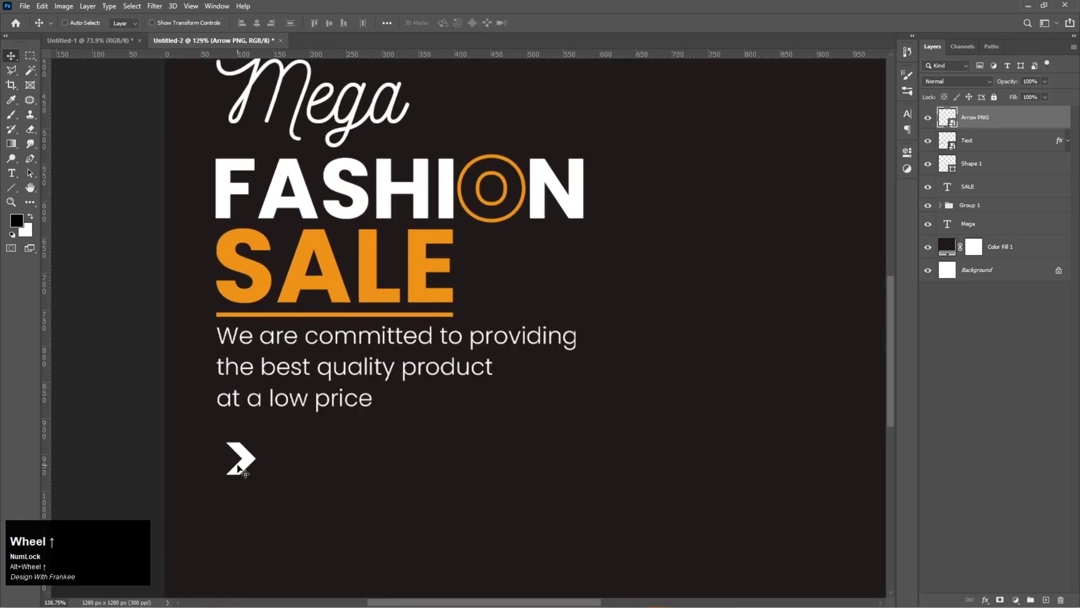
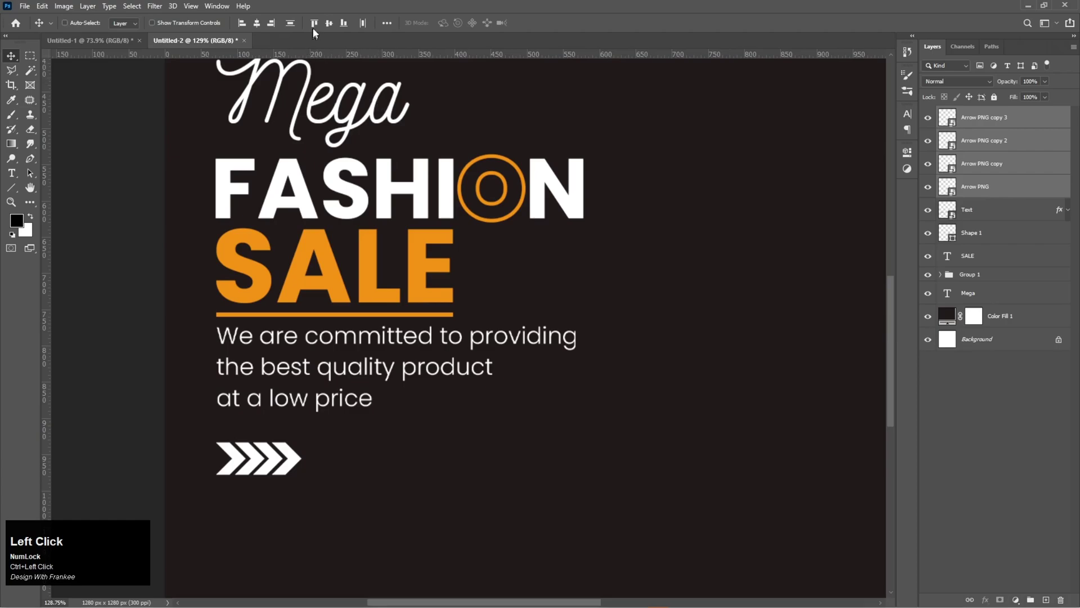
Step: Align the four white chevron arrows, group them and rename the group 'Arrow PNGs'
left_click(367, 27)
key("ctrl+g")
left_click(971, 116)
type("rrow")
key("space")
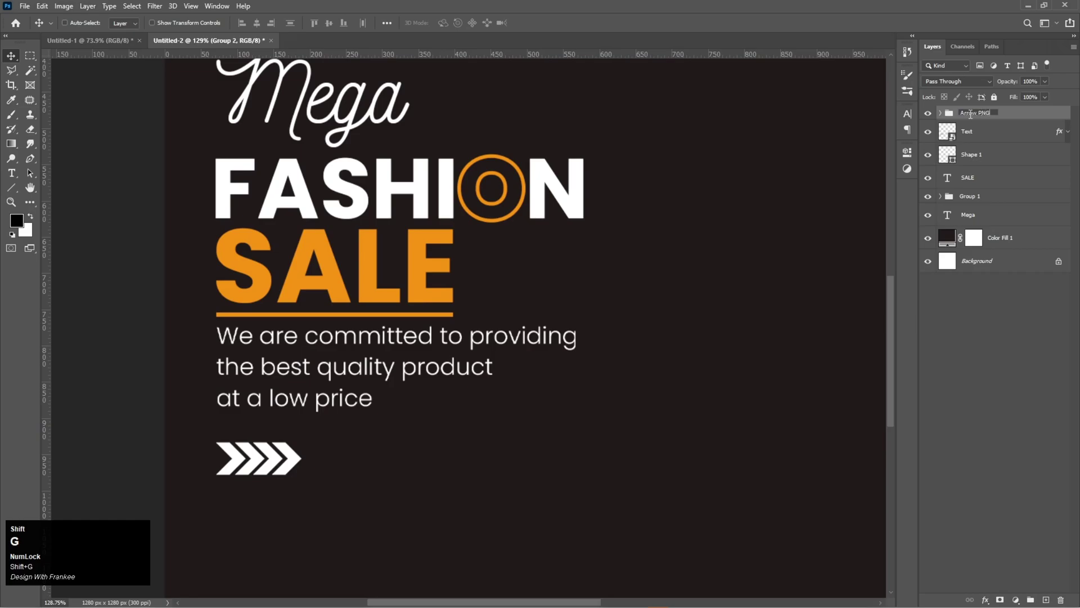
key("s")
key("Return")
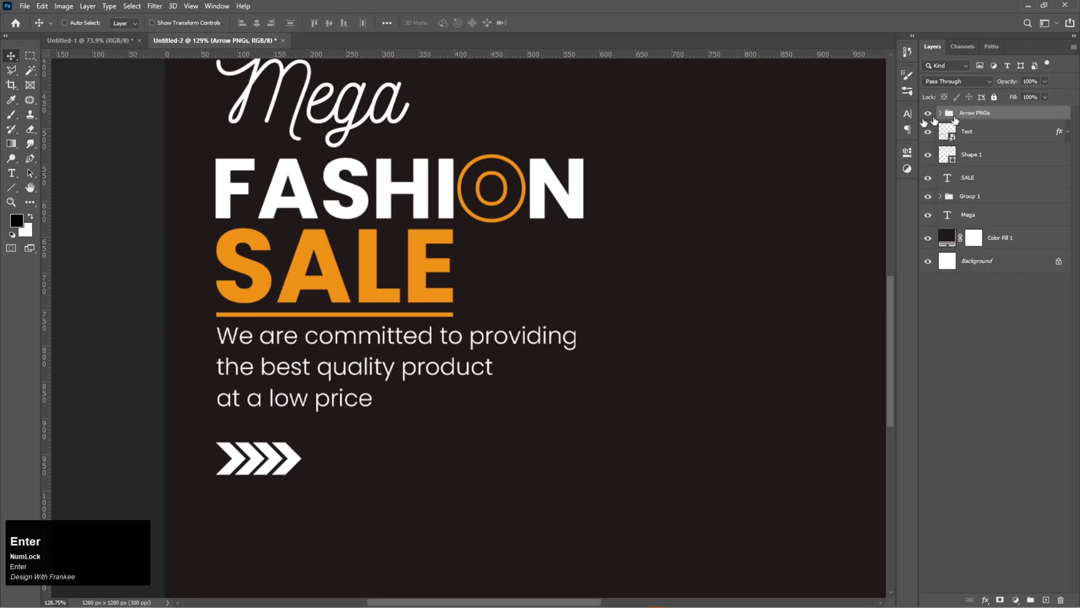
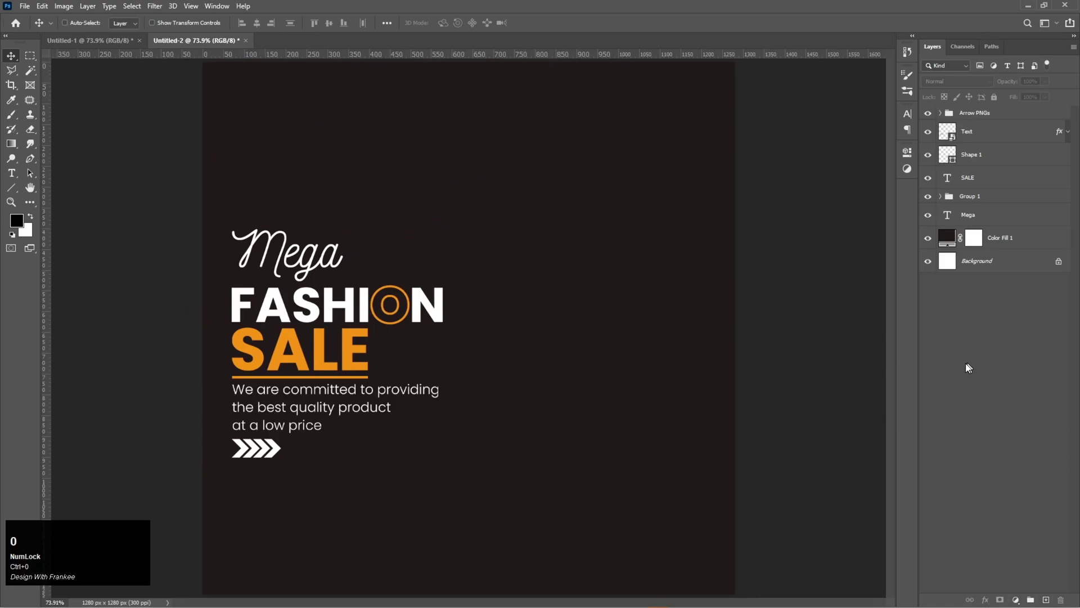
Step: Select the Arrow PNGs group and bring up the layer style settings for the Phone Icon
left_click(993, 115)
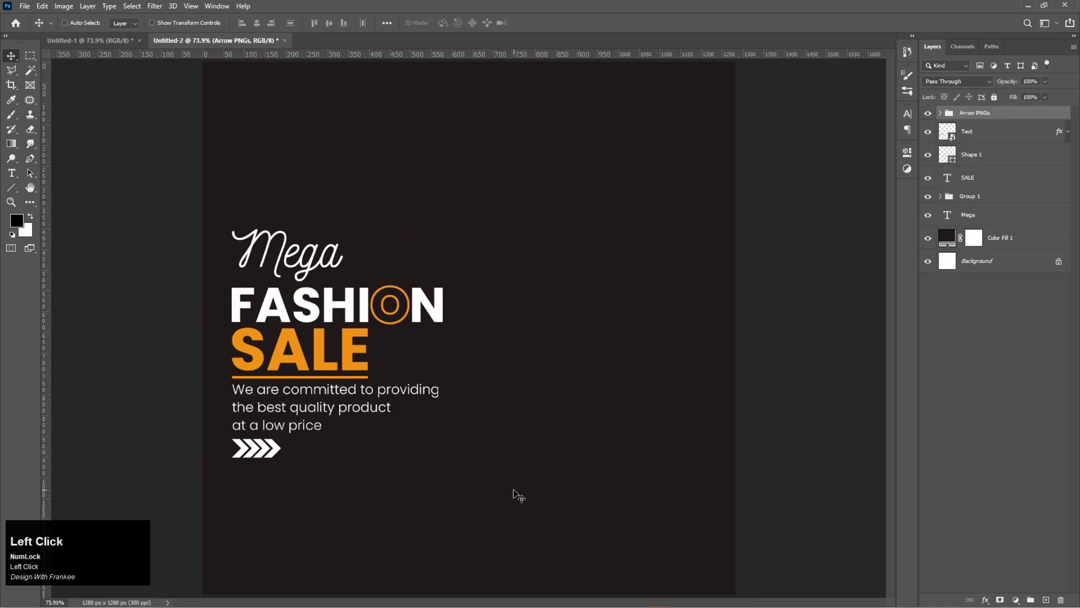
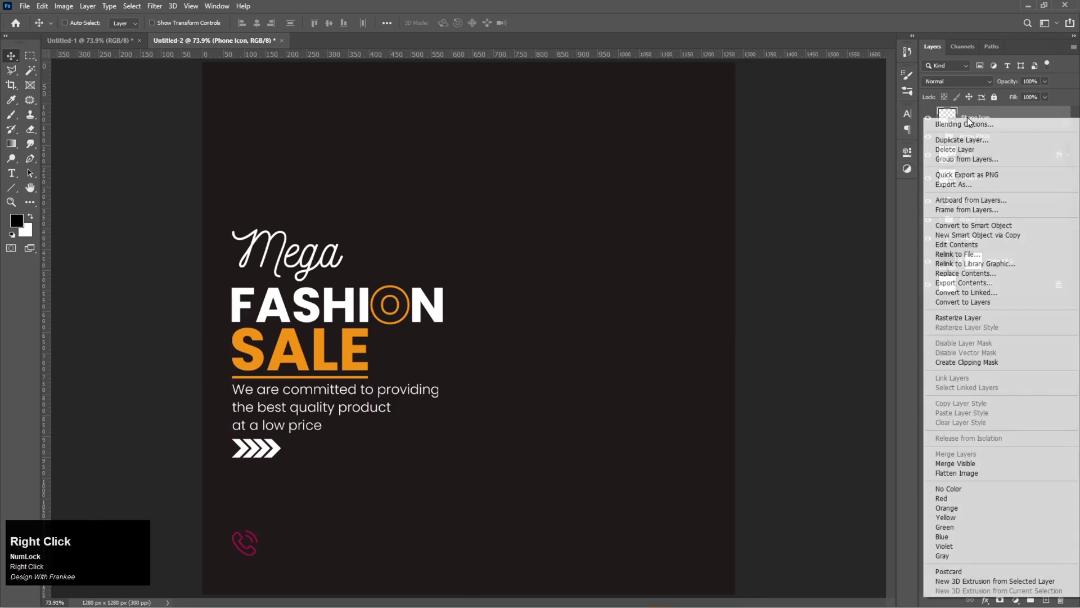
left_click(974, 127)
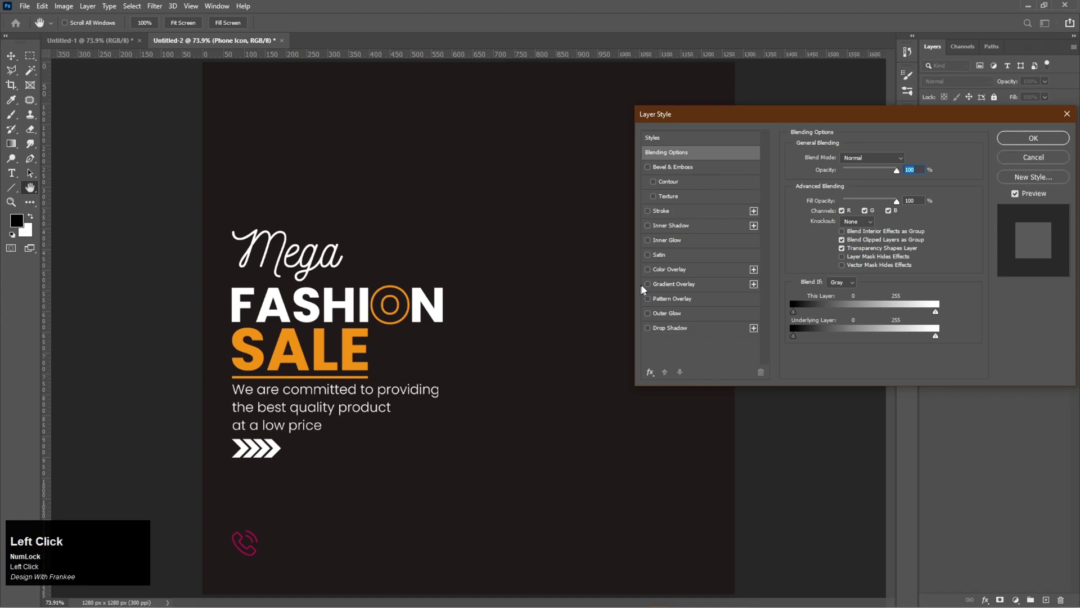
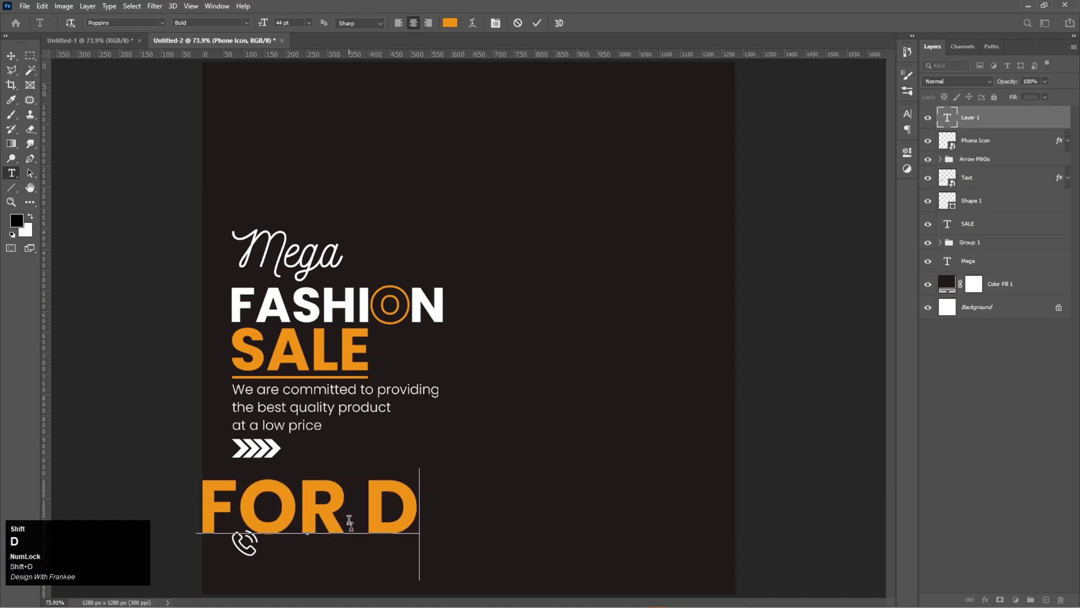
Step: Add the orange FOR DETAILS CALL US caption and scale it down with Free Transform
key("shift+i")
key("shift+l")
key("shift+s")
key("shift+space")
key("shift+c")
key("shift+a")
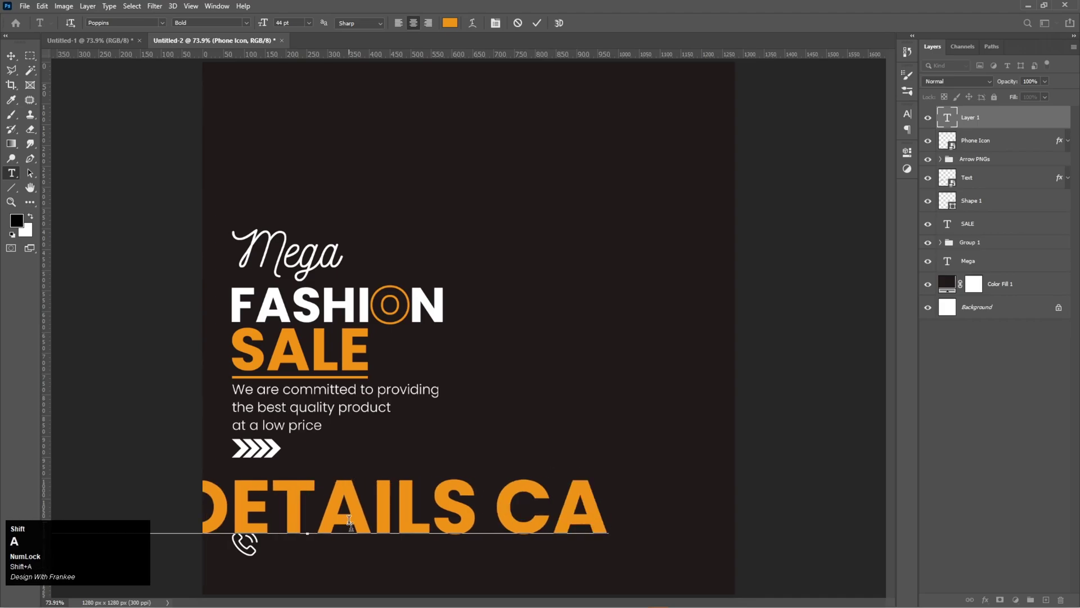
key("shift+l")
key("shift+space")
key("shift+u")
key("shift+s")
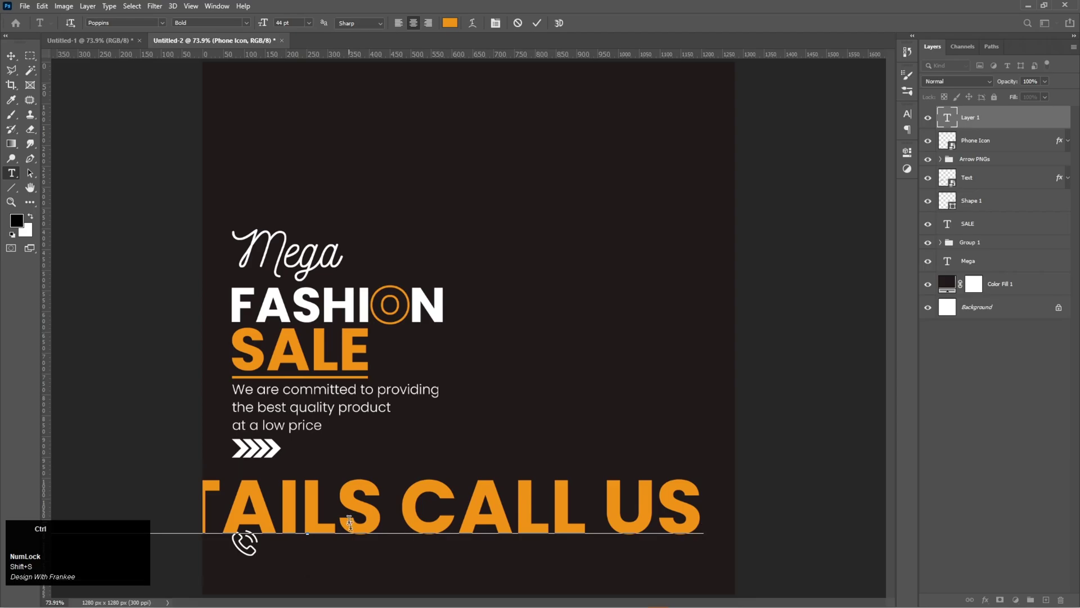
left_click(540, 28)
key("v")
key("ctrl+t")
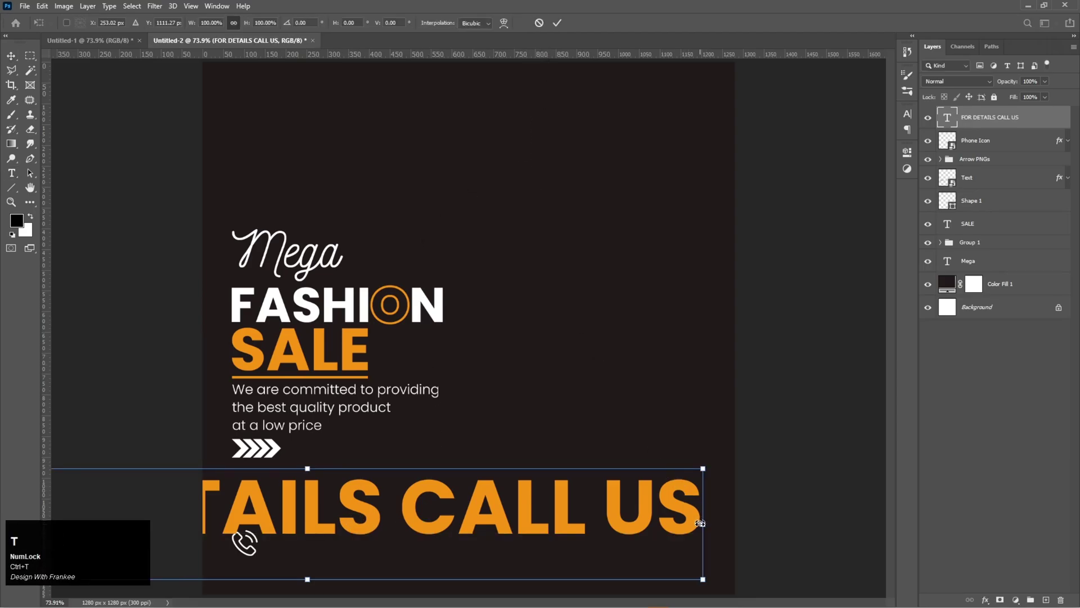
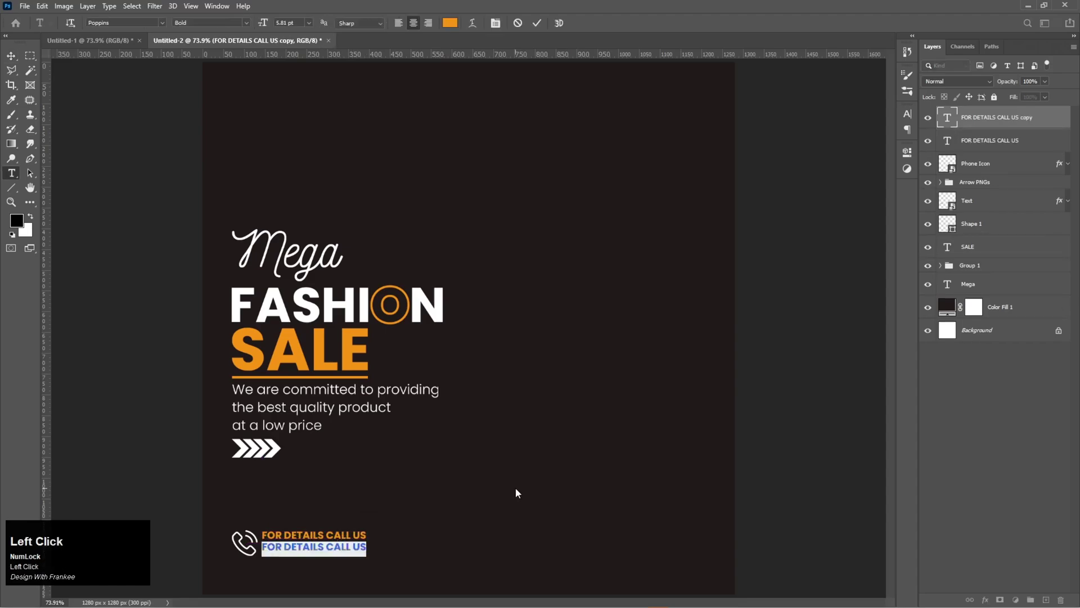
Step: Retype the duplicated line as +123-456-789 and select both contact text layers
key("shift+=")
type("123")
type("-456-789")
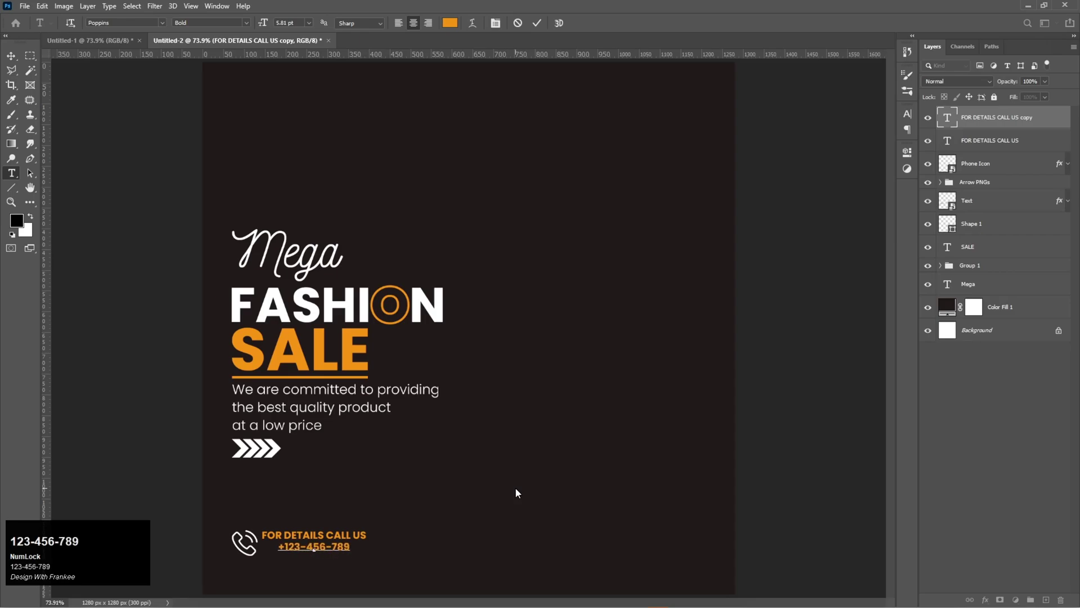
left_click(538, 28)
left_click(969, 145)
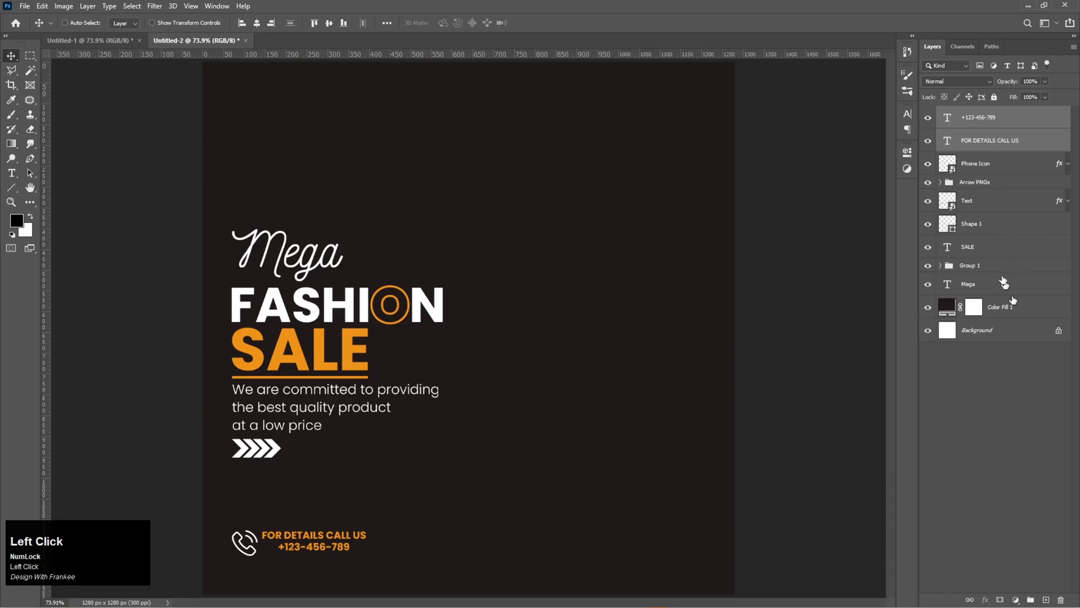
left_click(941, 436)
left_click(998, 125)
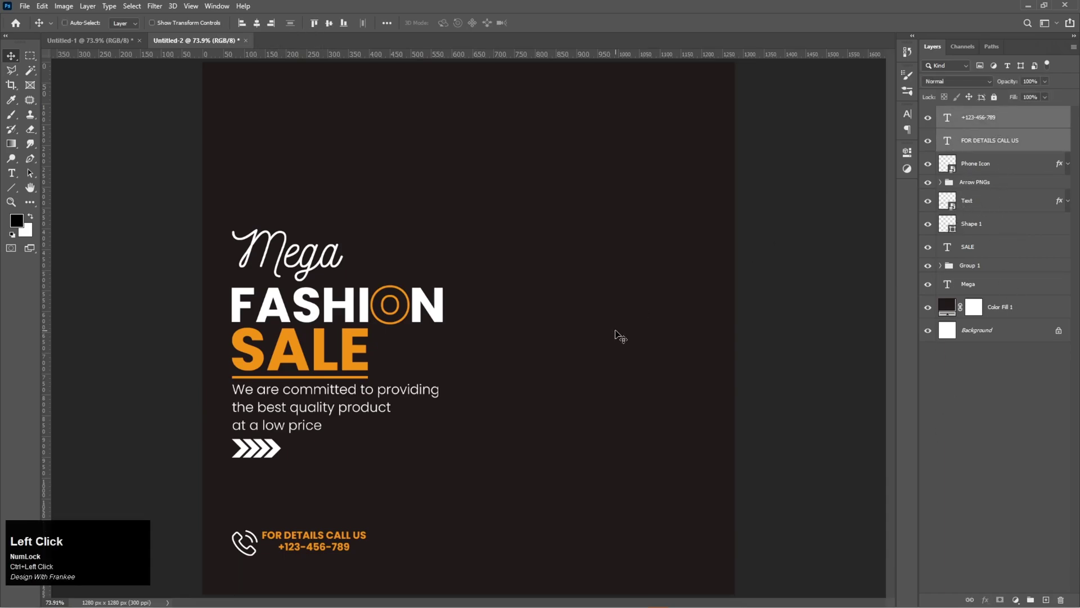
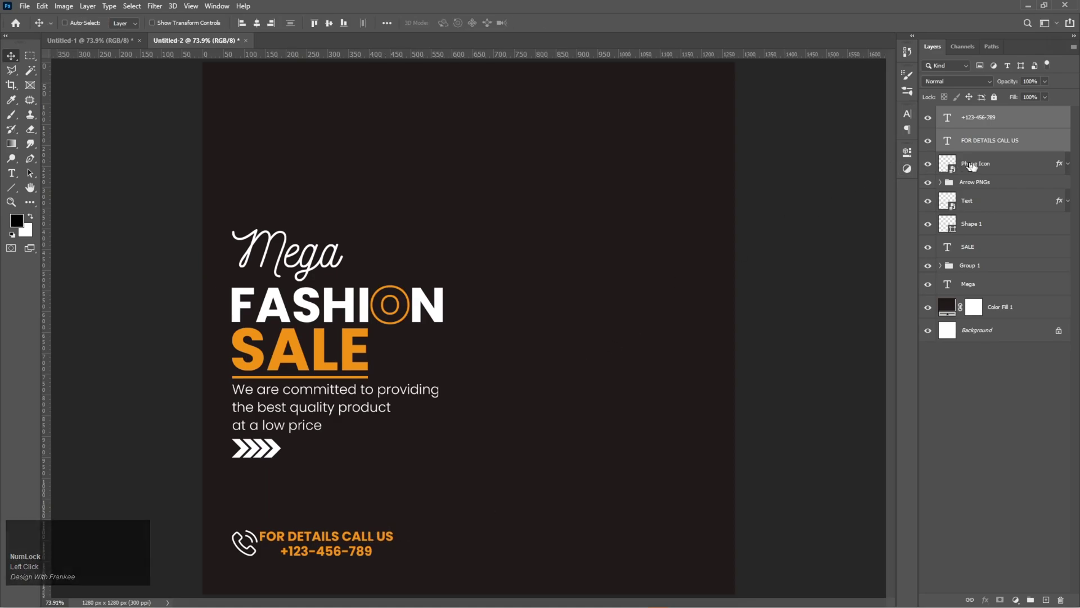
Step: Group the two contact text layers and add a new empty layer above
left_click(980, 168)
key("ctrl+g")
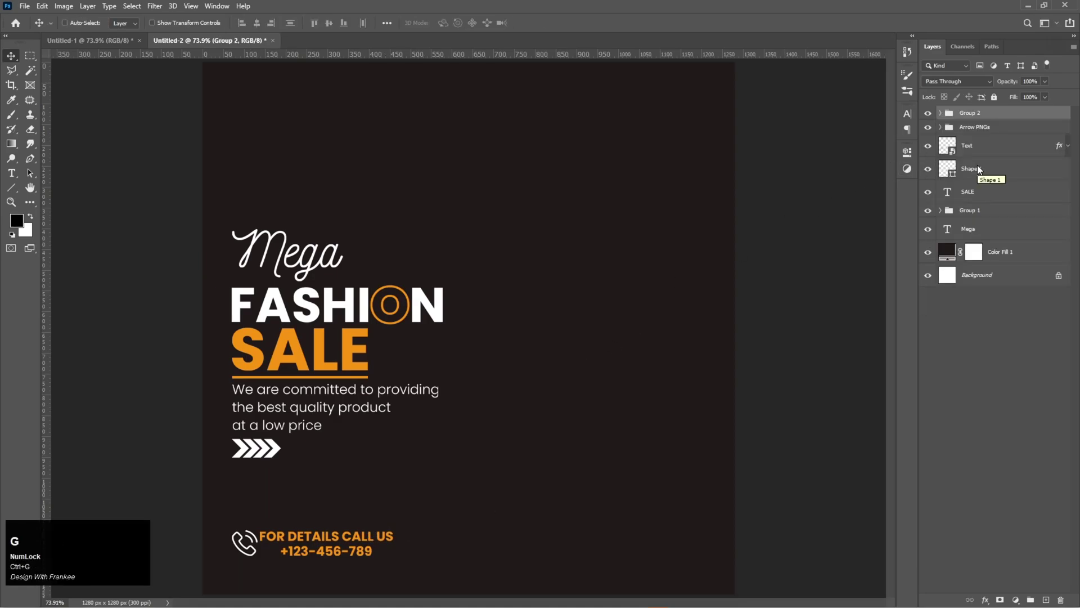
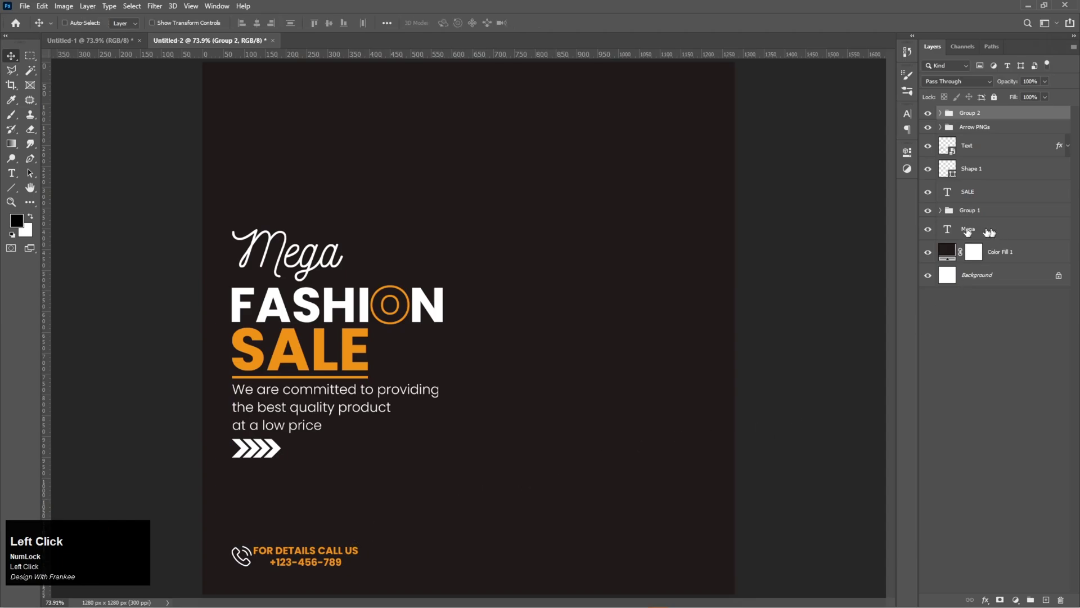
left_click(1047, 599)
Step: Draw the first tall black vertical bar, position it and duplicate it for the second bar
right_click(17, 196)
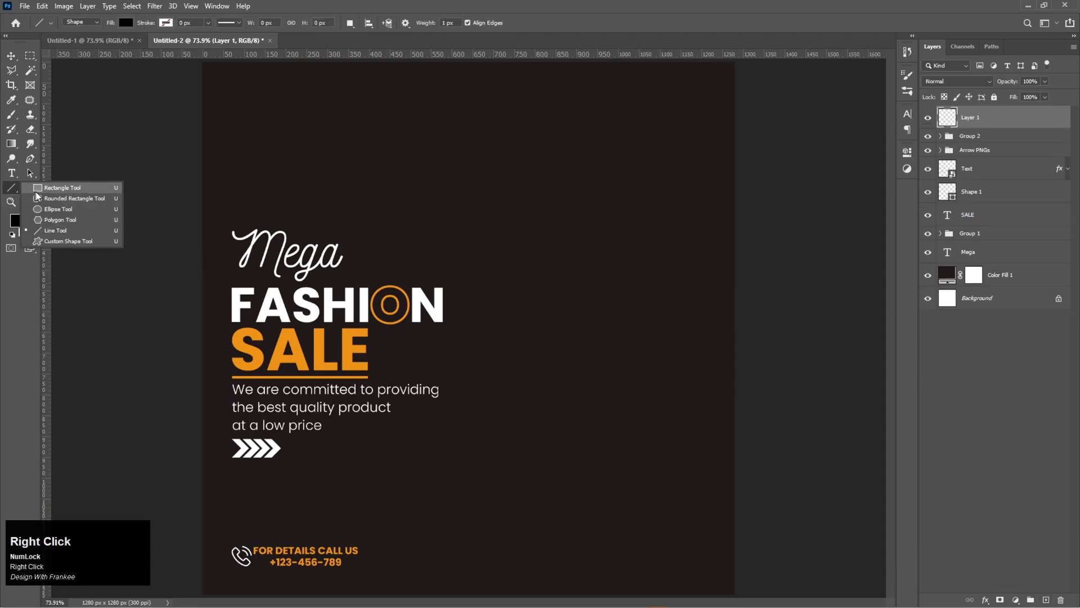
left_click_drag(43, 197, 871, 166)
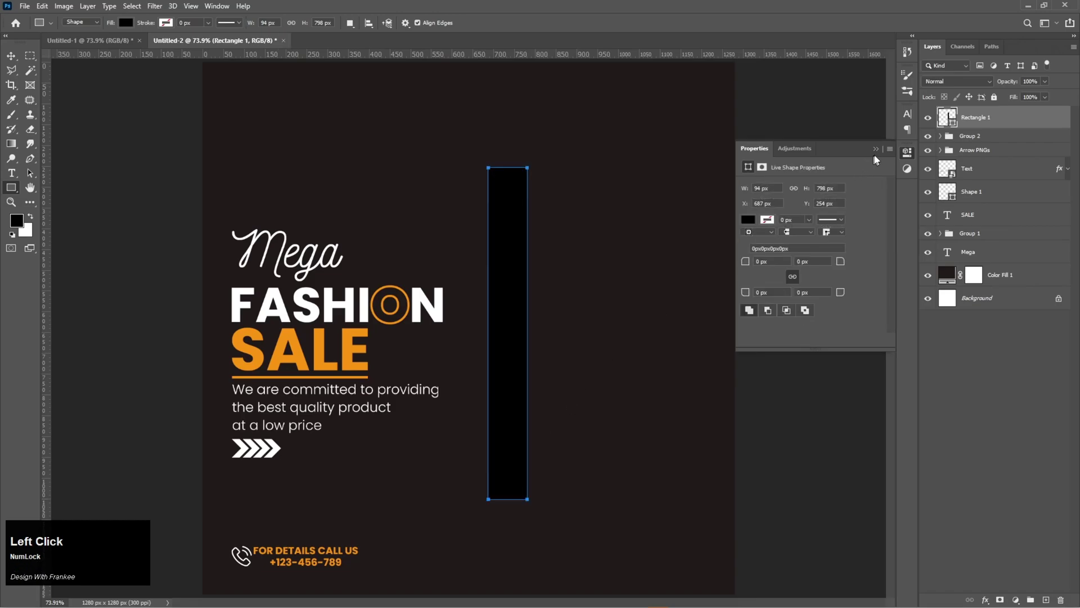
left_click(880, 156)
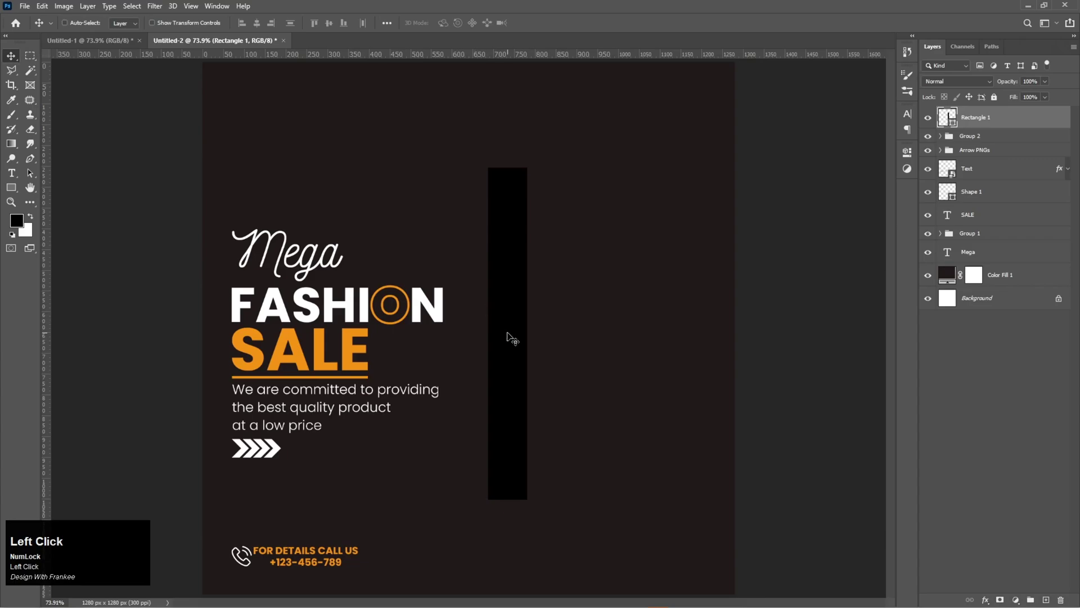
left_click_drag(513, 336, 555, 341)
key("Left")
key("ctrl+t")
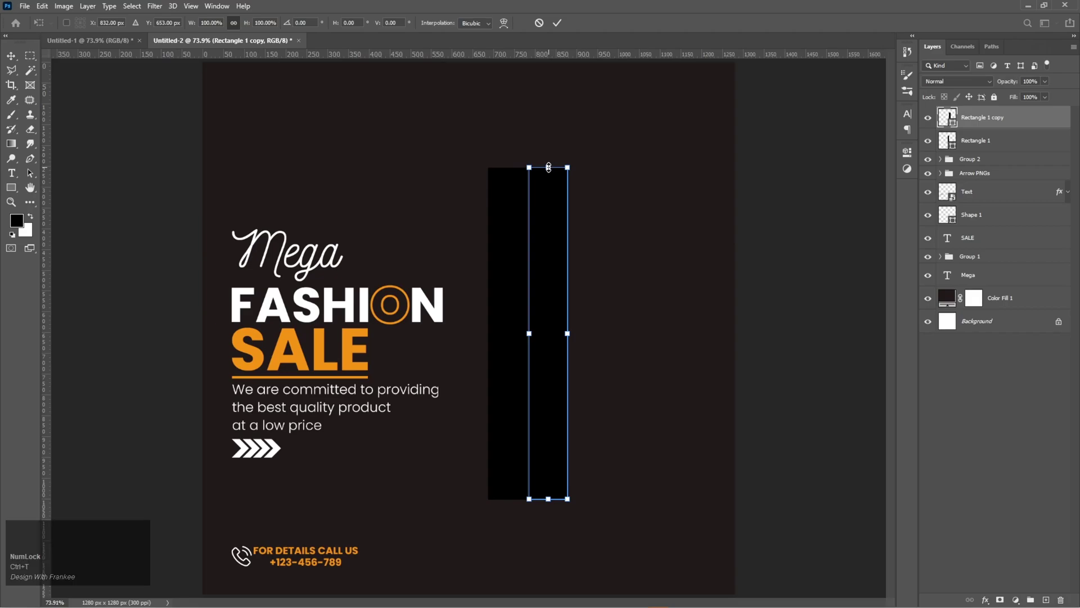
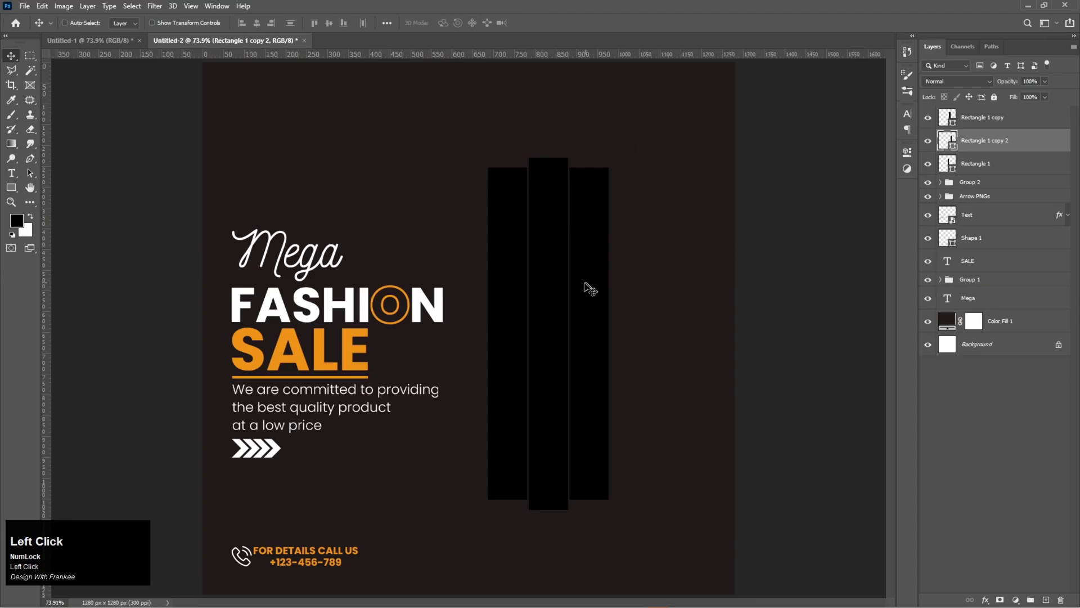
Step: Stagger and duplicate the remaining bars, then merge the selected bar layers into one shape
left_click(979, 122)
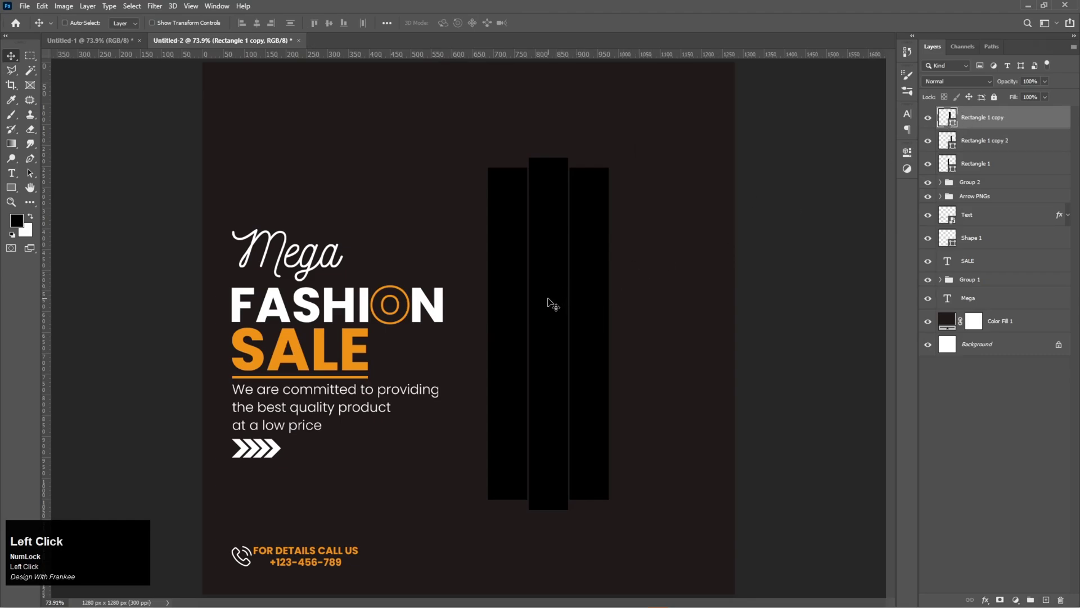
left_click_drag(554, 301, 698, 297)
key("ctrl+t")
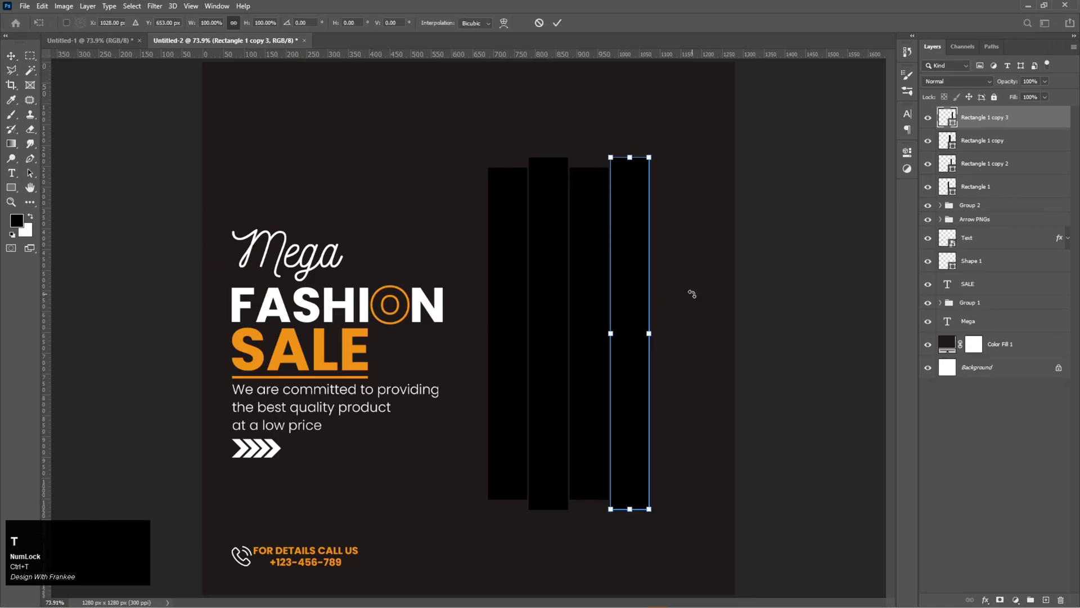
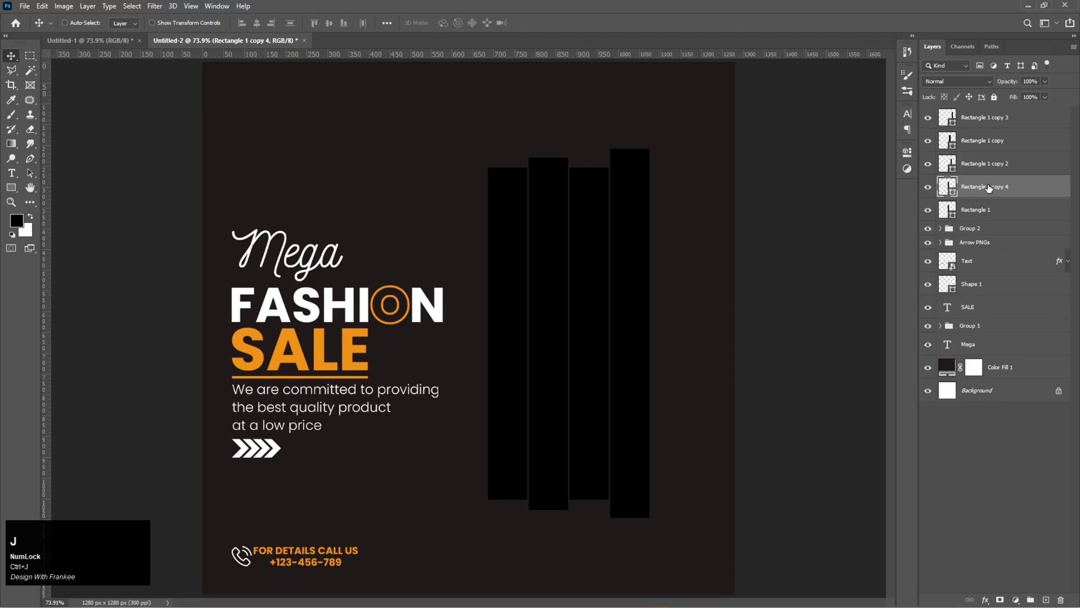
key("ctrl+j")
left_click(991, 122)
right_click(993, 143)
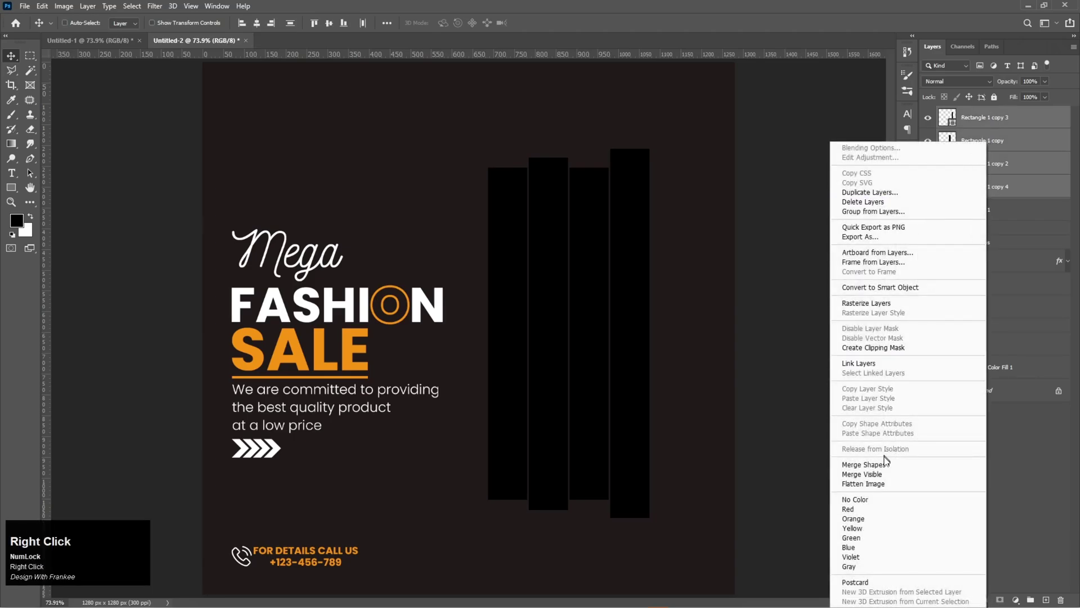
left_click_drag(887, 468, 935, 144)
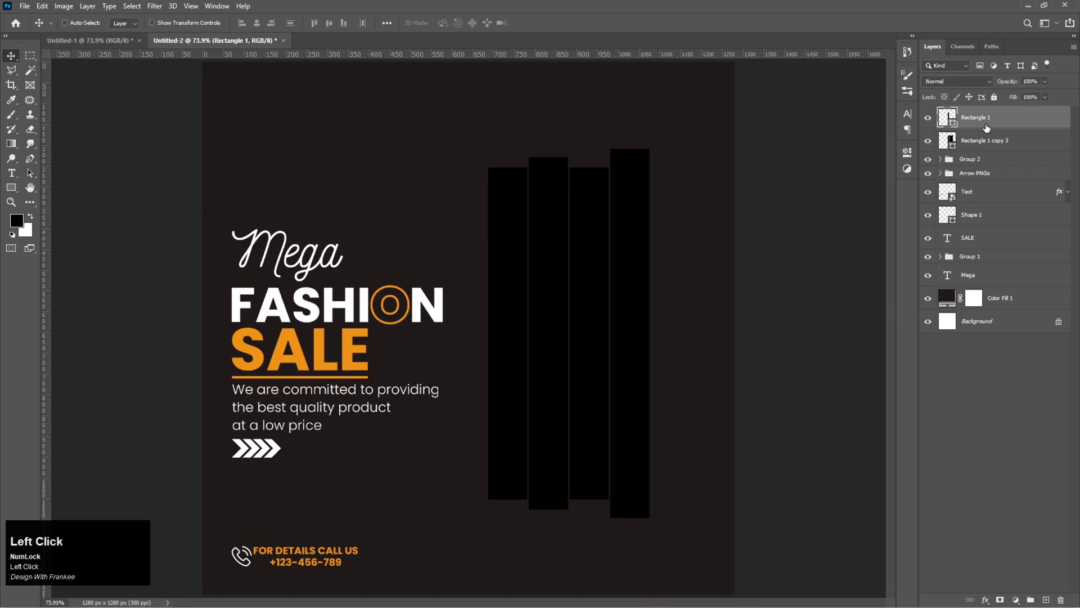
Step: Bring up the solid fill colour picker for the merged bar layer
left_click(956, 122)
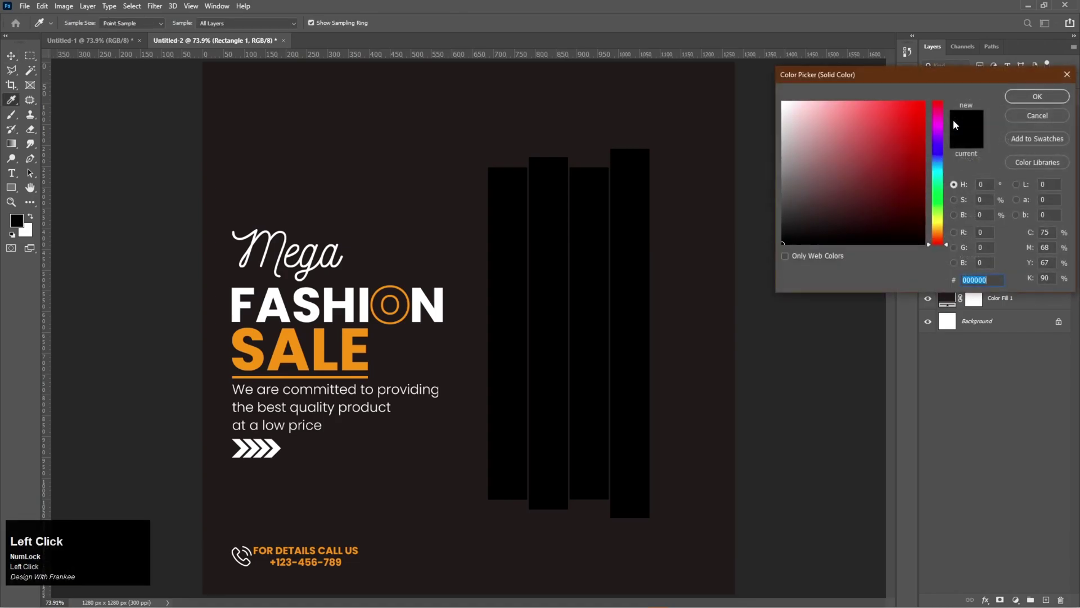
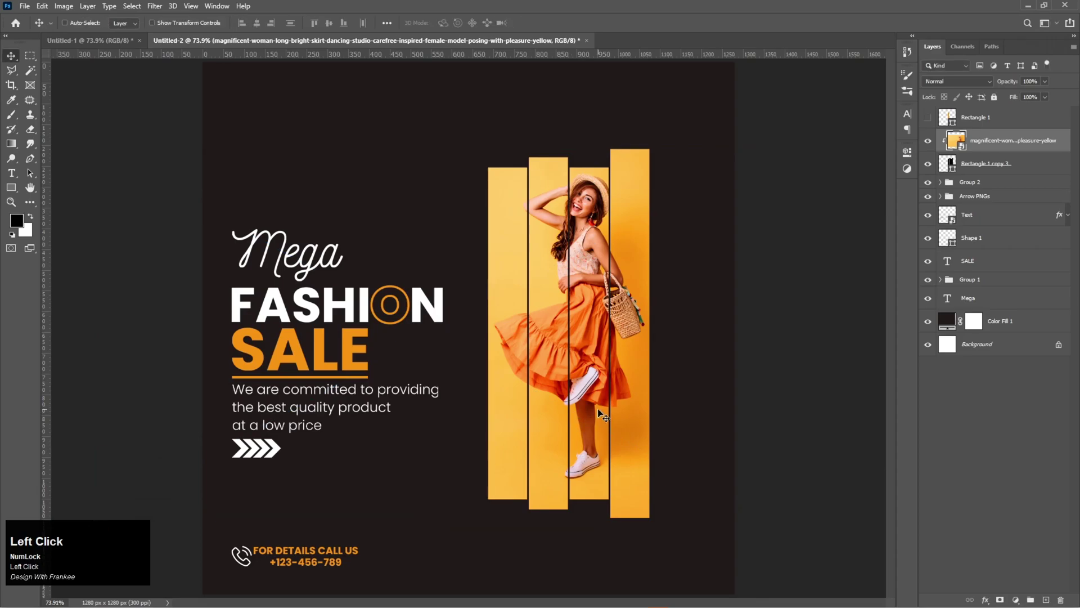
Step: Show the top bar, blend it with Multiply over the model photo and enlarge the composition
left_click(935, 125)
left_click(992, 125)
left_click(995, 145)
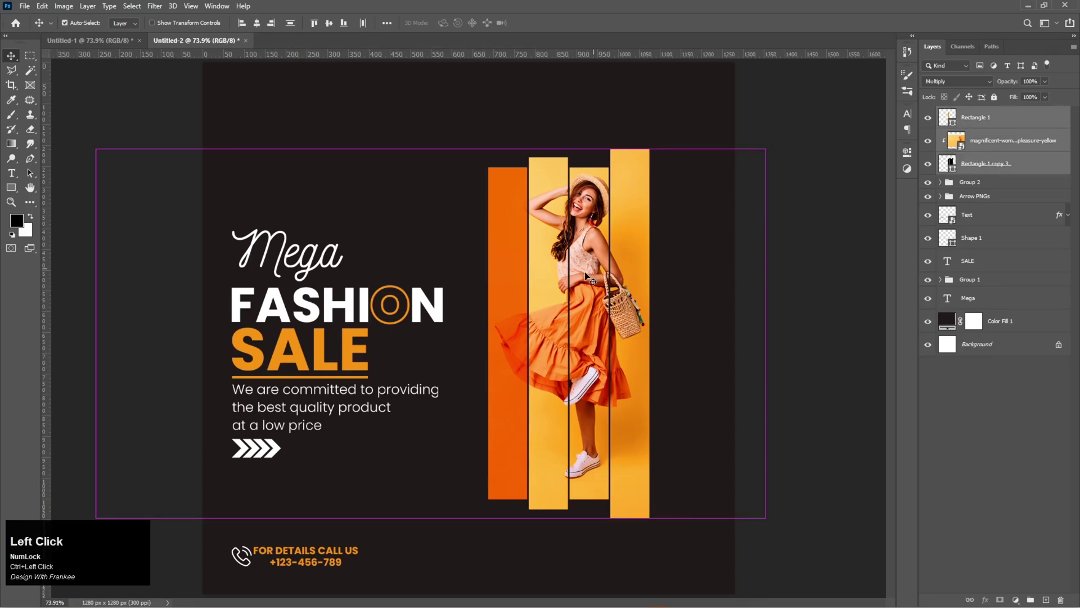
key("ctrl+t")
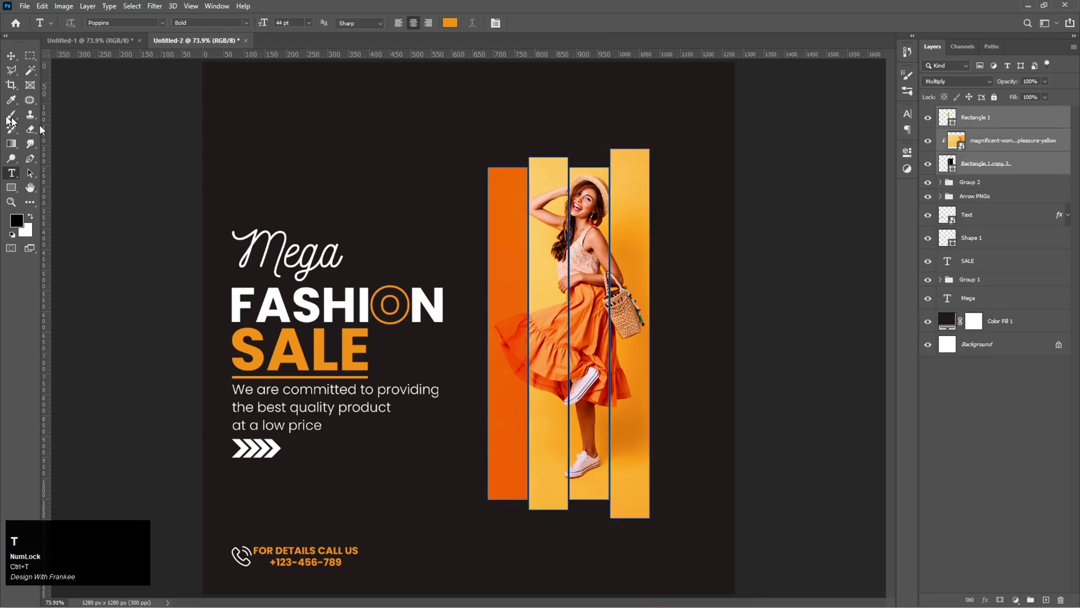
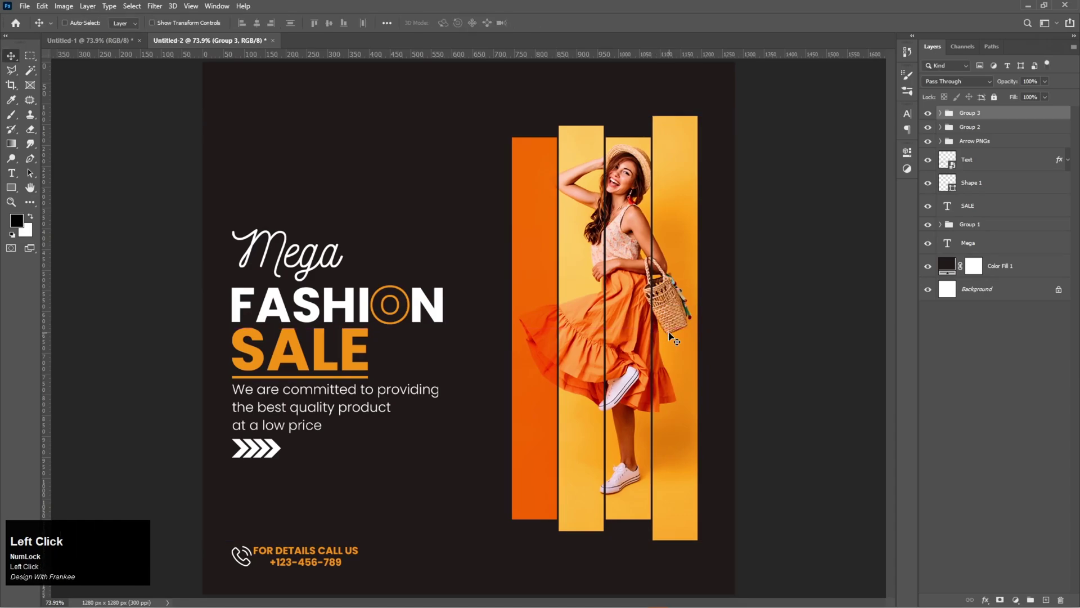
Step: Rename the new group of bars and photo to Model
left_click(969, 116)
type("odel")
key("Return")
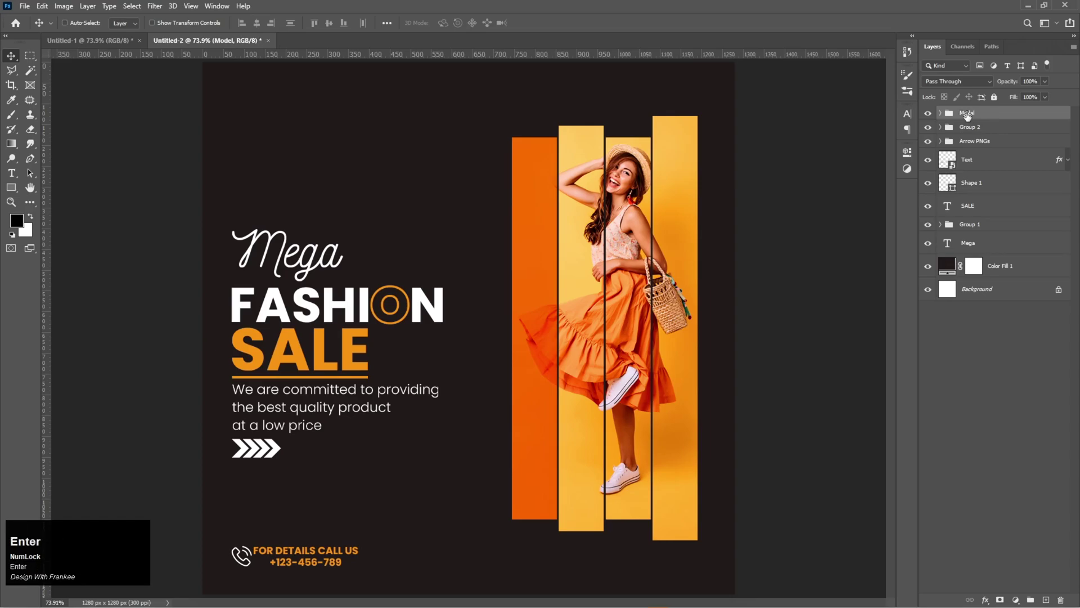
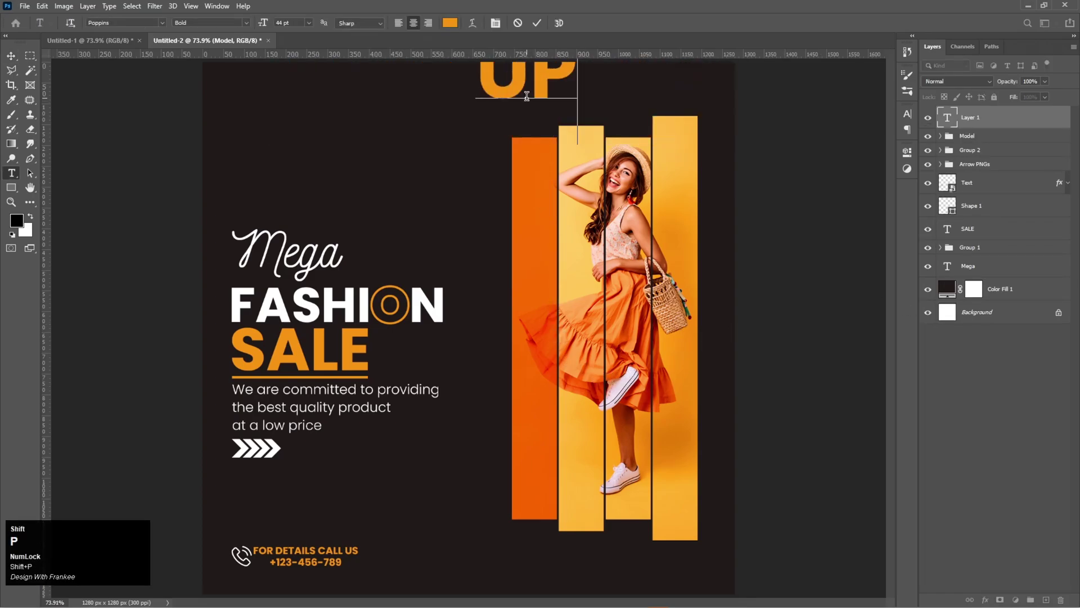
Step: Write the UPTO 50% OFF discount text and select its layer in the Model group
key("shift+space")
type("50")
key("shift+5")
key("space")
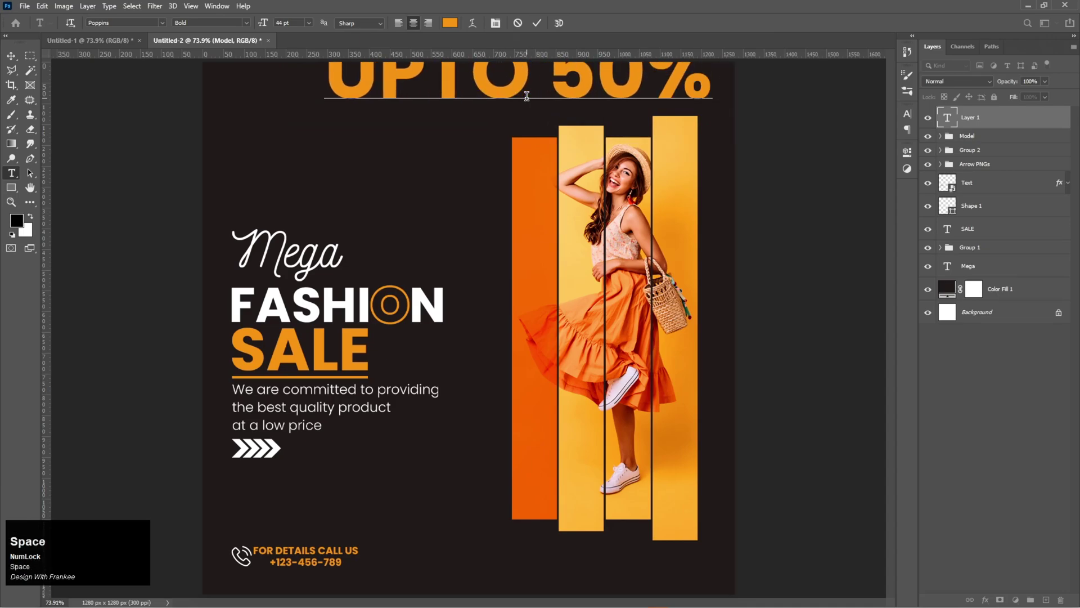
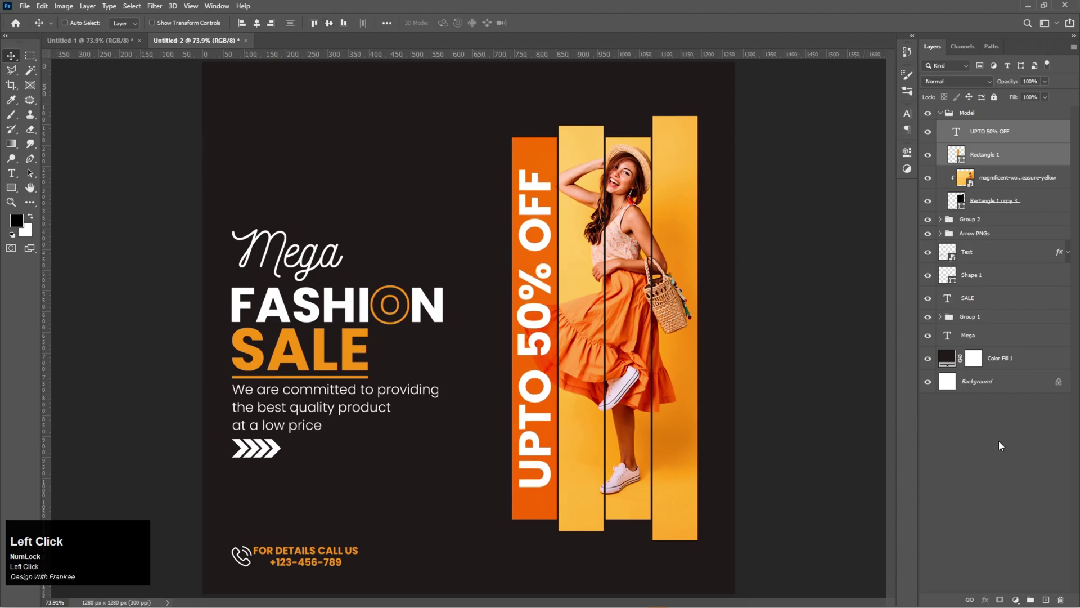
left_click(987, 135)
Step: Scale the vertical UPTO 50% OFF text down slightly with Free Transform
key("ctrl+t")
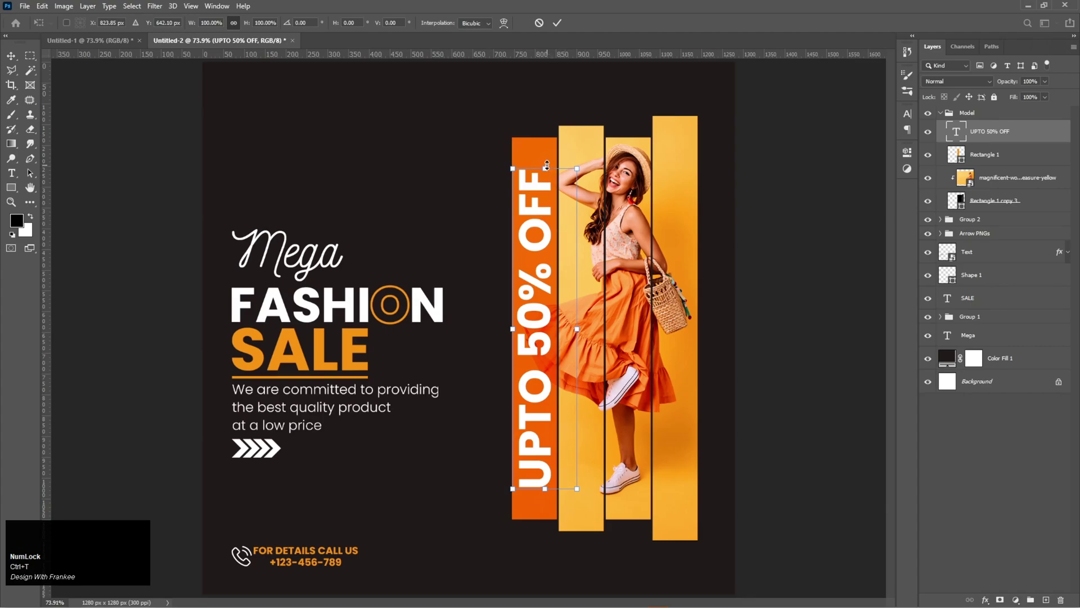
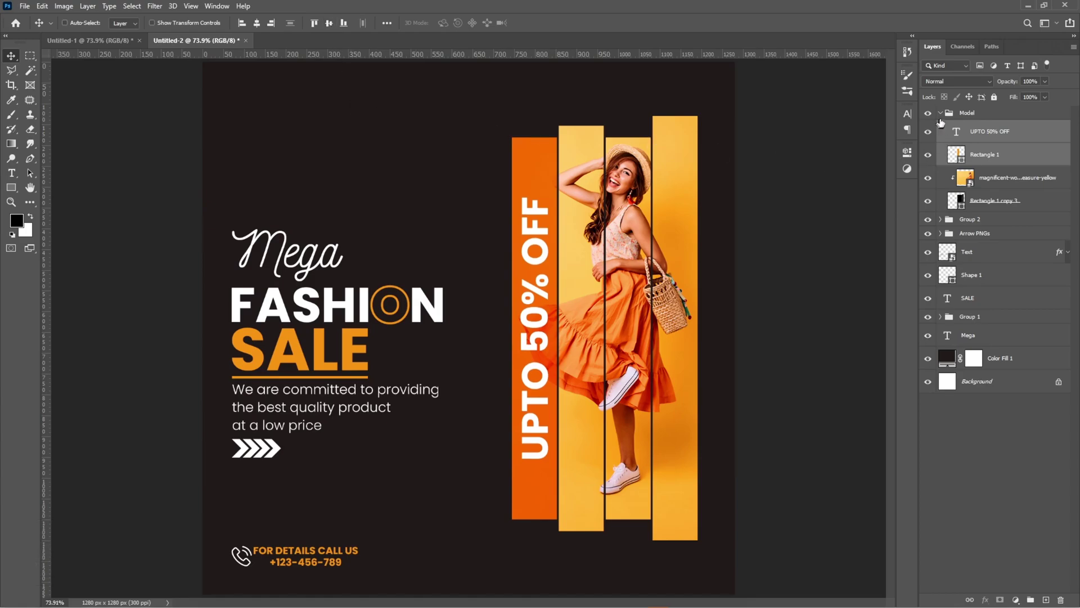
Step: Group the three dotted pattern layers and name the group Dotted PNGs
left_click(947, 116)
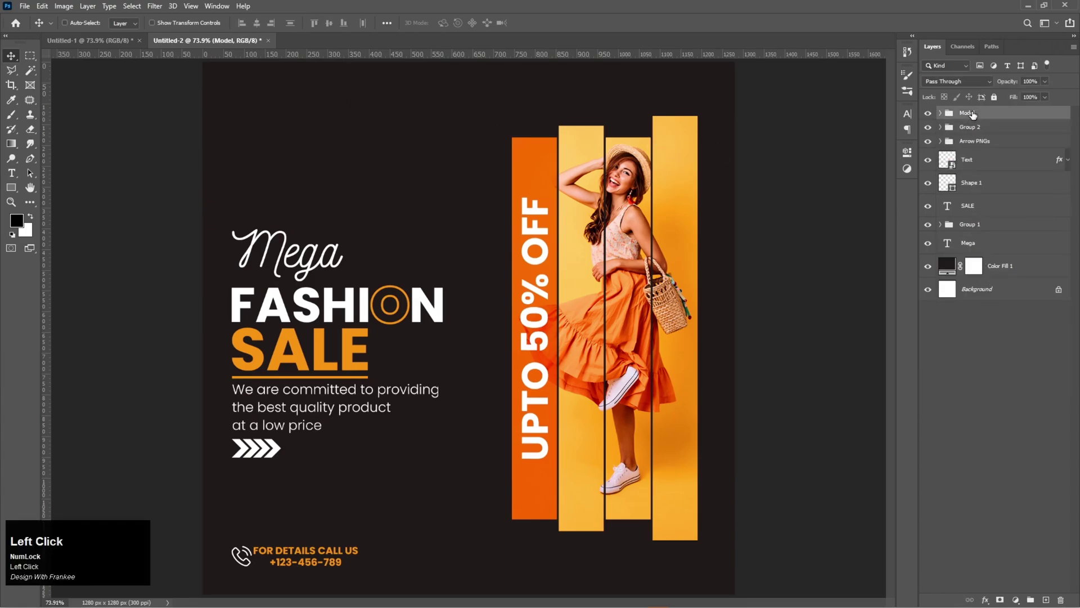
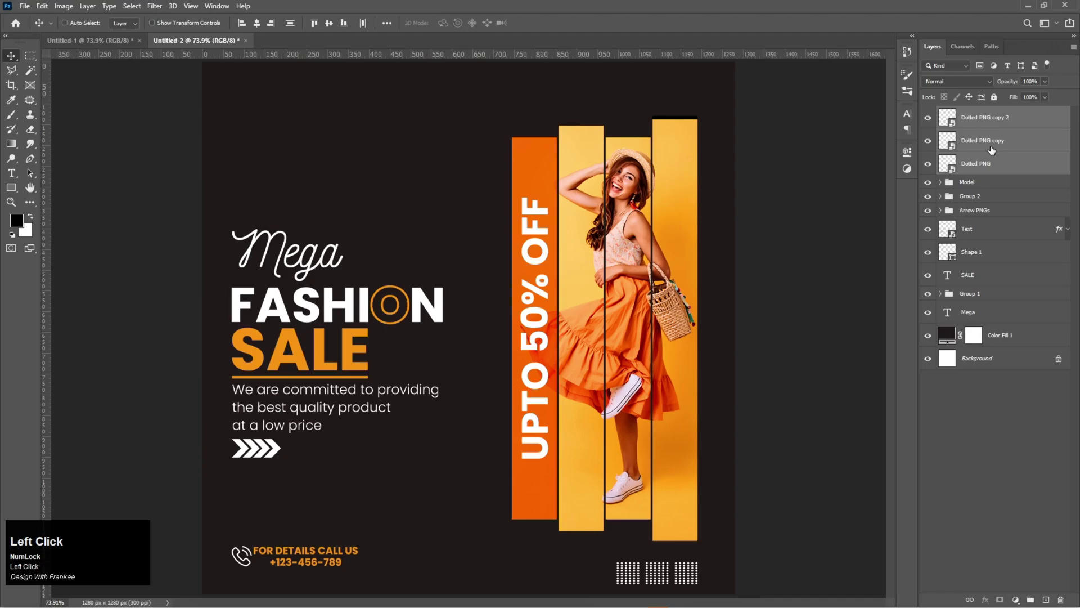
key("ctrl+g")
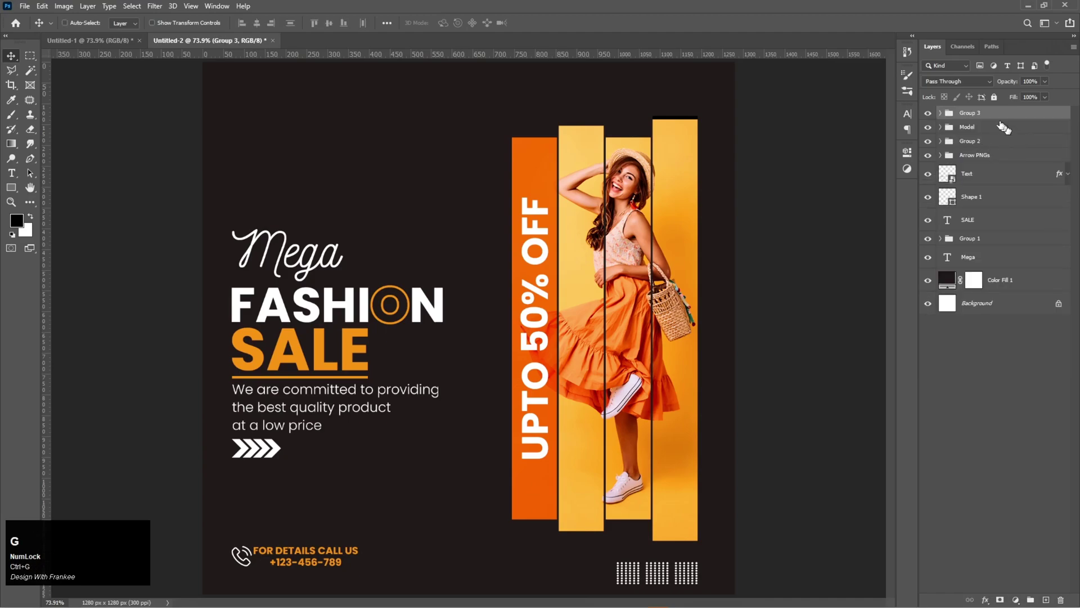
left_click(974, 116)
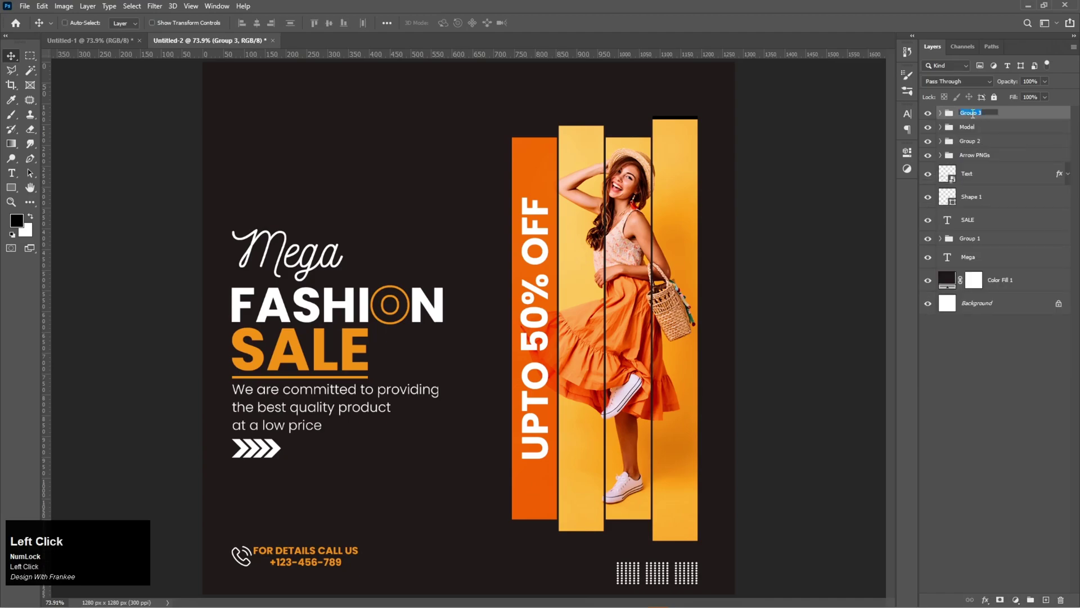
key("shift+d")
type("otted")
key("space")
key("s")
key("Return")
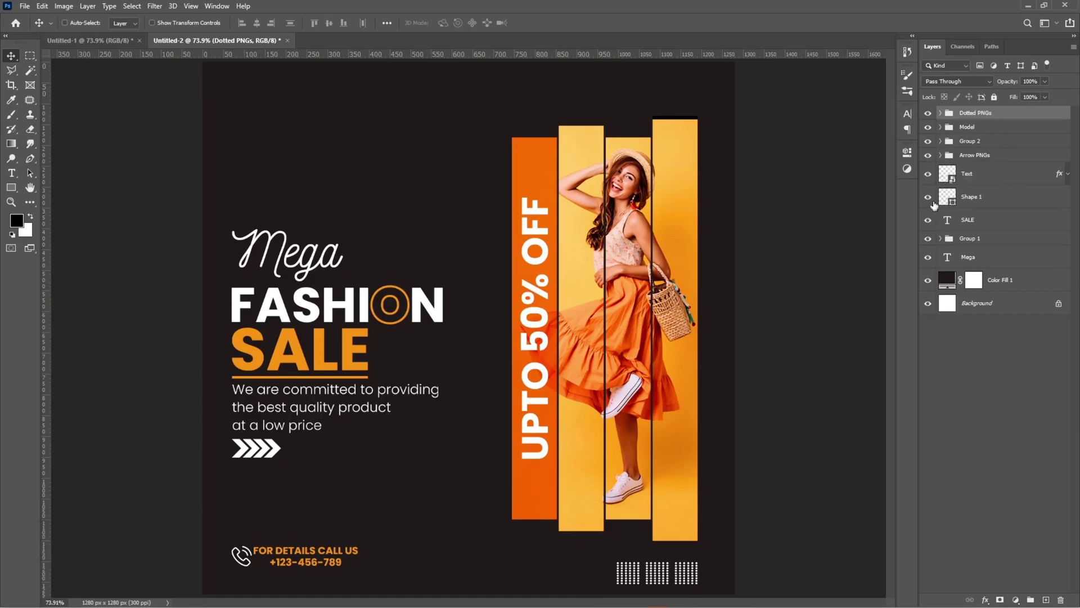
Step: Shift the contact details lower and rename Group 2 to Phone No
left_click_drag(933, 202, 997, 127)
left_click(996, 123)
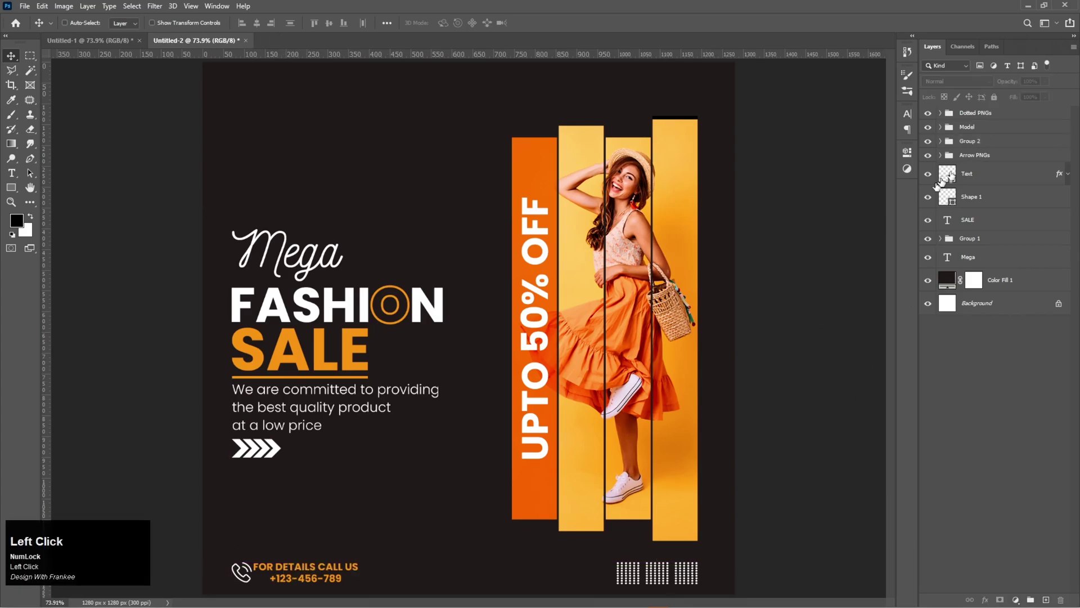
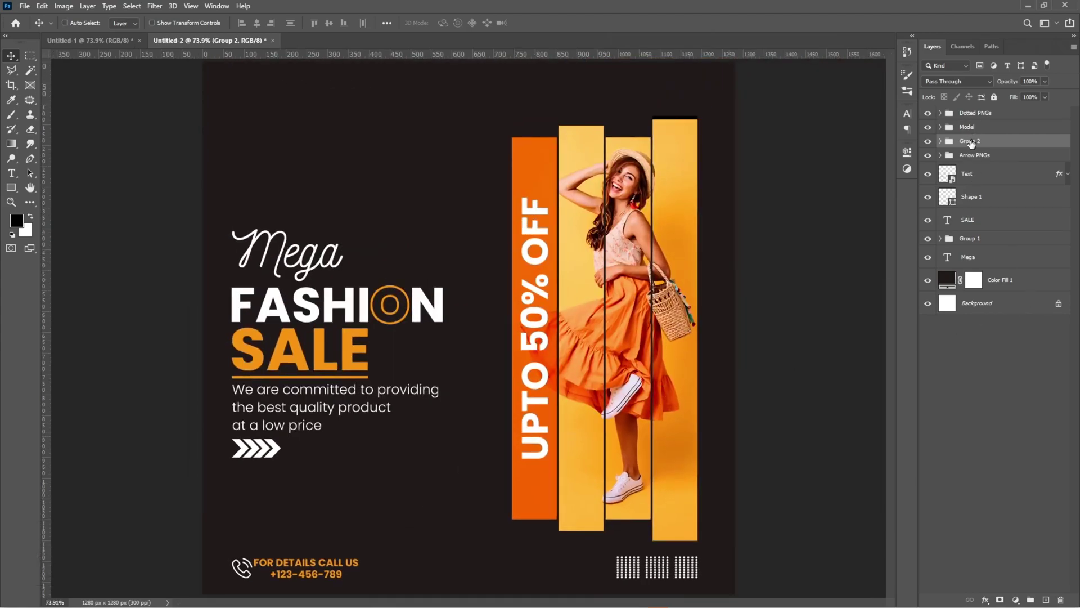
key("ctrl+0")
left_click(972, 146)
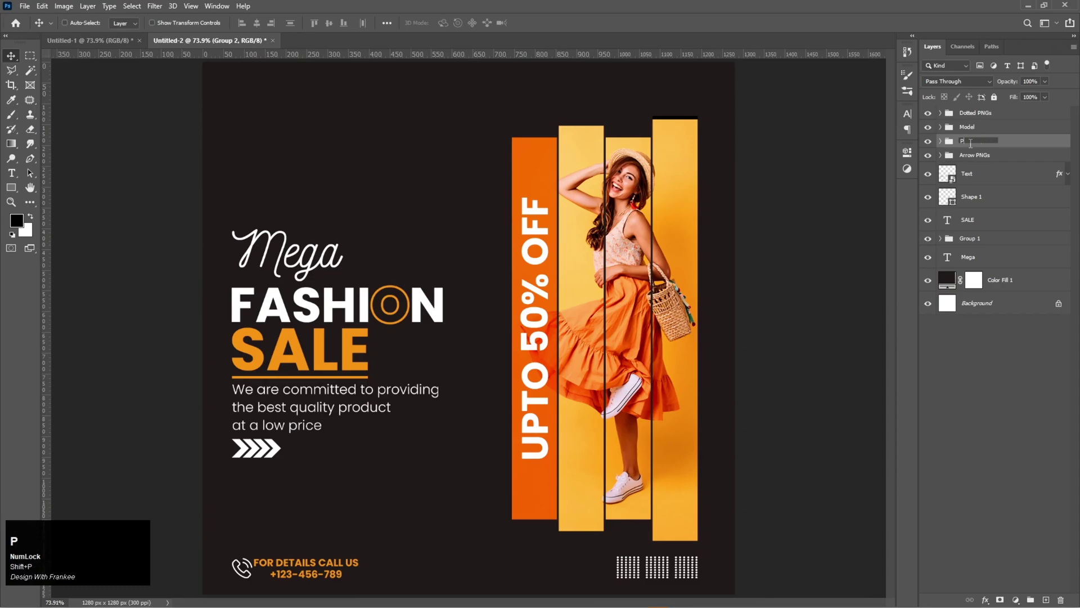
type("hone")
key("space")
key("shift+n")
key("Return")
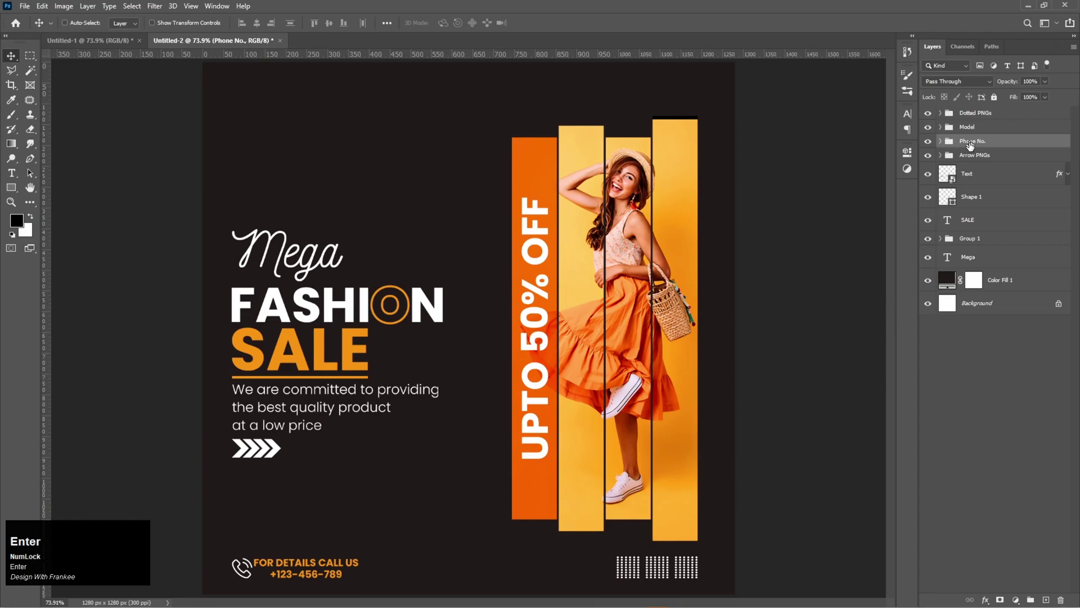
left_click(975, 110)
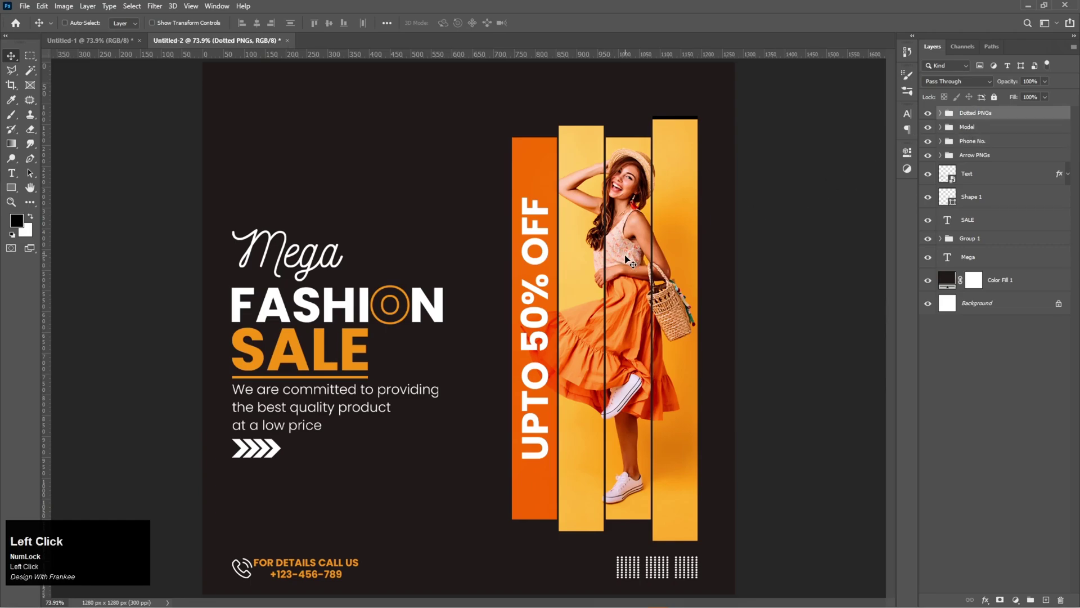
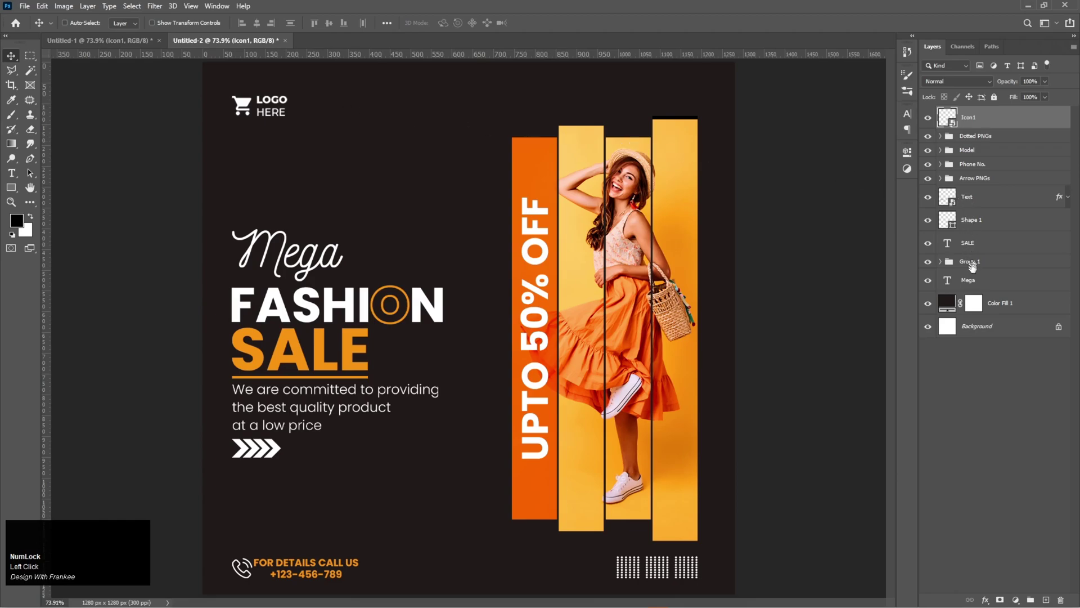
Step: Group the headline and description layers and name the group Main Text
left_click(933, 201)
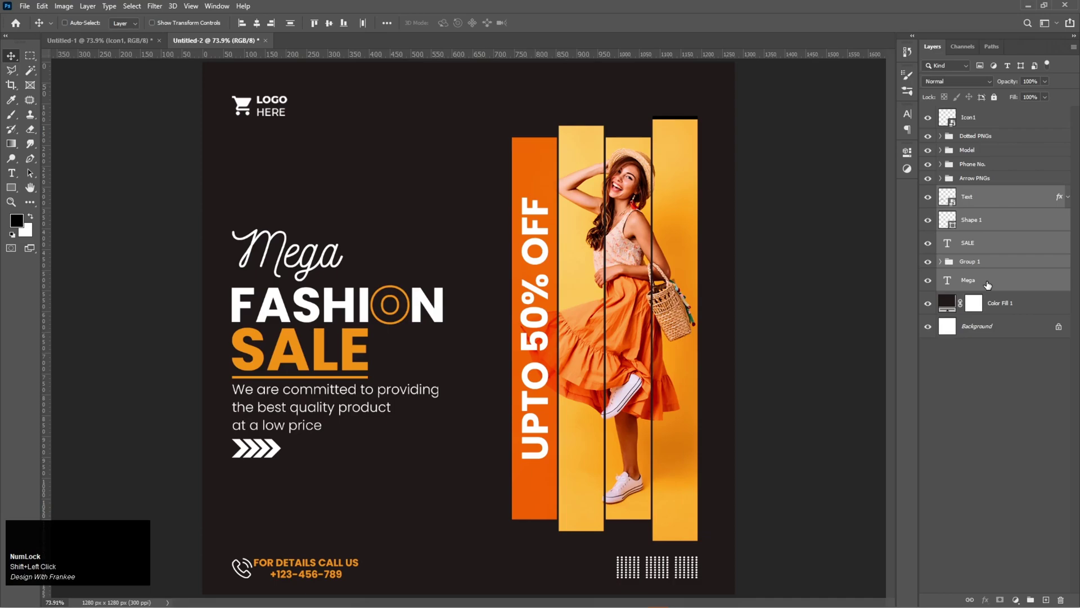
key("ctrl+g")
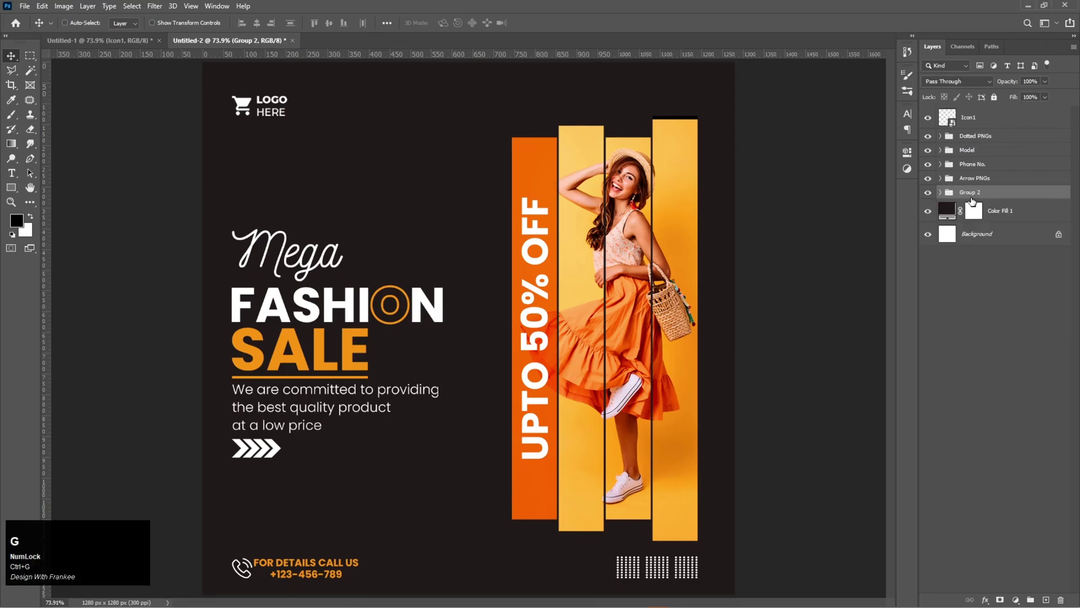
left_click(971, 197)
key("shift+m")
type("aln")
key("space")
type("ext")
key("Return")
Step: Enlarge and raise the Main Text block with Free Transform
left_click(974, 183)
key("ctrl+t")
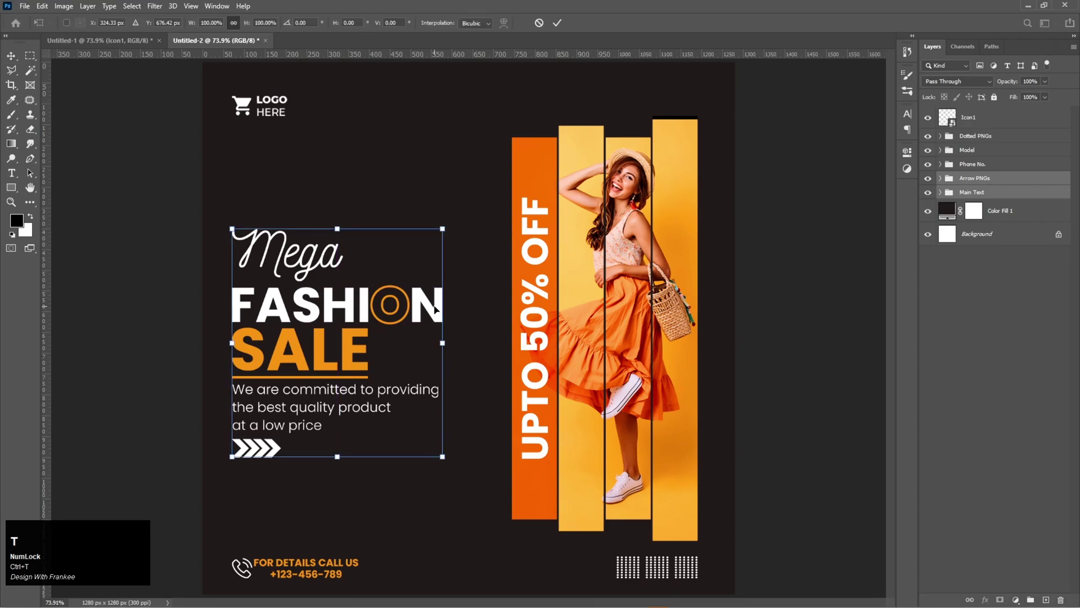
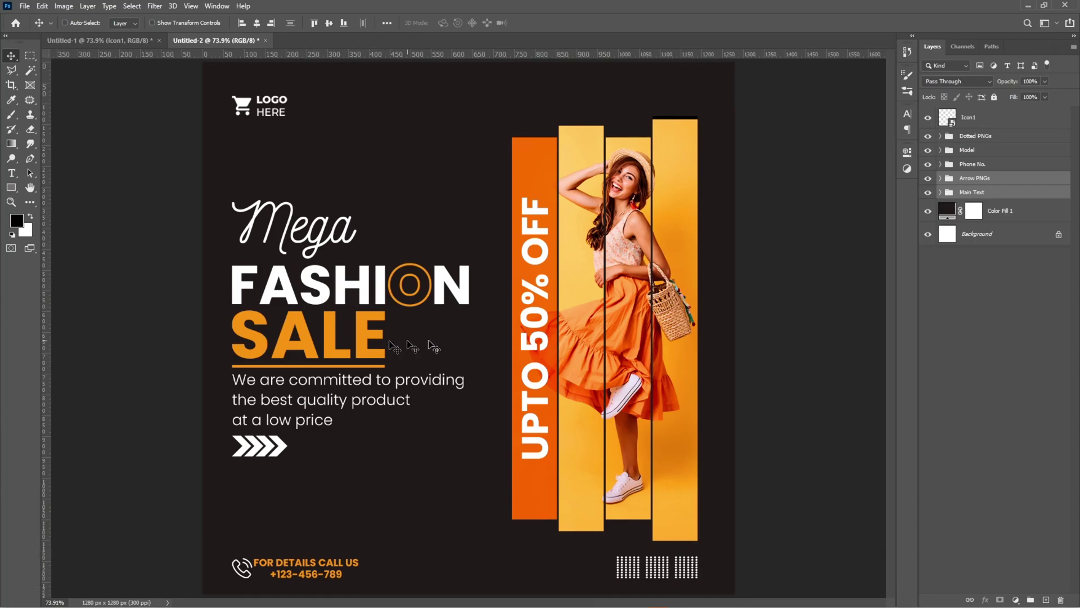
left_click(966, 361)
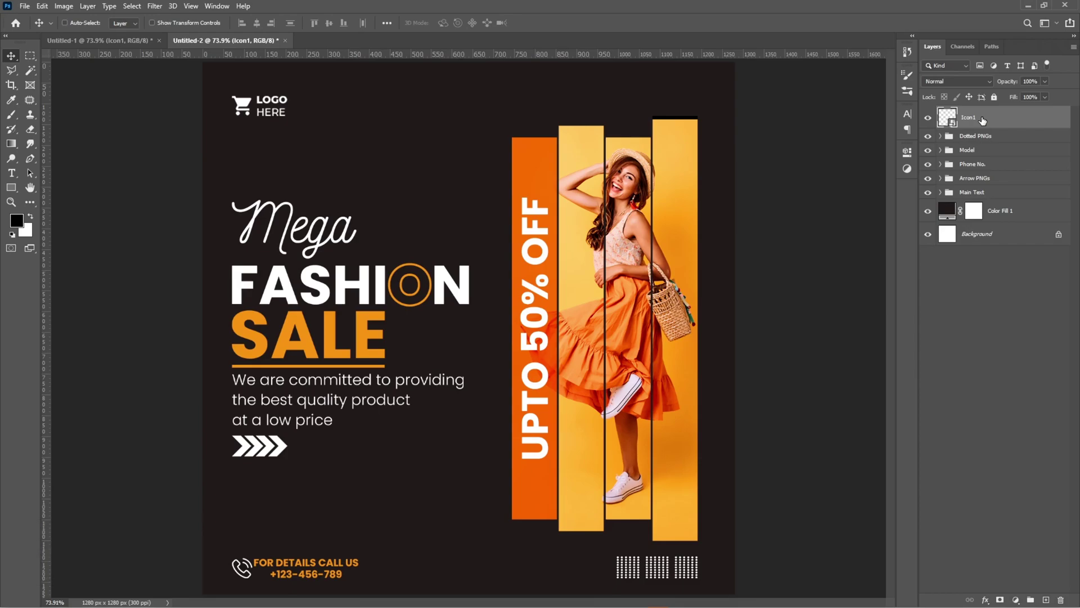
Step: Draw the dark rounded-rectangle button on a new layer below the arrows
left_click(1051, 599)
right_click(12, 193)
left_click(44, 197)
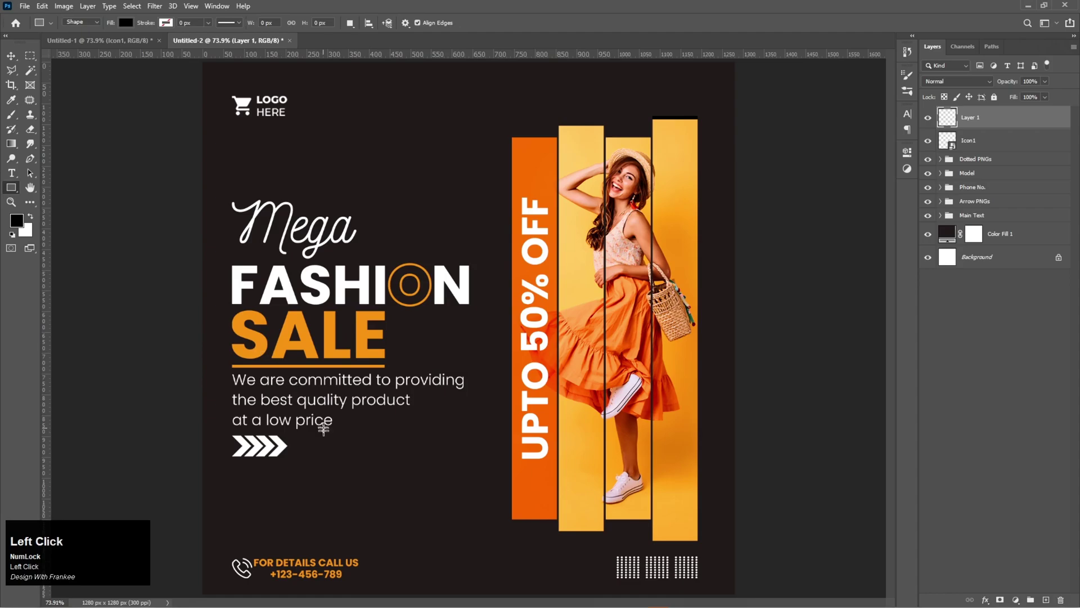
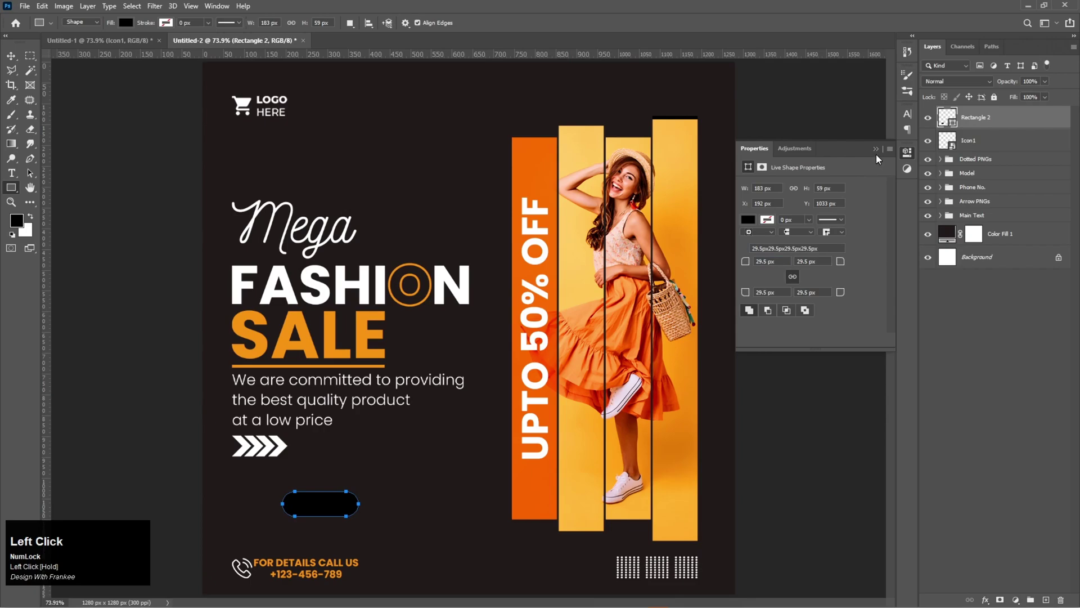
left_click_drag(880, 156, 1025, 102)
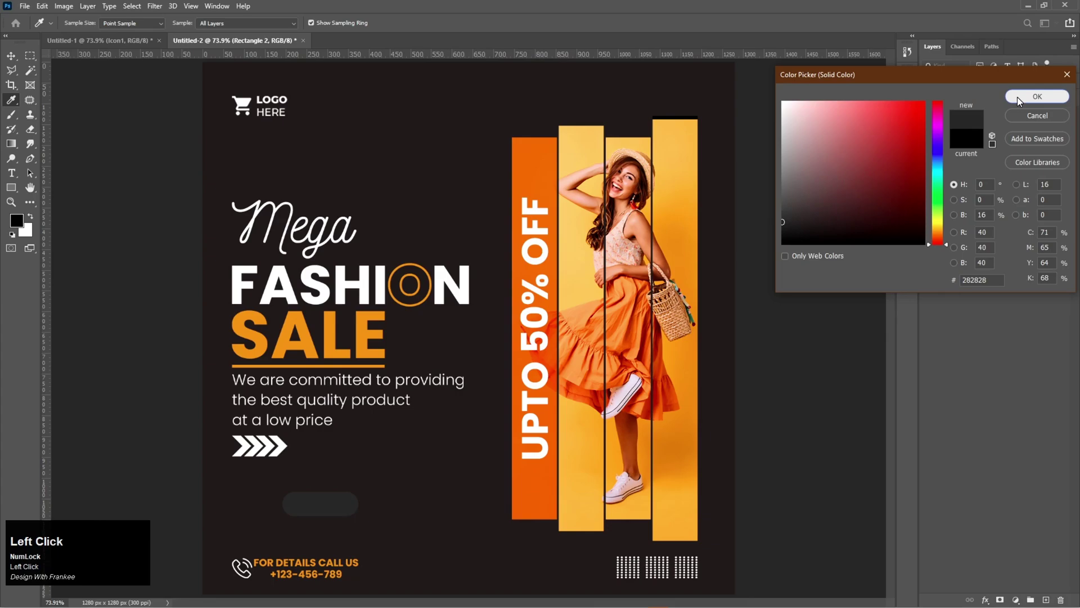
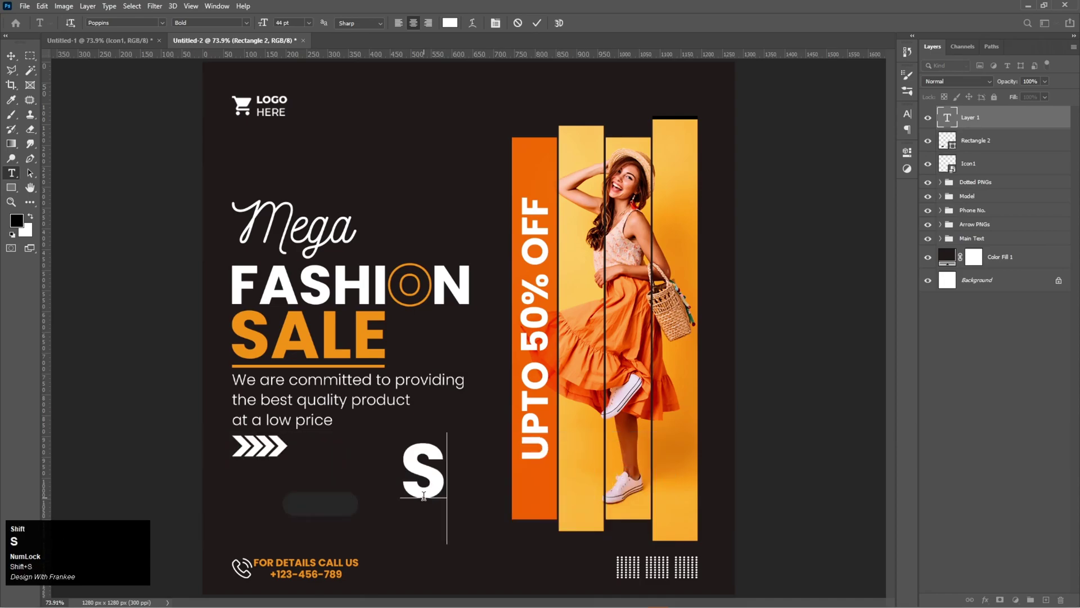
Step: Type the SHOP NOW label and set its text colour to the pasted orange code
key("shift+space")
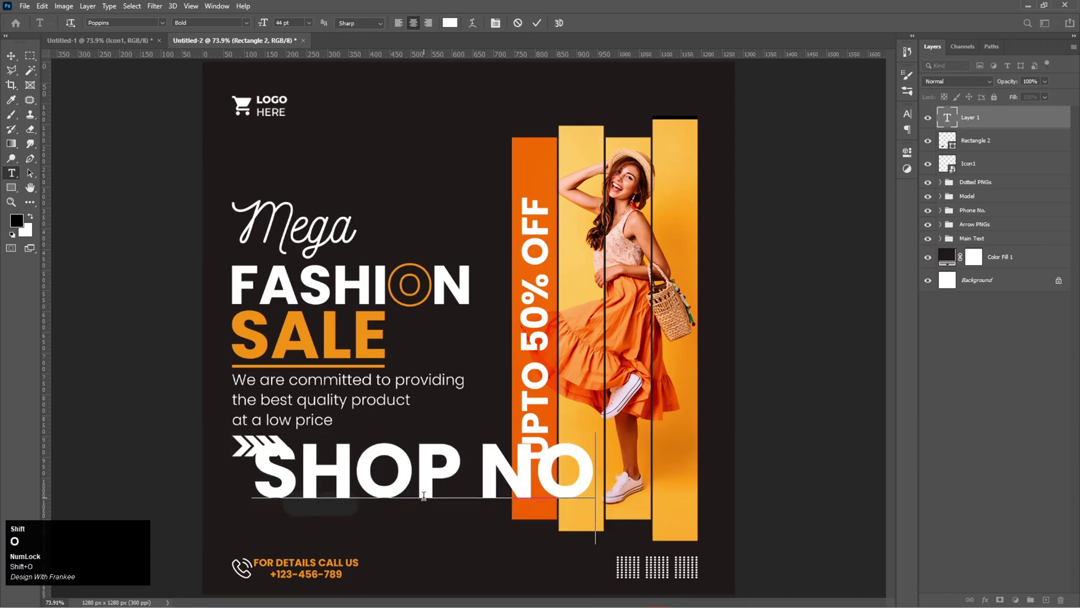
key("ctrl+a")
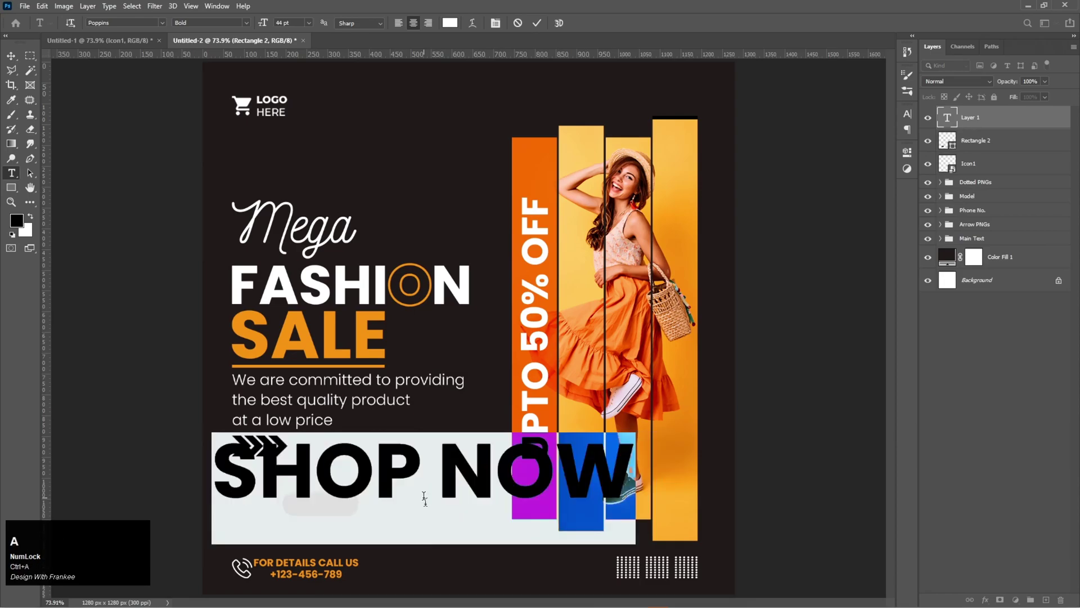
left_click(452, 25)
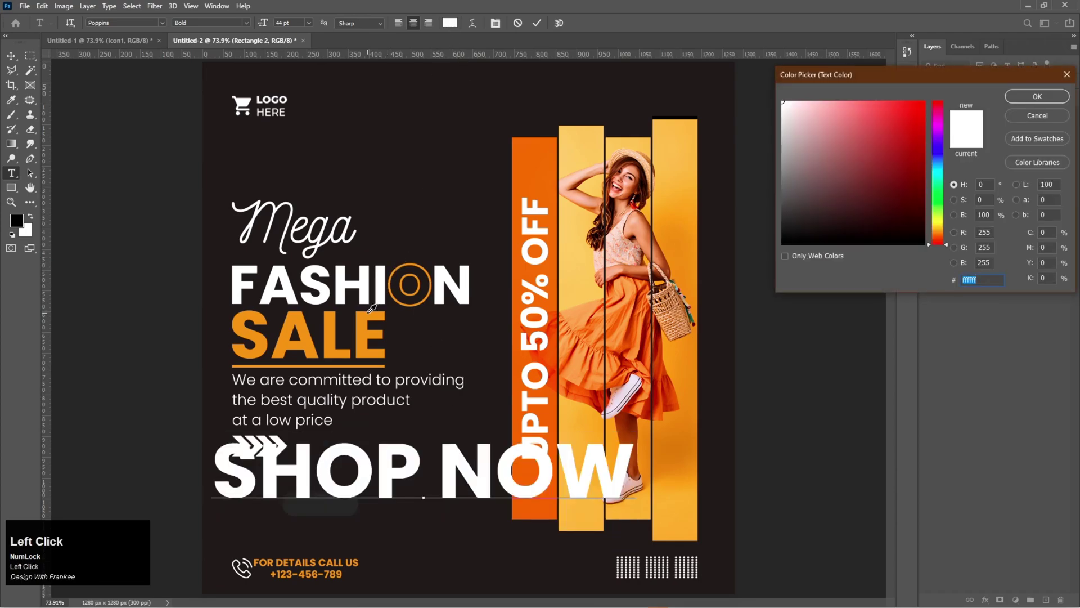
key("ctrl+v")
key("Return")
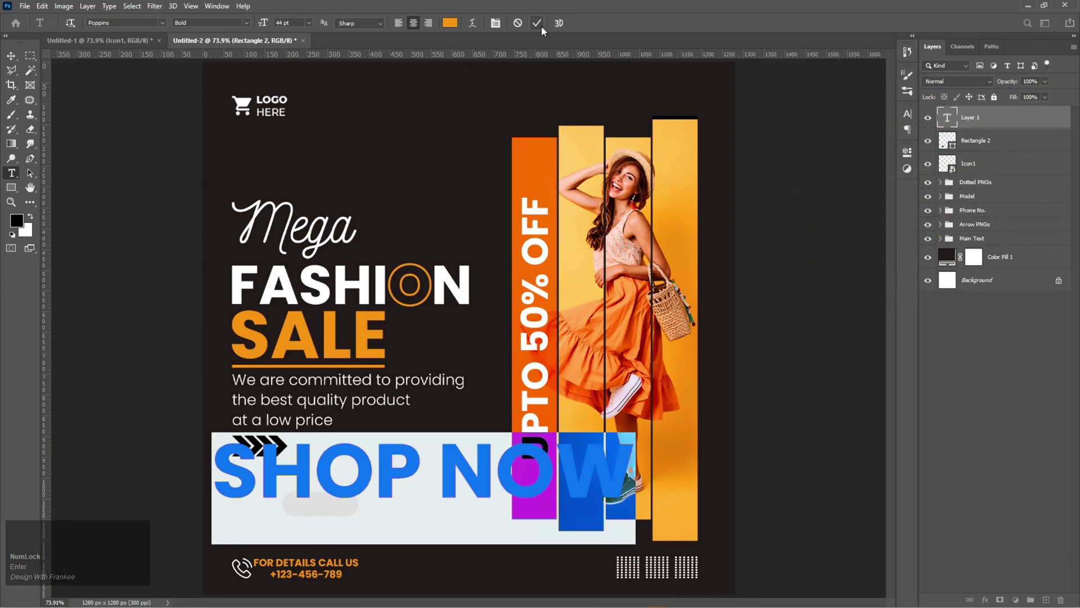
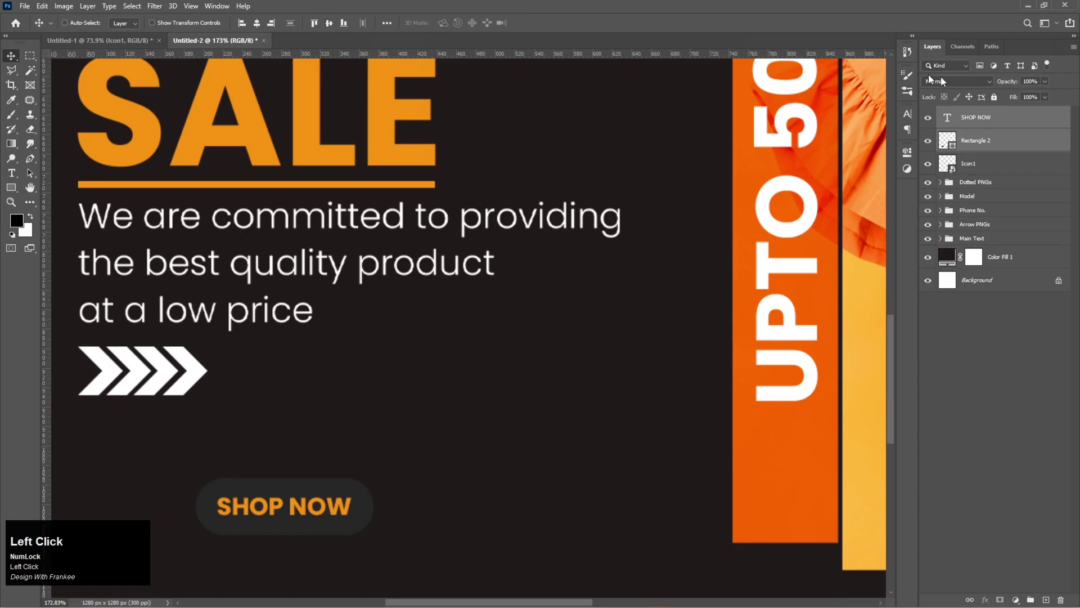
Step: Resize Rectangle 2 and give it a 2 px orange (ec8a01) stroke outline
key("ctrl+t")
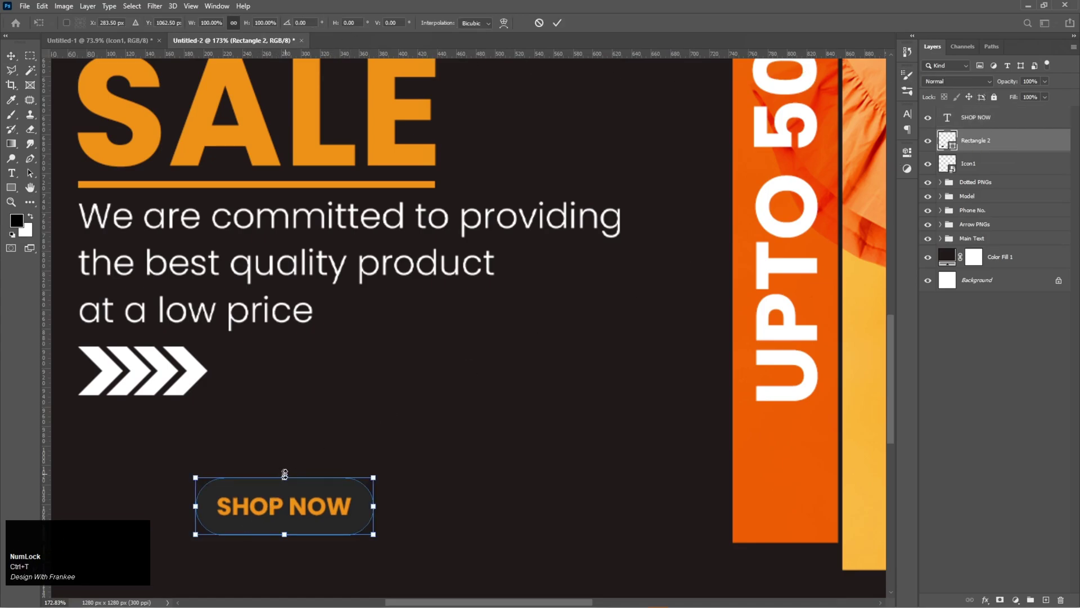
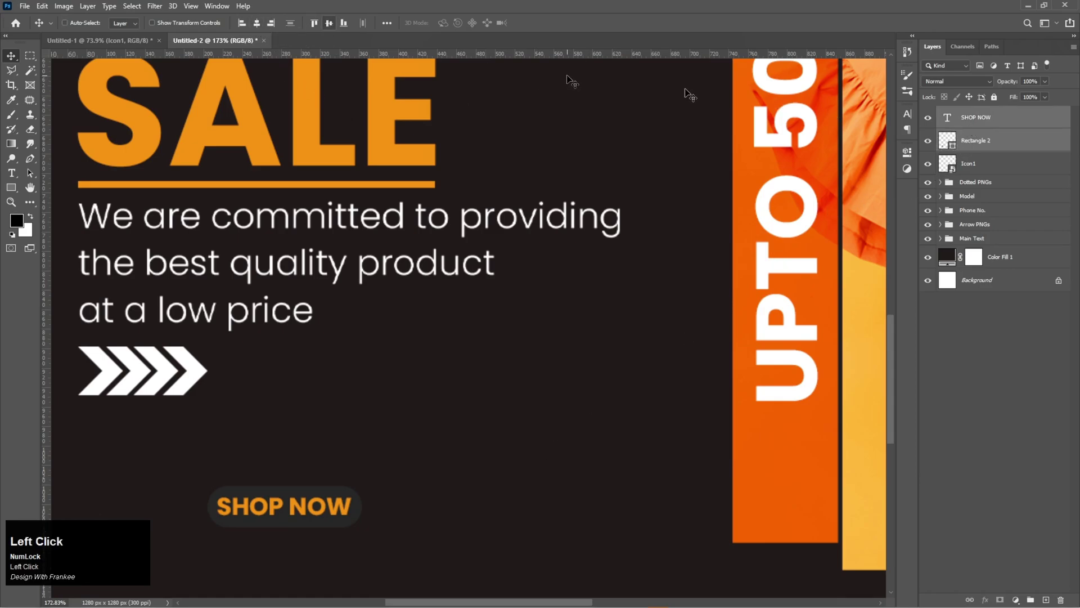
right_click(1002, 142)
left_click(986, 150)
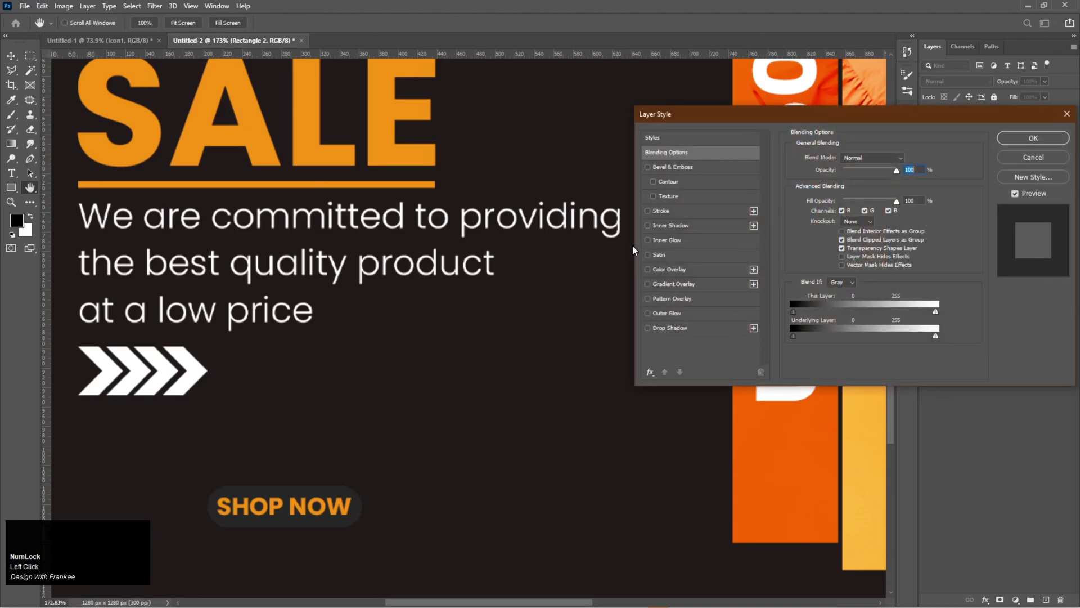
left_click(668, 219)
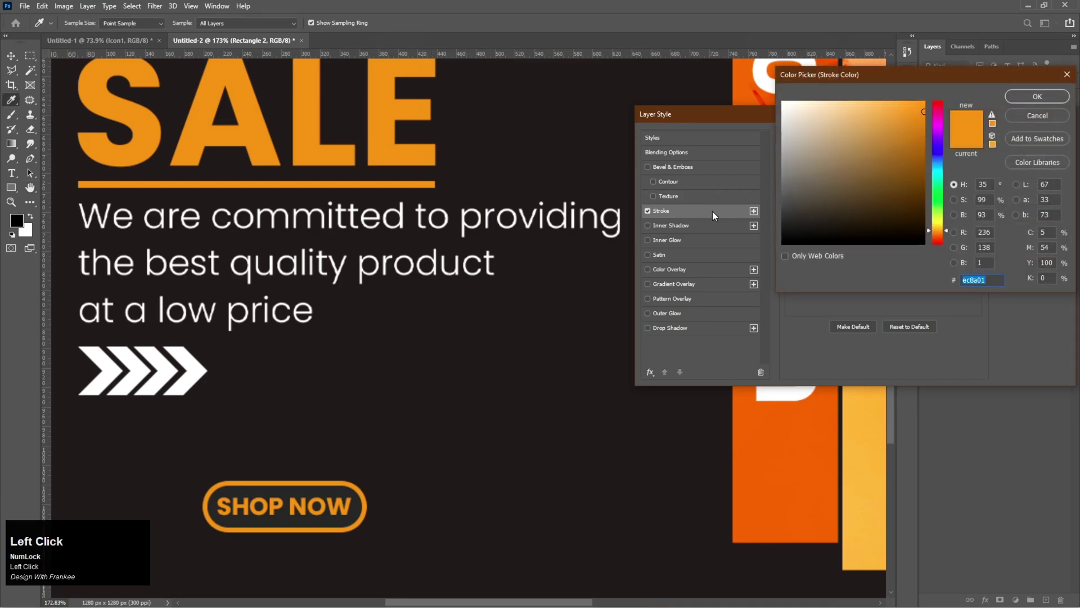
key("ctrl+v")
key("Return")
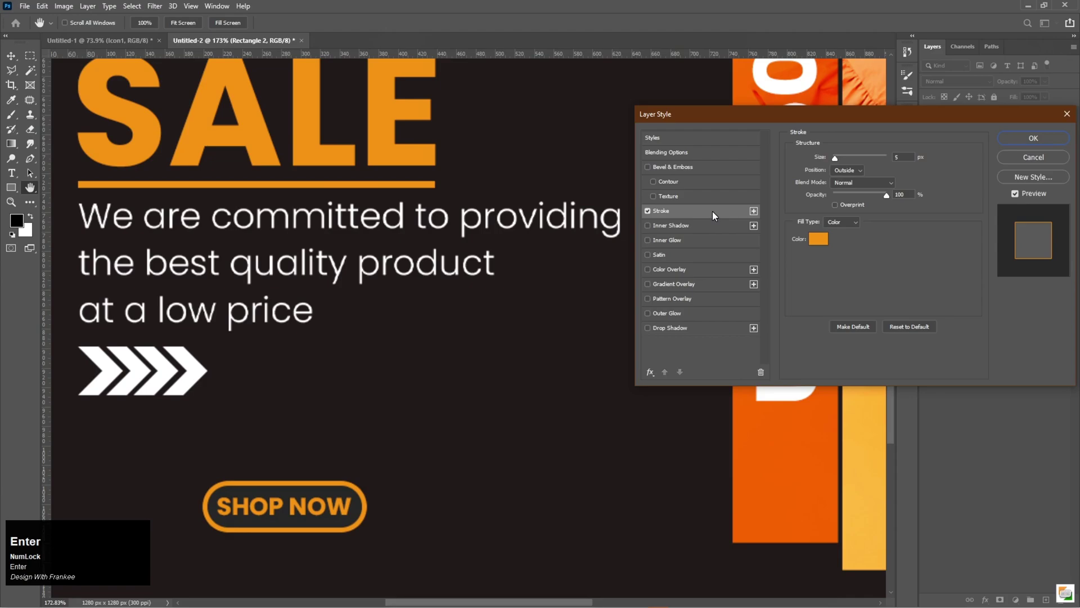
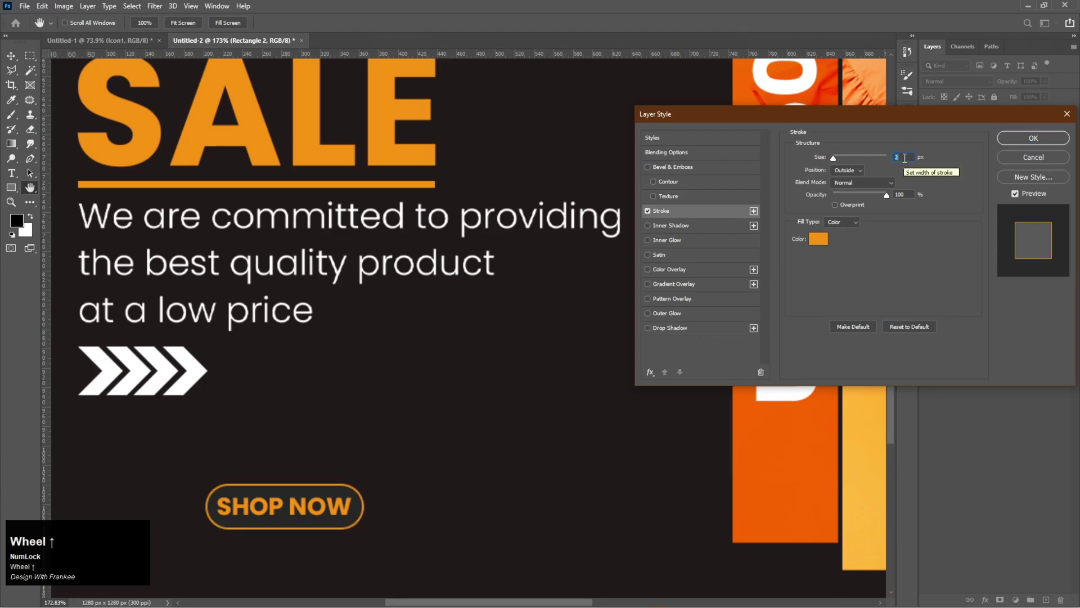
scroll("up", 3)
left_click(1011, 148)
key("ctrl+0")
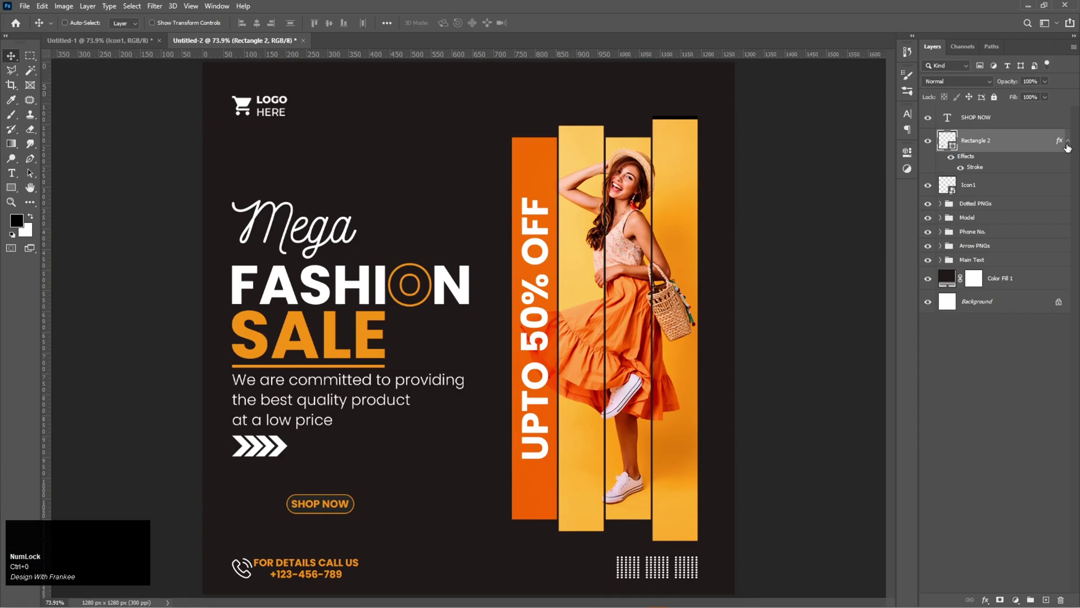
Step: Add a Multiply drop shadow to Rectangle 2 at 81% opacity, spread 15, size 30
left_click(1072, 147)
right_click(1013, 138)
left_click(1008, 147)
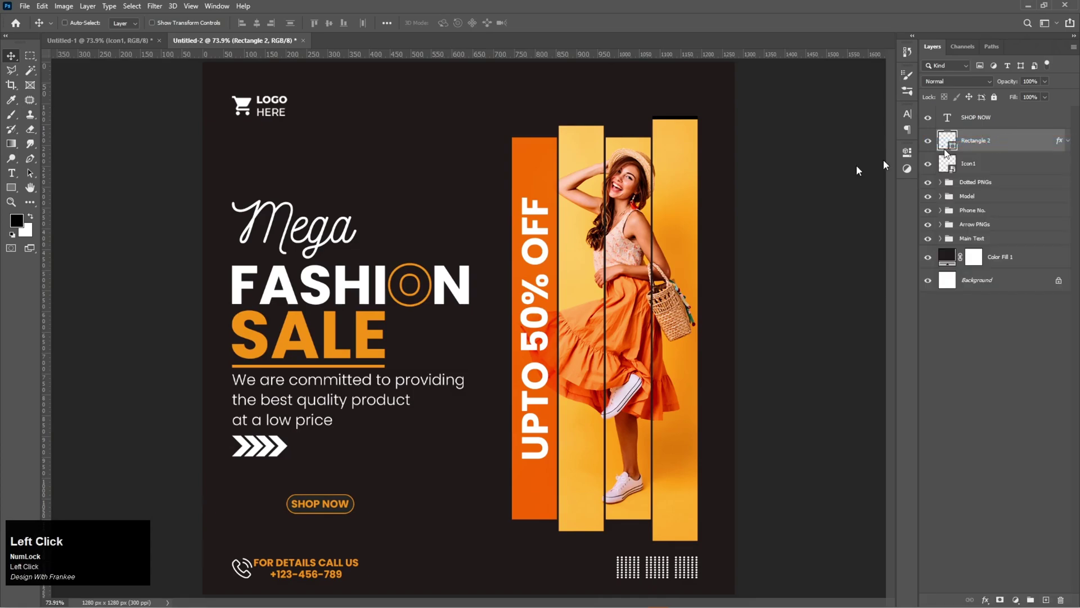
left_click(667, 334)
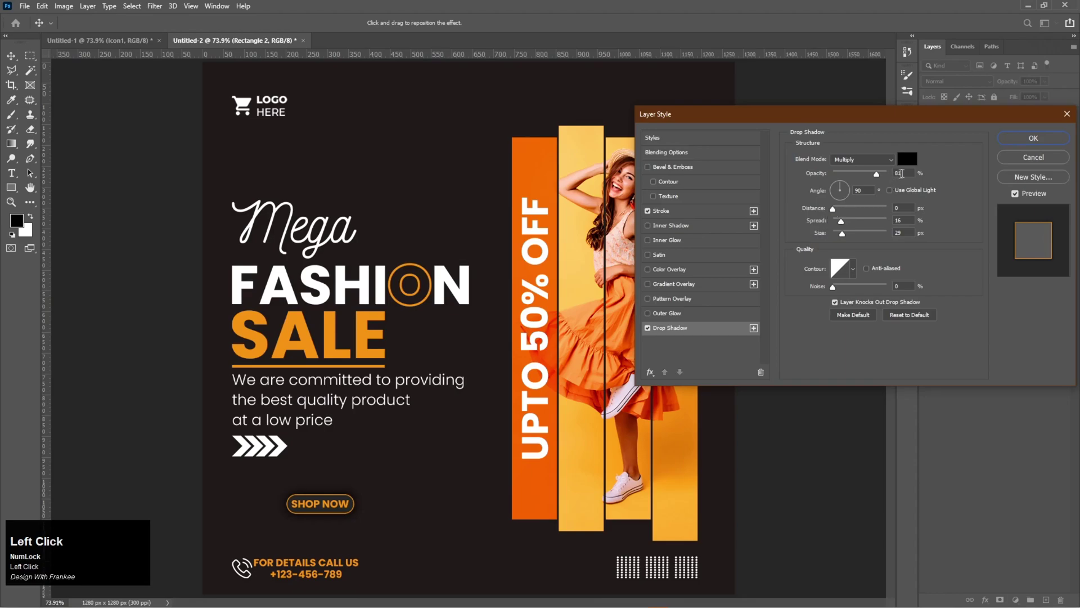
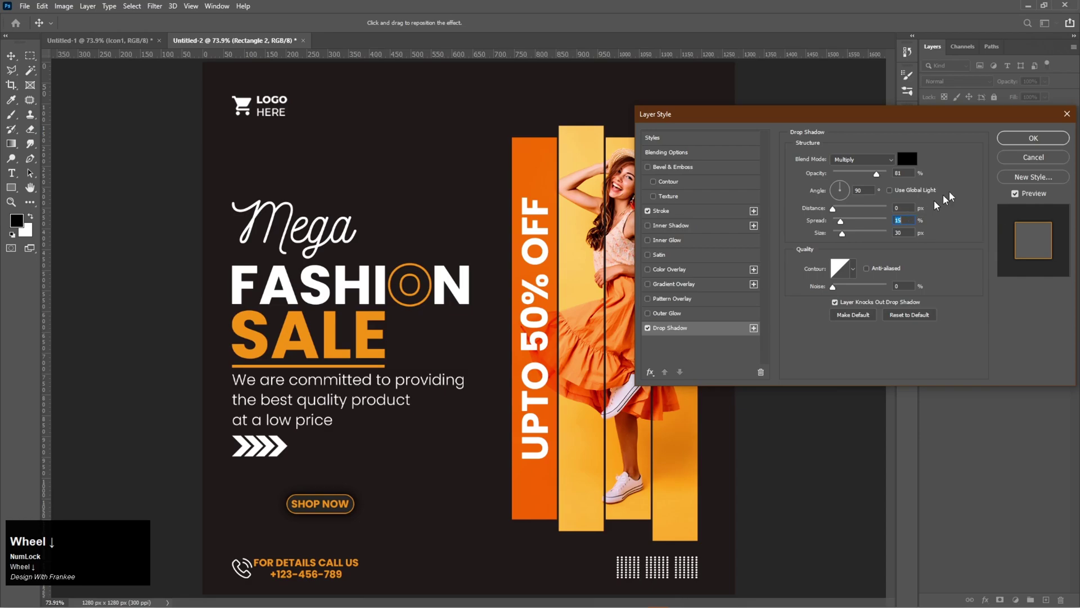
left_click(1026, 142)
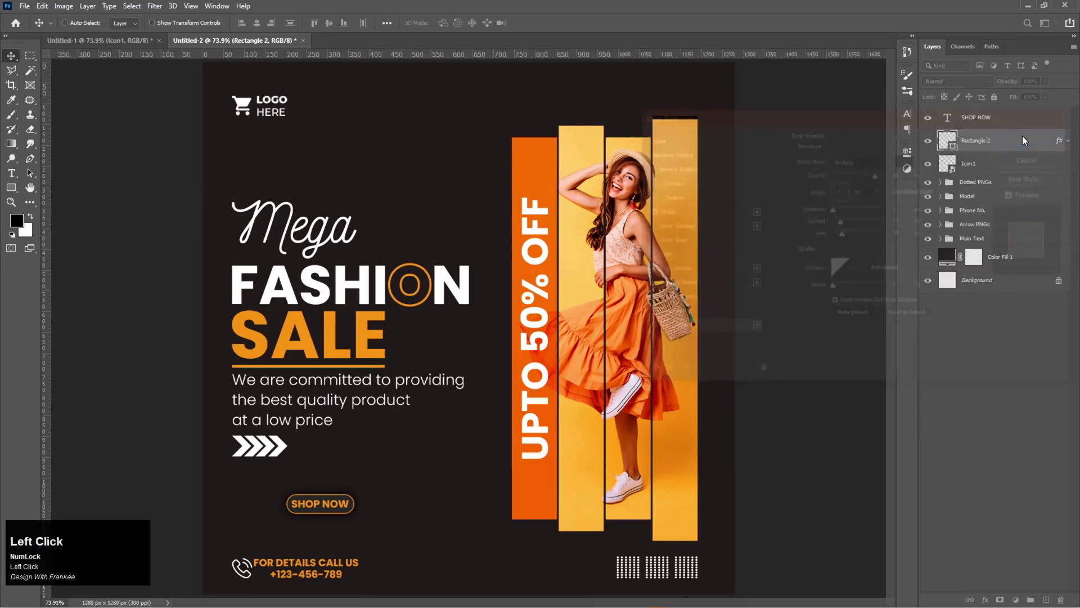
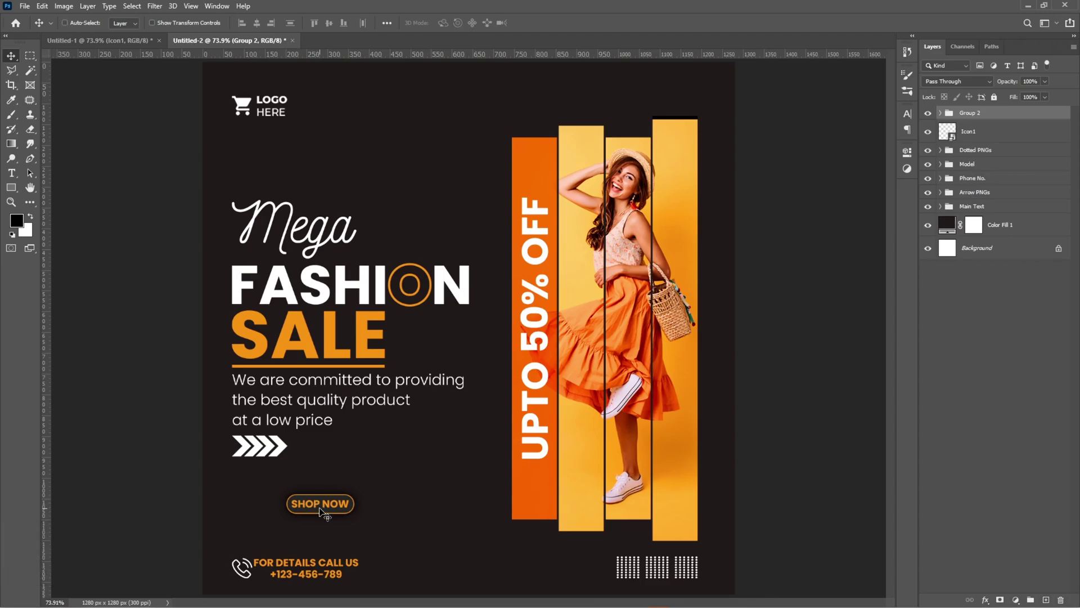
Step: Enlarge the SHOP NOW button group and shift it left under the tagline
left_click_drag(326, 511, 332, 509)
key("ctrl+t")
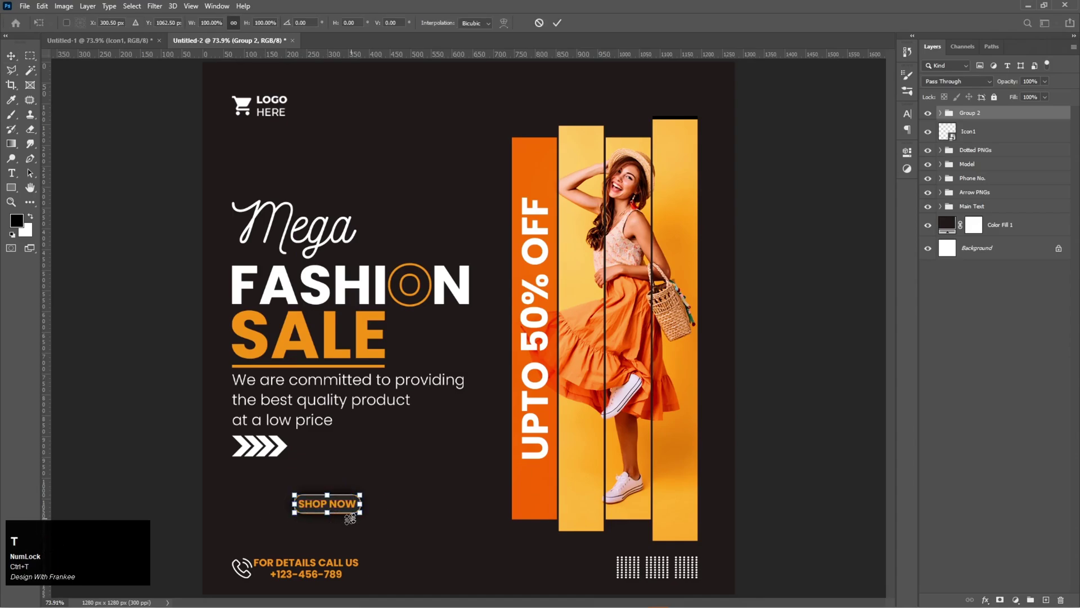
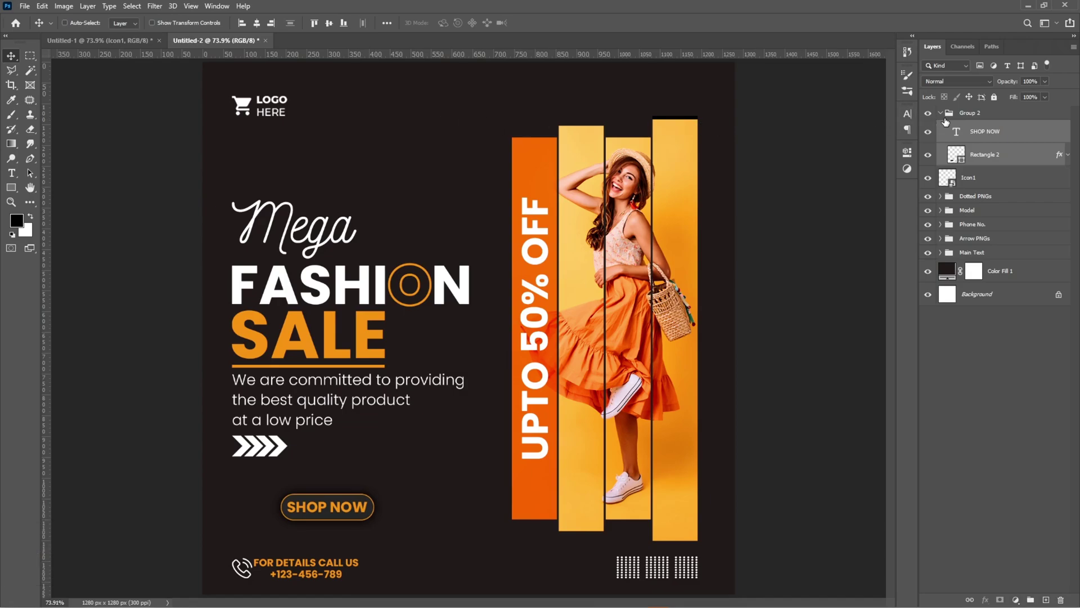
left_click(943, 114)
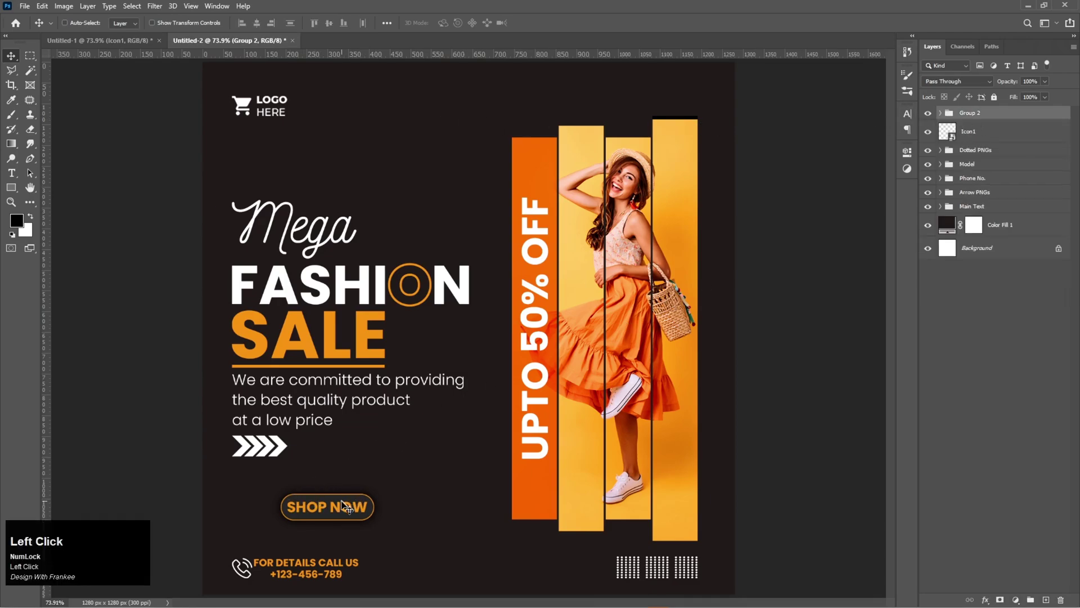
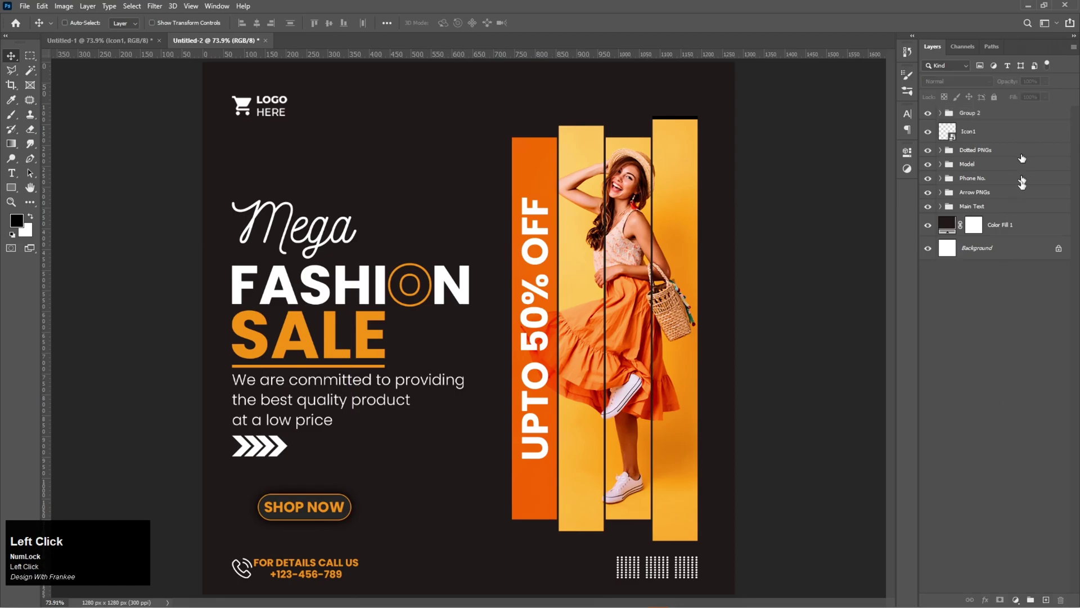
Step: Select the Model group and begin scaling up the model and orange bars
key("ctrl+0")
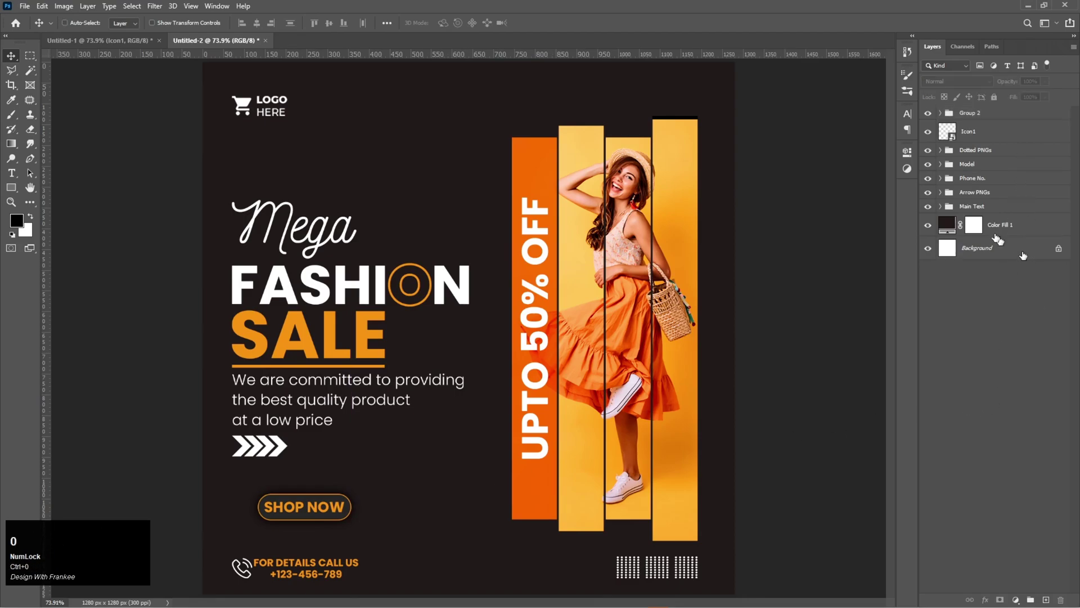
left_click(970, 169)
key("ctrl+t")
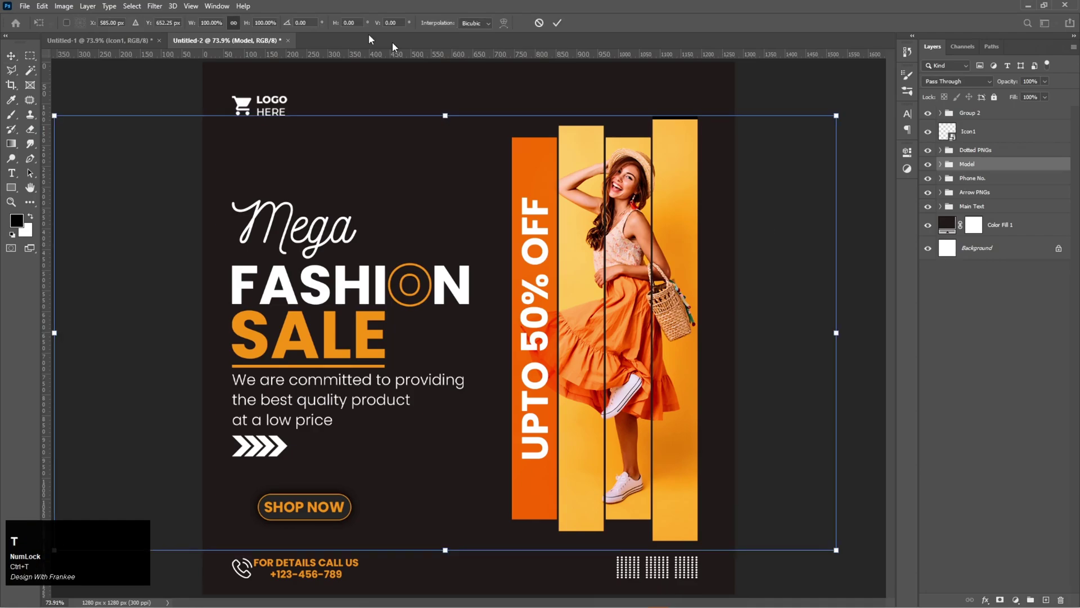